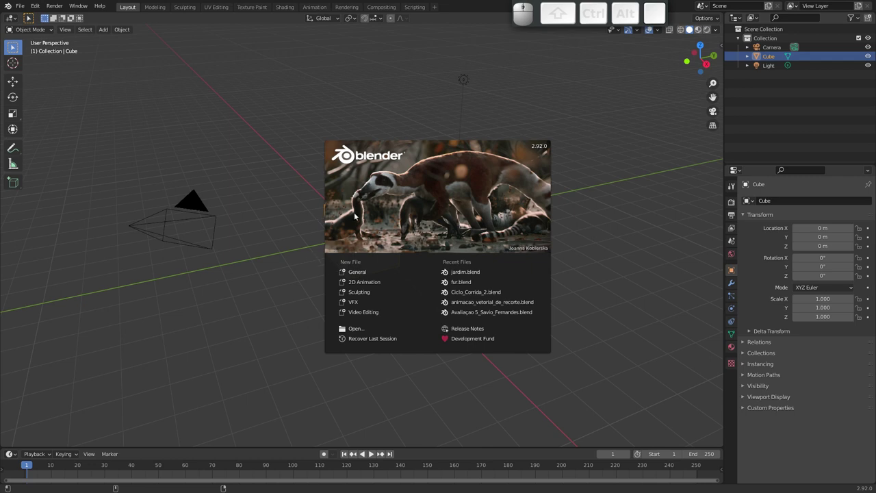
# Dismiss the splash screen and orbit in close around the default cube.
pyautogui.click(399, 156)
pyautogui.moveTo(341, 251); pyautogui.dragTo(349, 237)
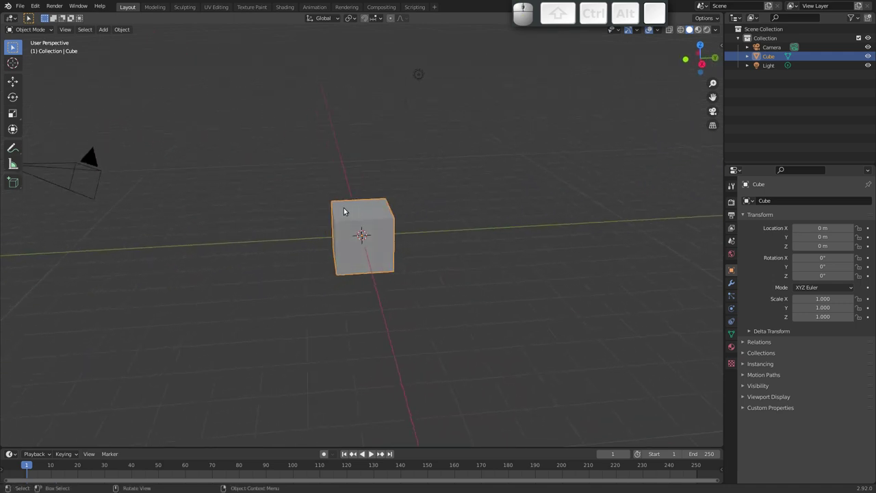
pyautogui.moveTo(373, 244); pyautogui.dragTo(372, 256)
pyautogui.moveTo(370, 243); pyautogui.dragTo(356, 232)
# Subdivide the cube's mesh with 2 cuts and 0.99 smoothness into a rounded ball.
pyautogui.press('Tab')
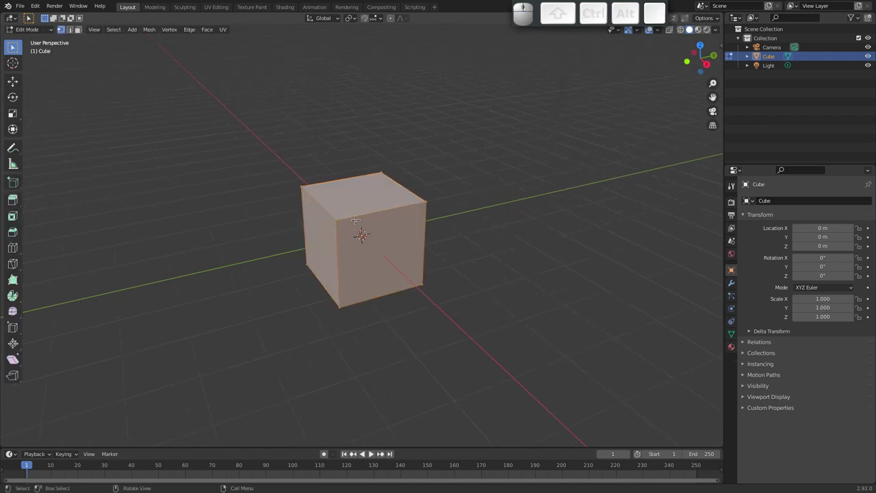
pyautogui.rightClick(350, 218)
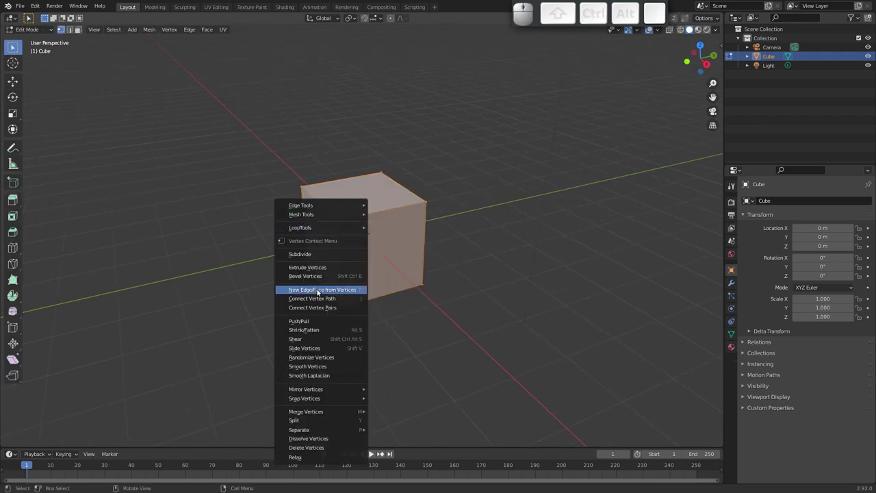
pyautogui.click(322, 252)
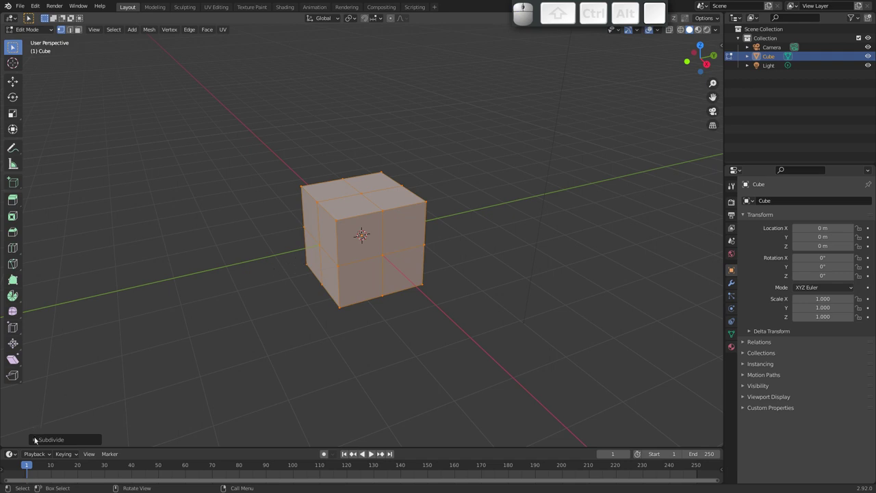
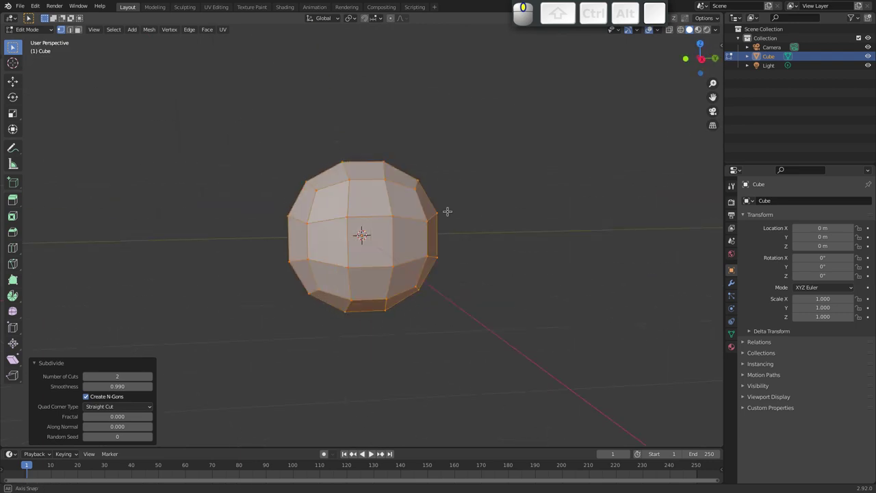
pyautogui.press('Tab')
# Apply Shade Smooth to the ball in Object Mode.
pyautogui.moveTo(327, 221); pyautogui.dragTo(389, 213)
pyautogui.rightClick(354, 228)
pyautogui.click(336, 232)
pyautogui.moveTo(376, 218); pyautogui.dragTo(413, 206)
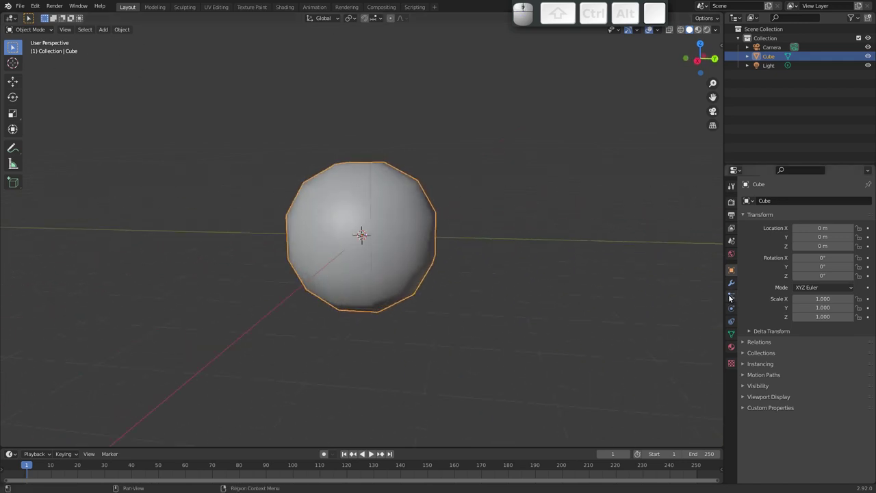
# Add a default particle system to the ball and play back its falling particles.
pyautogui.click(733, 296)
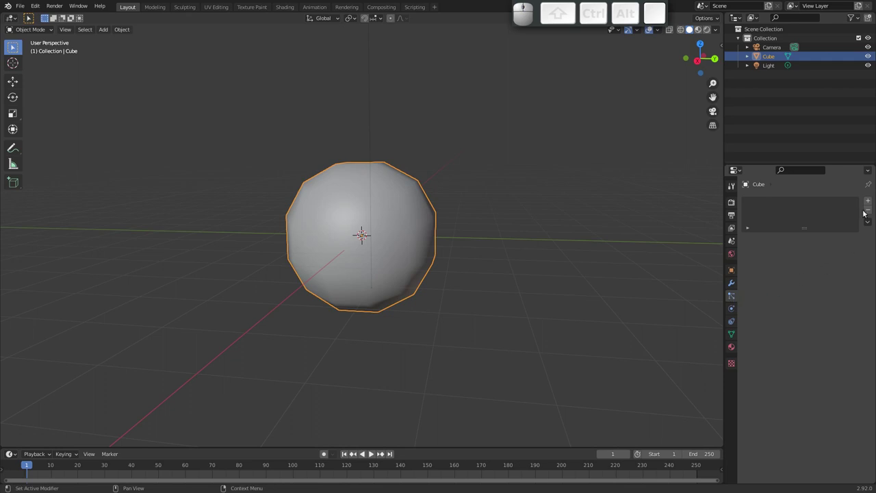
pyautogui.click(867, 203)
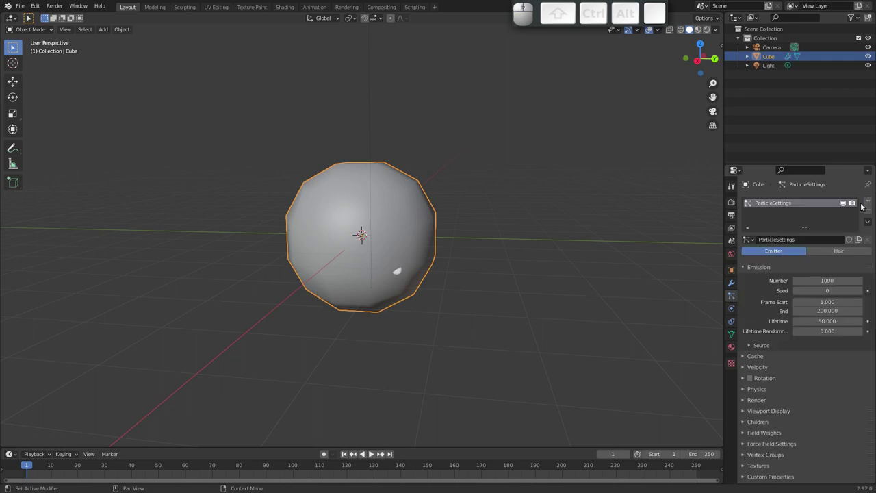
pyautogui.press('space')
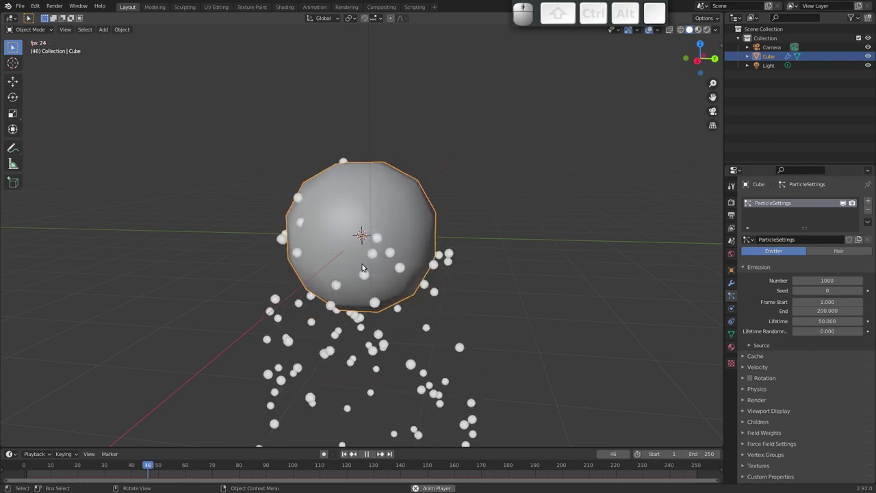
pyautogui.press('space')
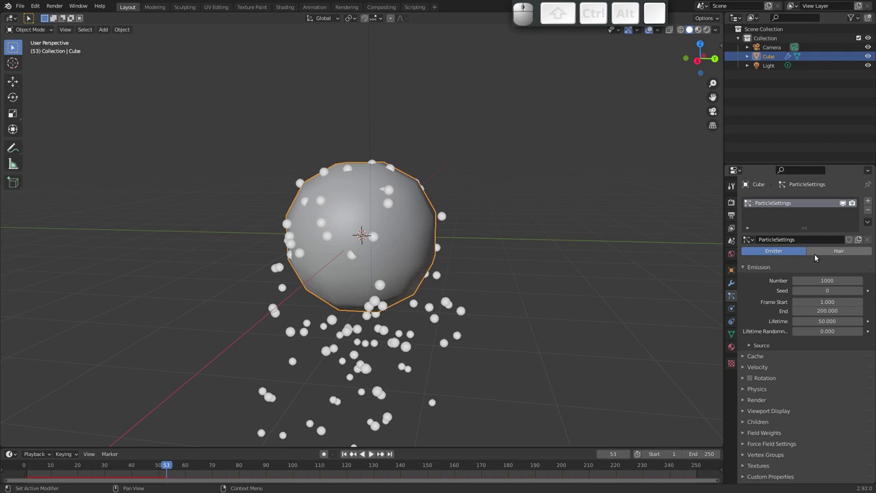
# Switch the particle system to Hair so 1000 strands radiate from the ball.
pyautogui.click(840, 253)
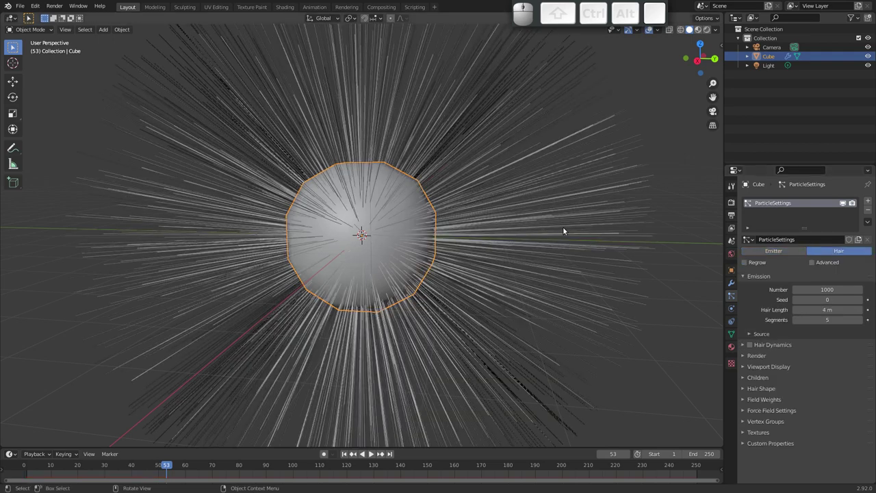
pyautogui.moveTo(450, 217); pyautogui.dragTo(316, 283)
pyautogui.moveTo(146, 461); pyautogui.dragTo(40, 441)
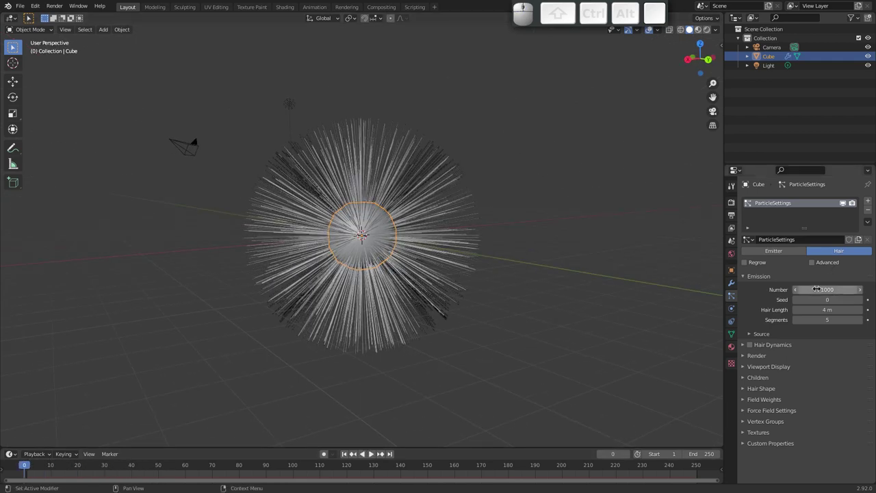
pyautogui.moveTo(384, 250); pyautogui.dragTo(368, 248)
pyautogui.moveTo(367, 241); pyautogui.dragTo(358, 217)
pyautogui.moveTo(383, 221); pyautogui.dragTo(472, 194)
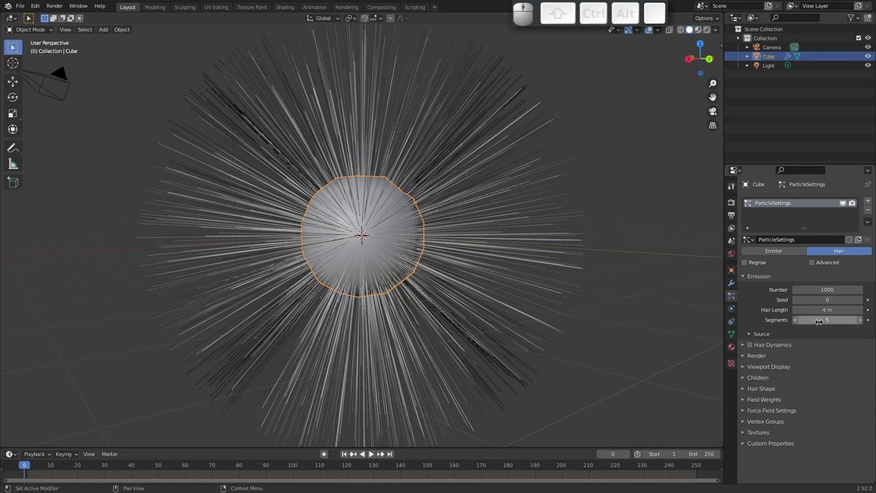
# Enable Hair Dynamics and play the simulation so the strands droop.
pyautogui.click(755, 345)
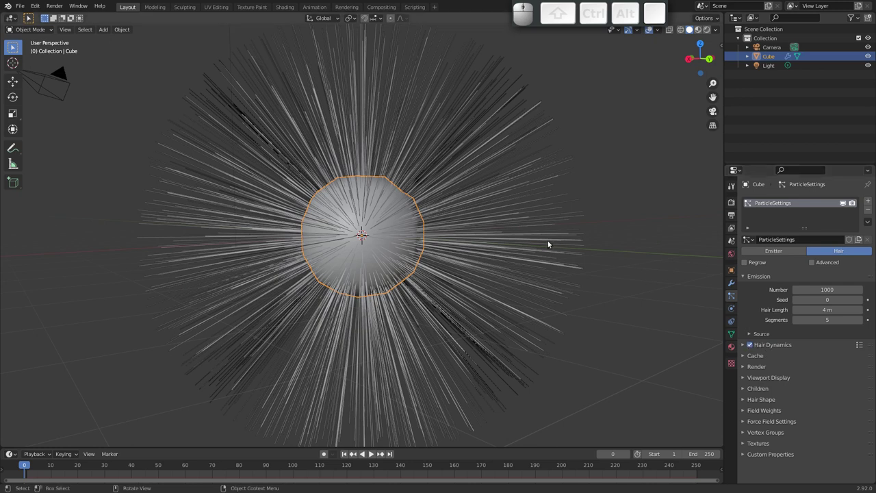
pyautogui.press('space')
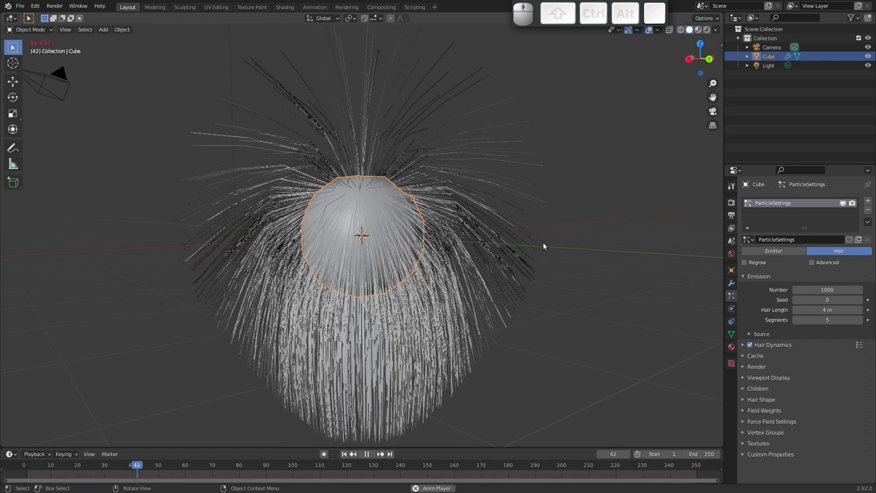
pyautogui.moveTo(472, 226); pyautogui.dragTo(428, 214)
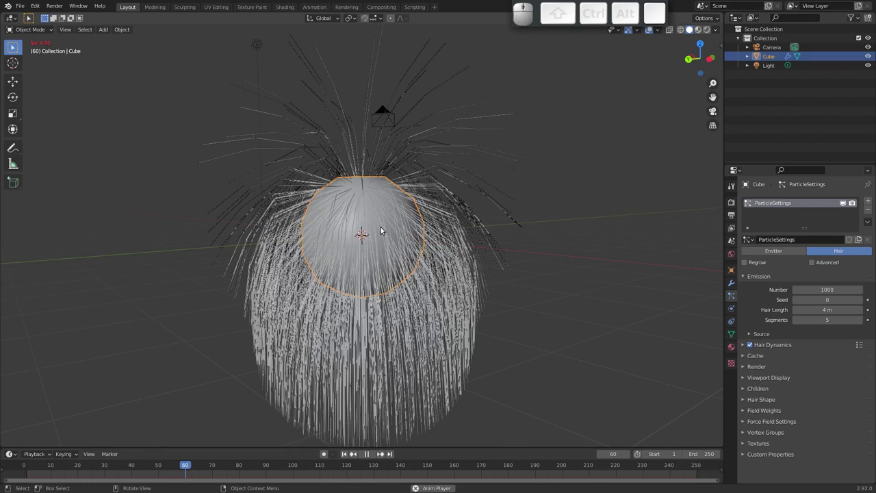
pyautogui.moveTo(383, 237); pyautogui.dragTo(468, 213)
pyautogui.press('space')
# Inspect the drooping hair from above, raise Segments to 7, and rewind to frame one.
pyautogui.moveTo(389, 155); pyautogui.dragTo(400, 130)
pyautogui.moveTo(388, 144); pyautogui.dragTo(336, 215)
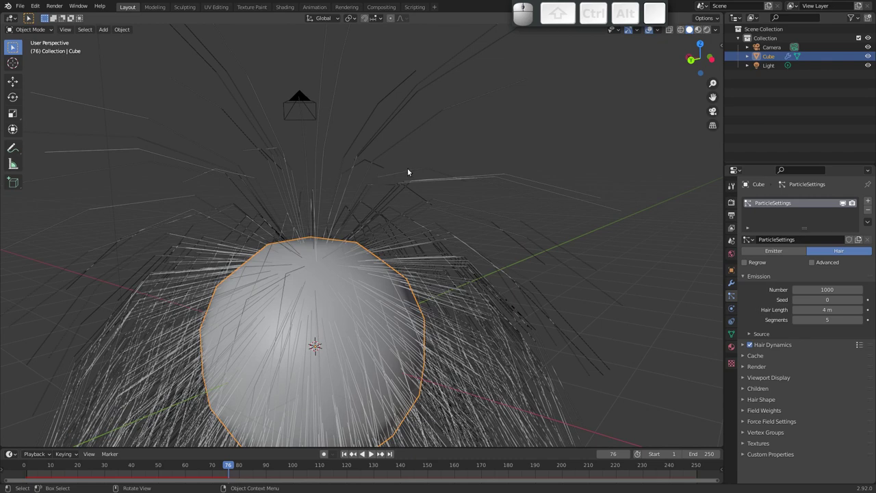
pyautogui.moveTo(422, 169); pyautogui.dragTo(440, 166)
pyautogui.moveTo(460, 165); pyautogui.dragTo(535, 189)
pyautogui.moveTo(379, 216); pyautogui.dragTo(358, 235)
pyautogui.middleClick(373, 227)
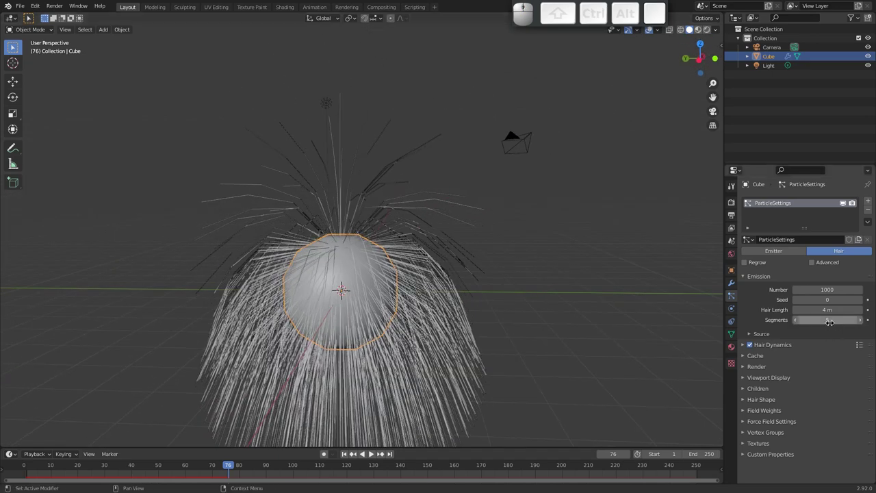
pyautogui.moveTo(355, 170); pyautogui.dragTo(433, 169)
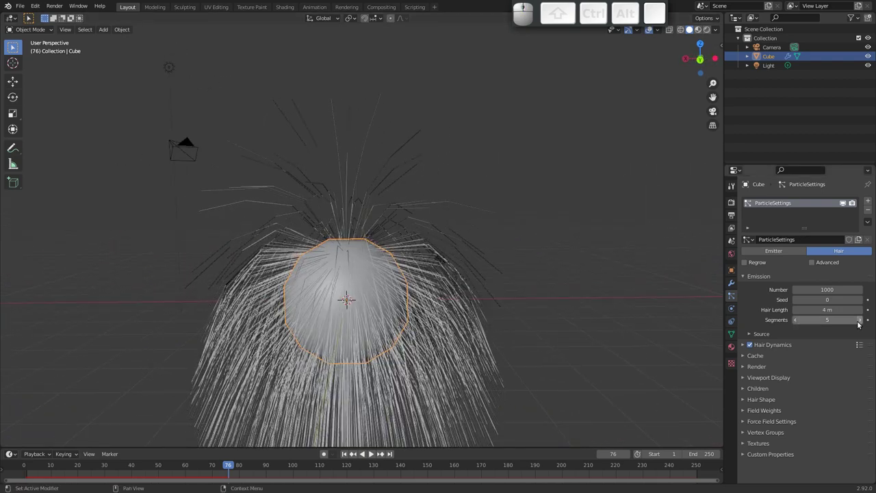
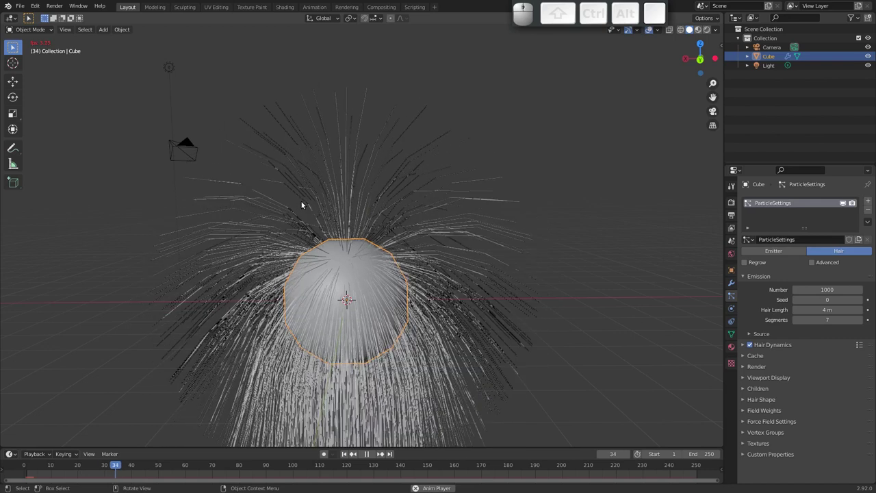
pyautogui.press('Escape')
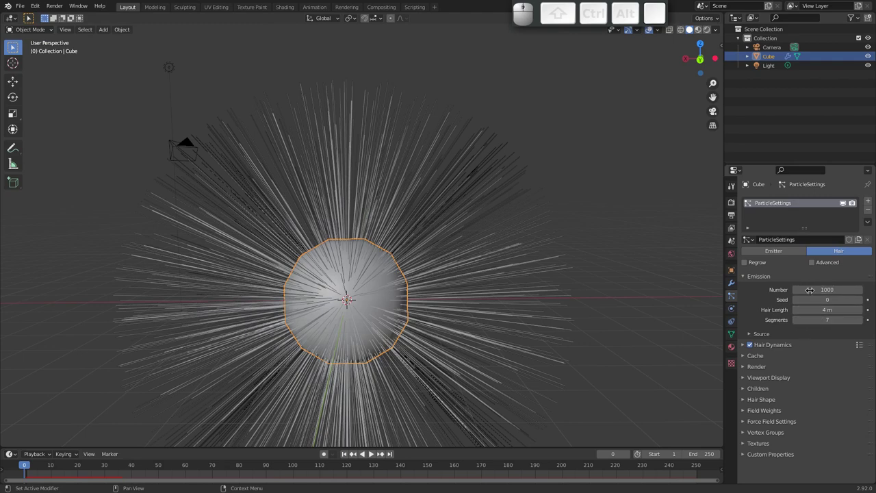
# Shorten the hair length to 0.47 m and preview it in playback.
pyautogui.middleClick(401, 261)
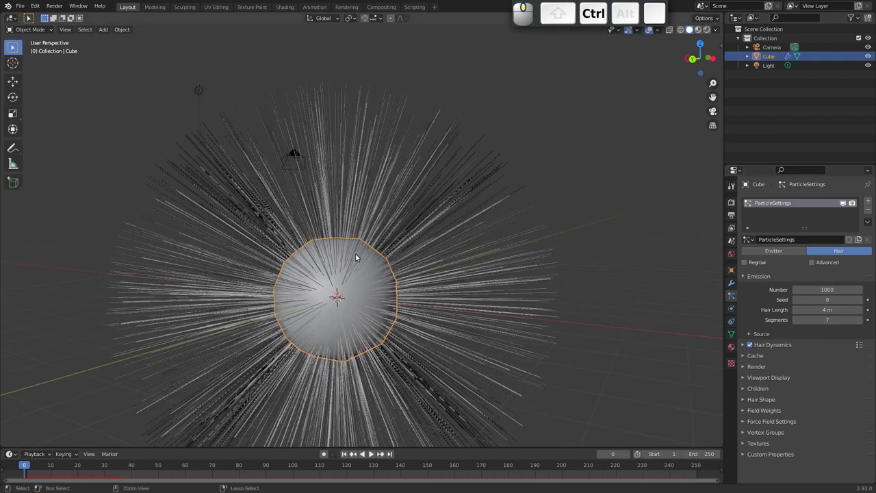
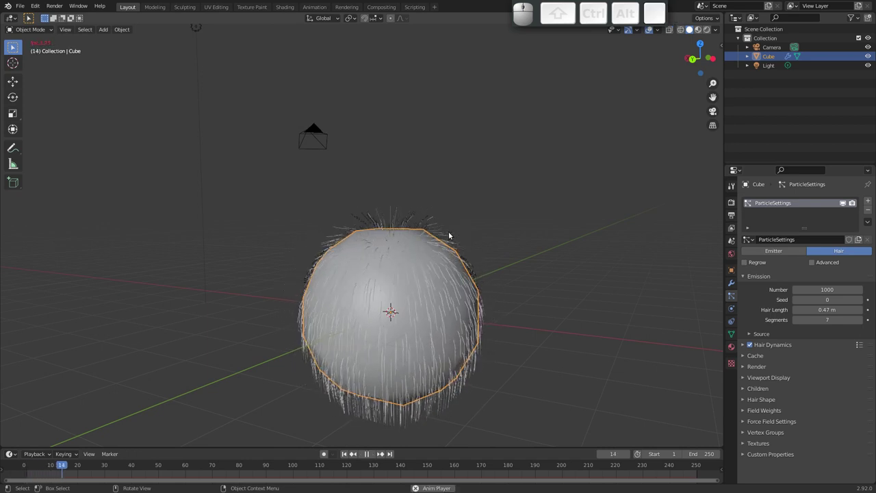
pyautogui.moveTo(490, 254); pyautogui.dragTo(473, 268)
pyautogui.moveTo(463, 269); pyautogui.dragTo(409, 275)
pyautogui.press('Escape')
# Remove the hair particle system, leaving a bare smooth sphere.
pyautogui.moveTo(425, 274); pyautogui.dragTo(456, 275)
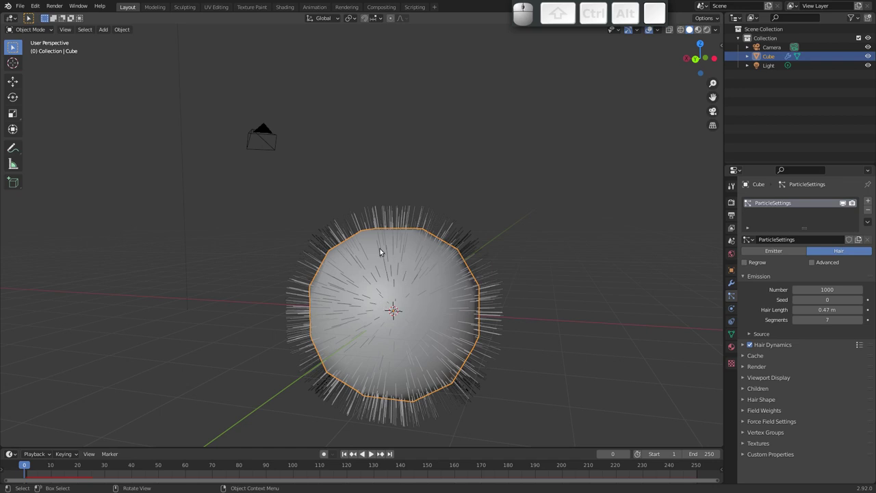
pyautogui.click(868, 212)
pyautogui.moveTo(353, 291); pyautogui.dragTo(308, 266)
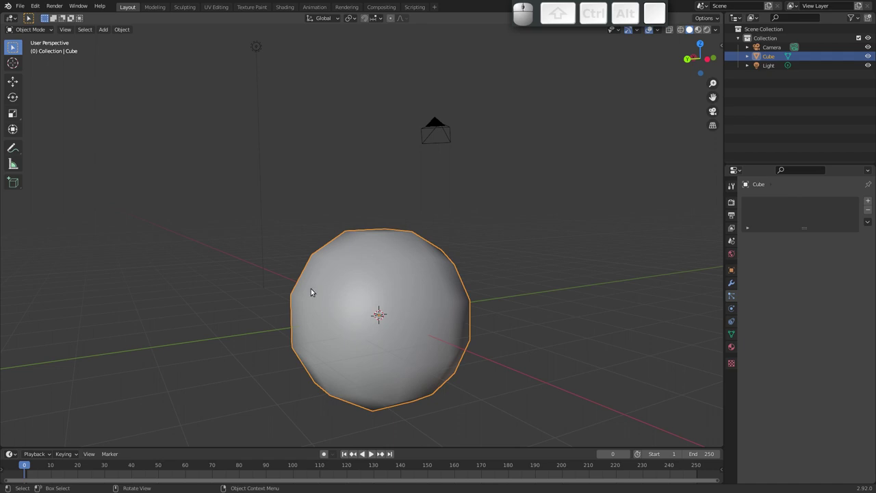
pyautogui.middleClick(374, 316)
pyautogui.click(379, 317)
pyautogui.moveTo(441, 305); pyautogui.dragTo(426, 271)
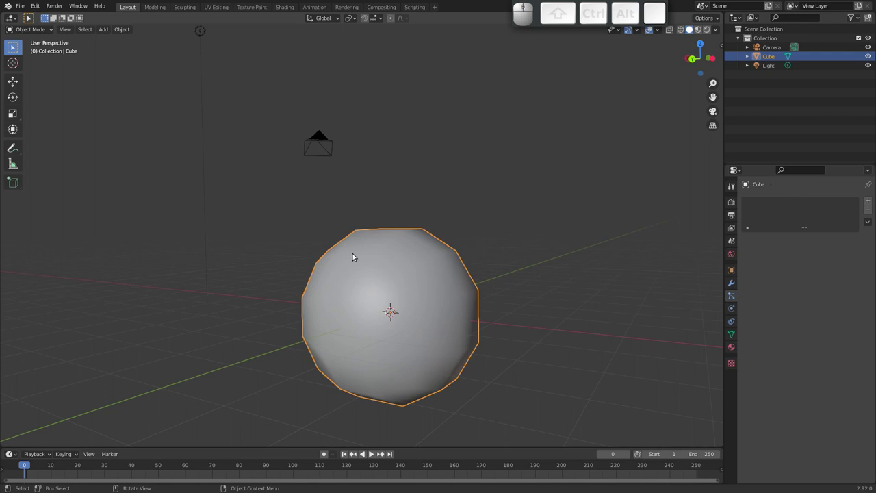
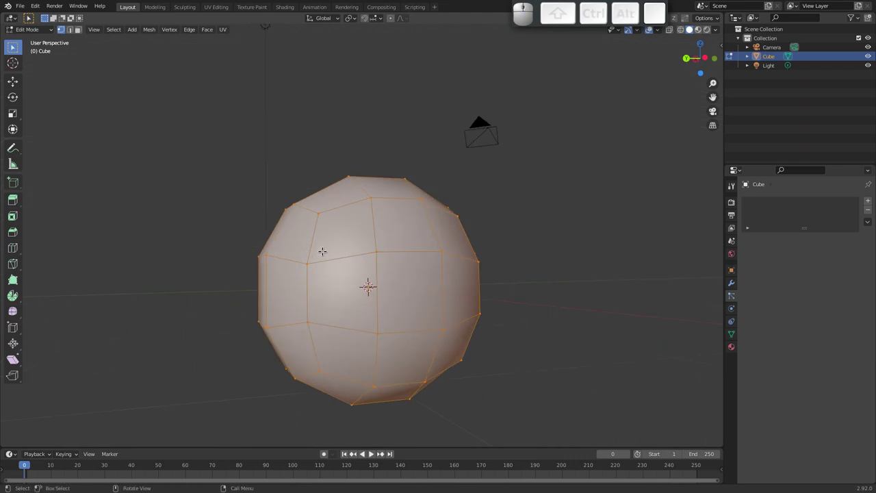
pyautogui.press('Tab')
pyautogui.press('Tab')
pyautogui.press('u')
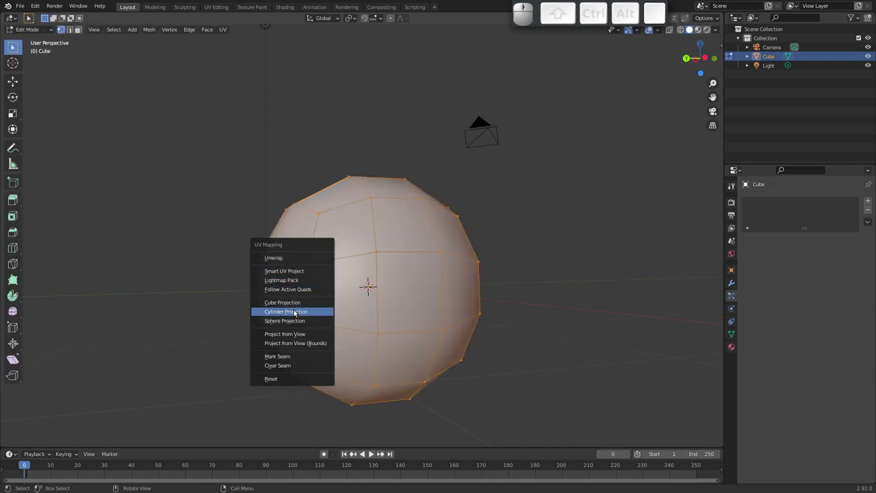
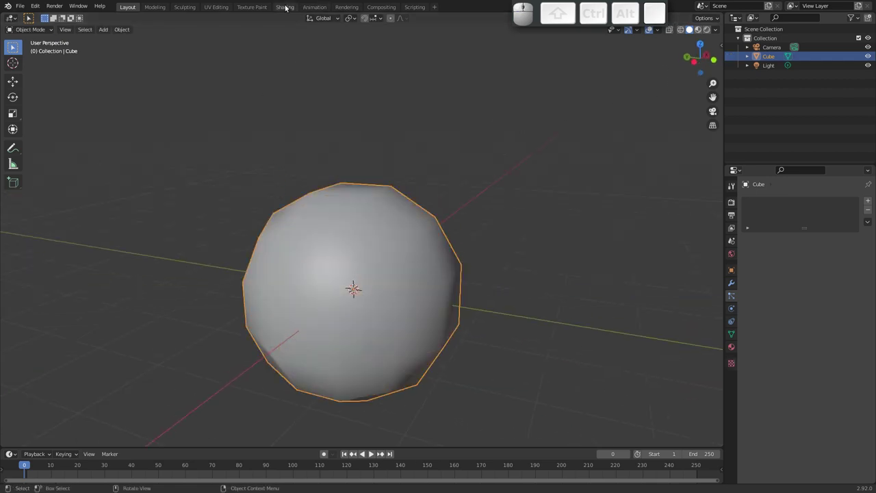
# Add an Image Texture node and wire its Color into Principled BSDF Base Color.
pyautogui.click(287, 8)
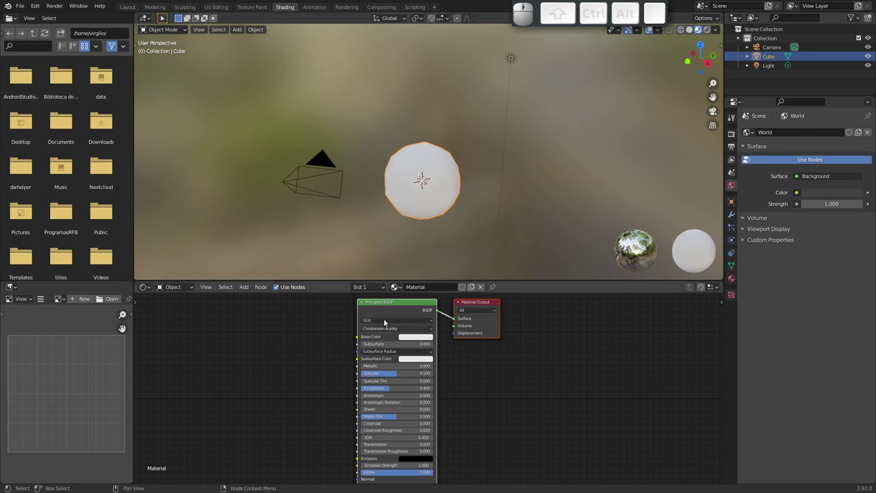
pyautogui.middleClick(425, 340)
pyautogui.middleClick(390, 351)
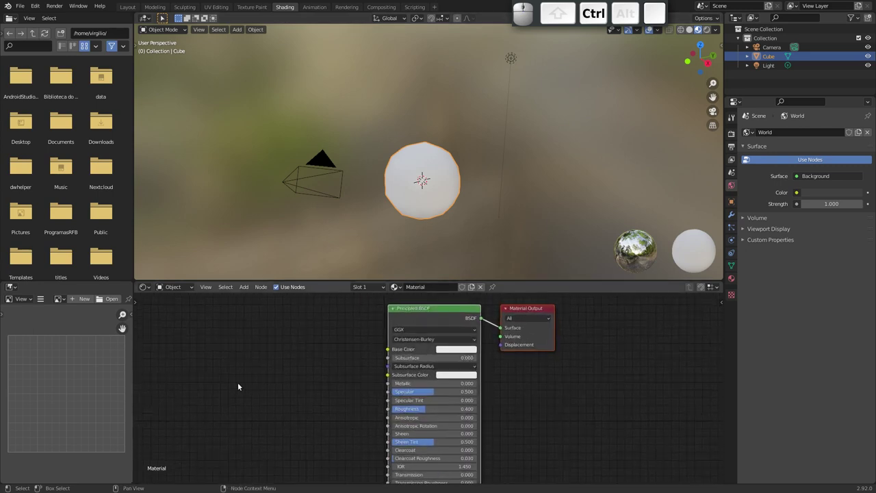
pyautogui.press('shift+a')
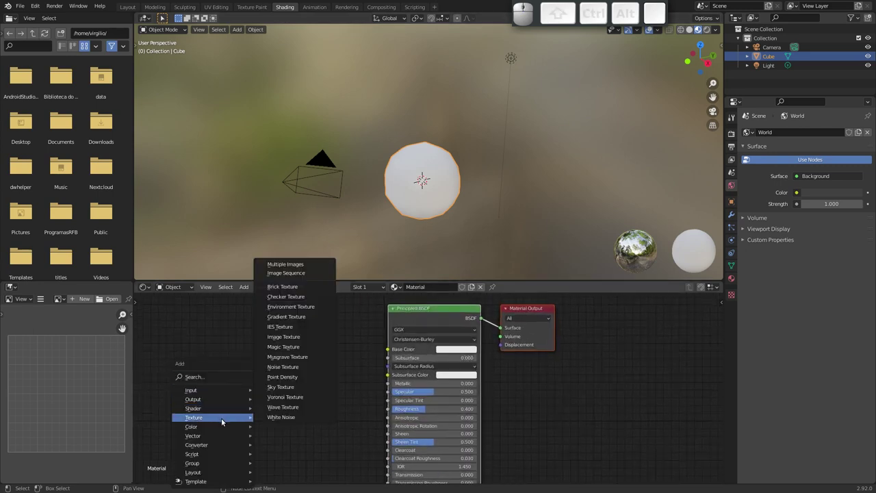
pyautogui.click(297, 339)
pyautogui.click(249, 333)
pyautogui.moveTo(341, 348); pyautogui.dragTo(286, 368)
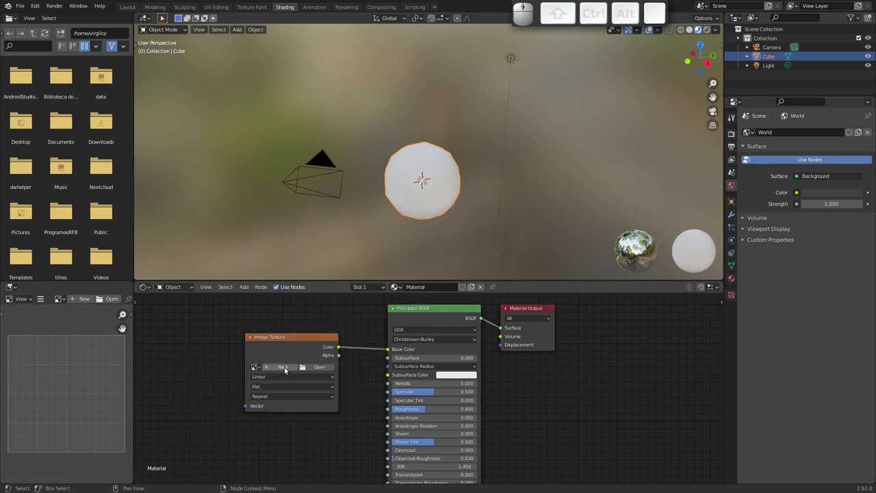
# Browse from the Image Texture node to the folder holding the fur texture.
pyautogui.click(319, 368)
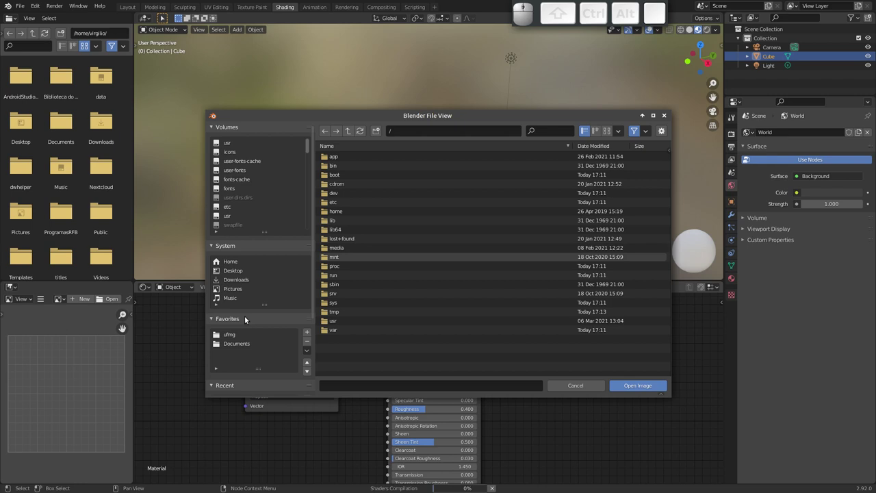
pyautogui.click(244, 334)
pyautogui.click(346, 168)
pyautogui.click(348, 174)
pyautogui.click(358, 177)
pyautogui.click(357, 159)
pyautogui.click(335, 313)
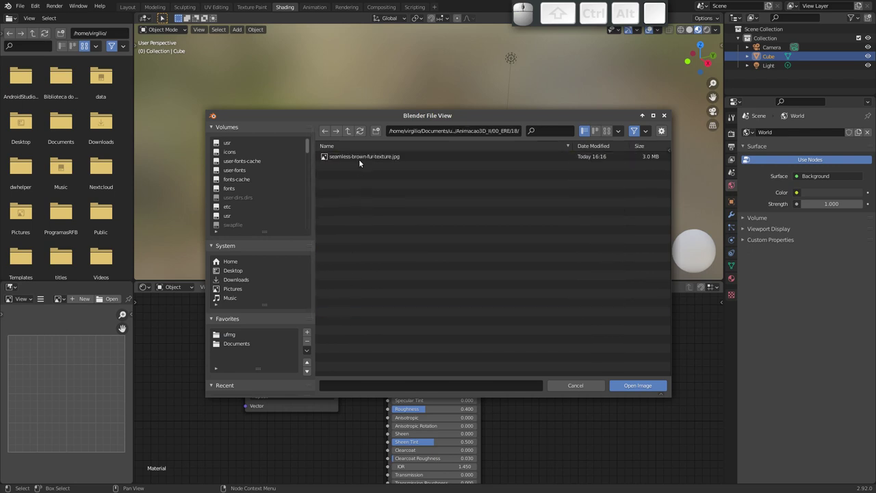
pyautogui.click(366, 158)
# Load seamless-brown-fur-texture.jpg from thumbnail view so the sphere shows fur.
pyautogui.click(609, 135)
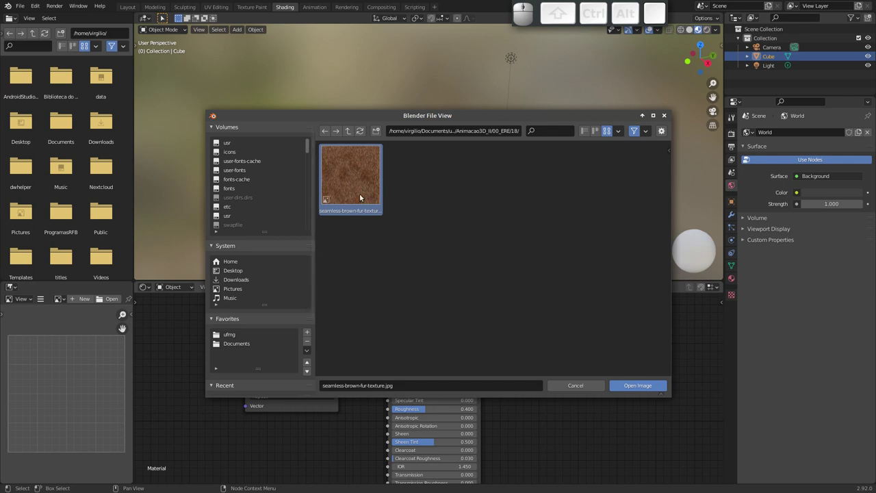
pyautogui.click(349, 184)
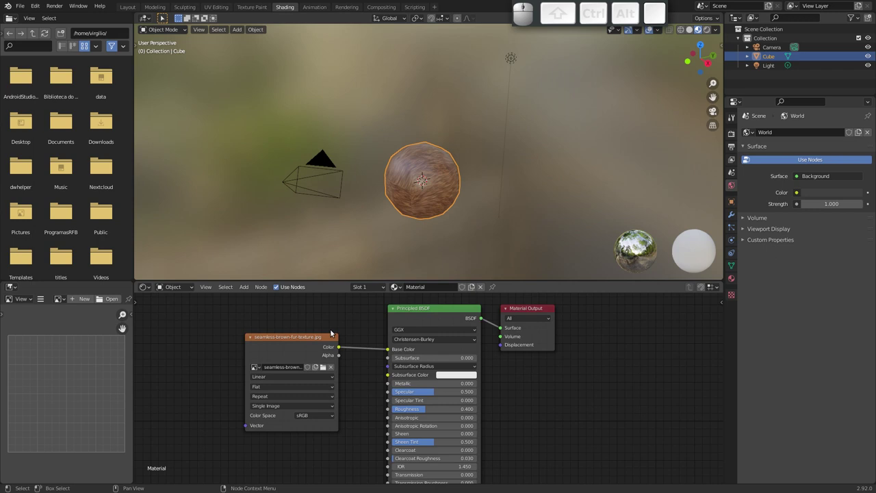
pyautogui.moveTo(458, 169); pyautogui.dragTo(438, 220)
pyautogui.moveTo(427, 205); pyautogui.dragTo(413, 196)
# Set the Principled BSDF Specular to 0 and inspect the texture seams around the sphere.
pyautogui.moveTo(409, 188); pyautogui.dragTo(392, 160)
pyautogui.moveTo(399, 170); pyautogui.dragTo(378, 201)
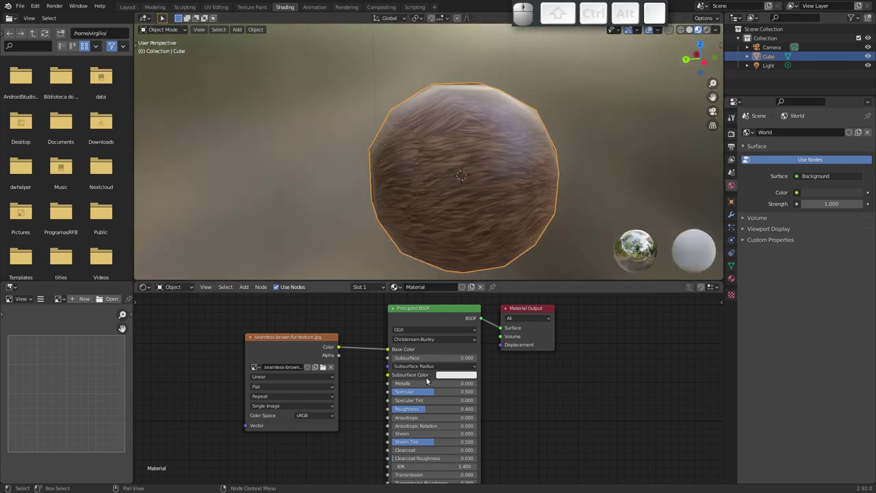
pyautogui.moveTo(438, 390); pyautogui.dragTo(449, 240)
pyautogui.moveTo(406, 164); pyautogui.dragTo(338, 129)
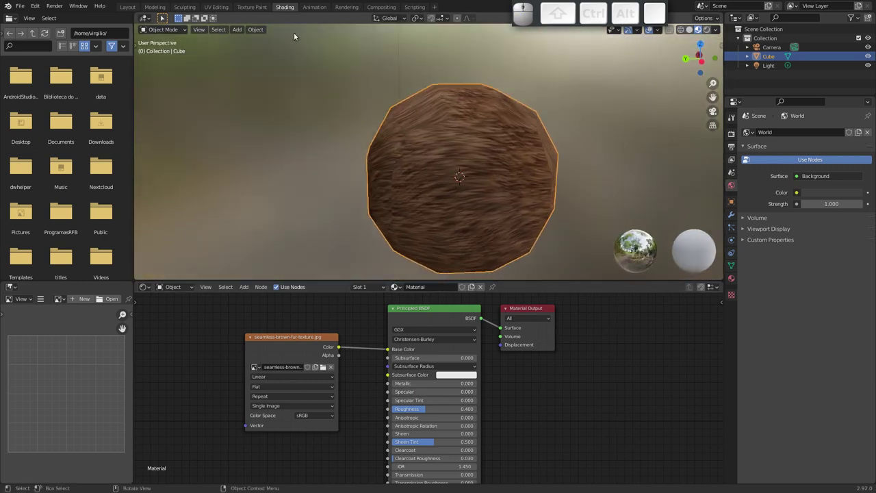
pyautogui.moveTo(441, 152); pyautogui.dragTo(503, 149)
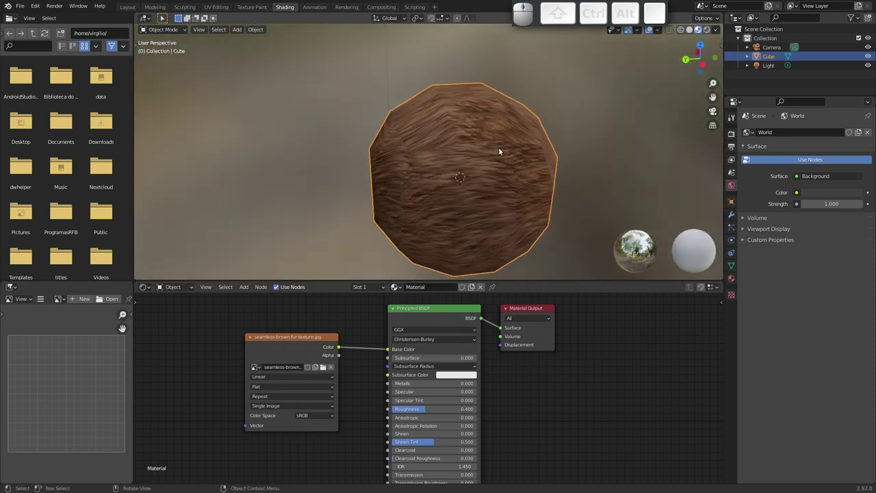
pyautogui.moveTo(481, 192); pyautogui.dragTo(430, 148)
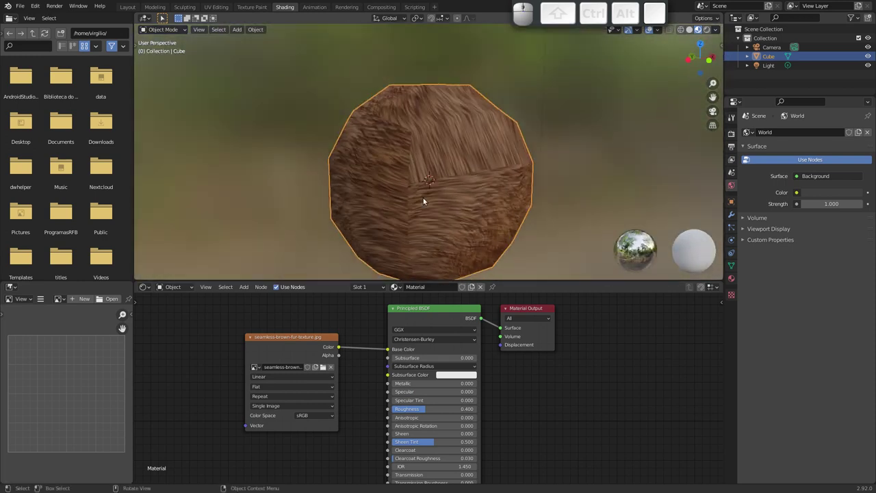
pyautogui.moveTo(441, 177); pyautogui.dragTo(525, 163)
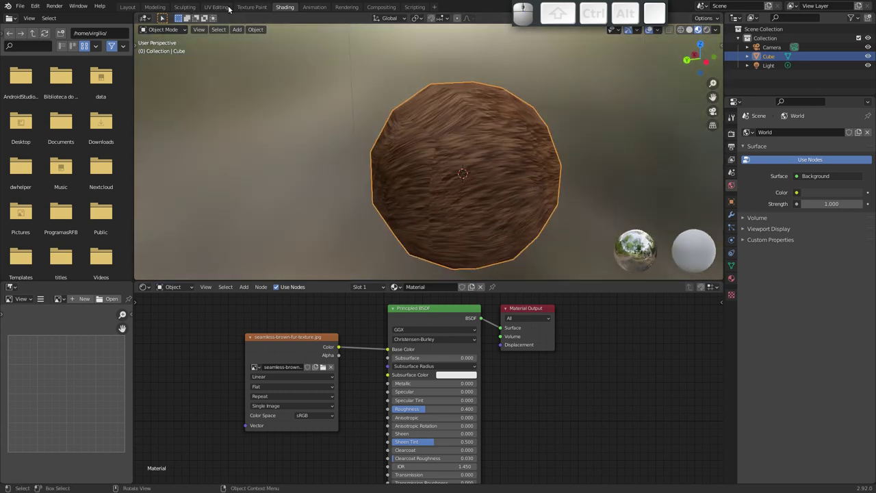
# Re-unwrap the sphere with Cube Projection in UV Editing and scale all UV islands up.
pyautogui.click(219, 9)
pyautogui.middleClick(264, 150)
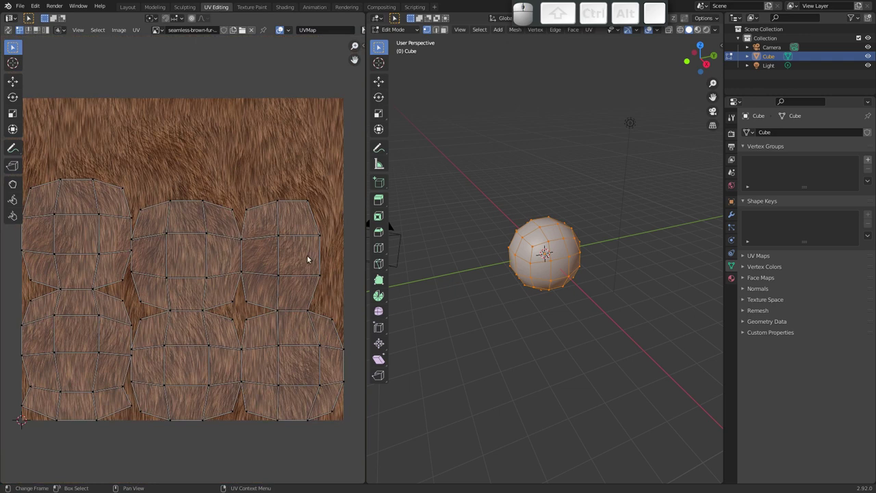
pyautogui.press('u')
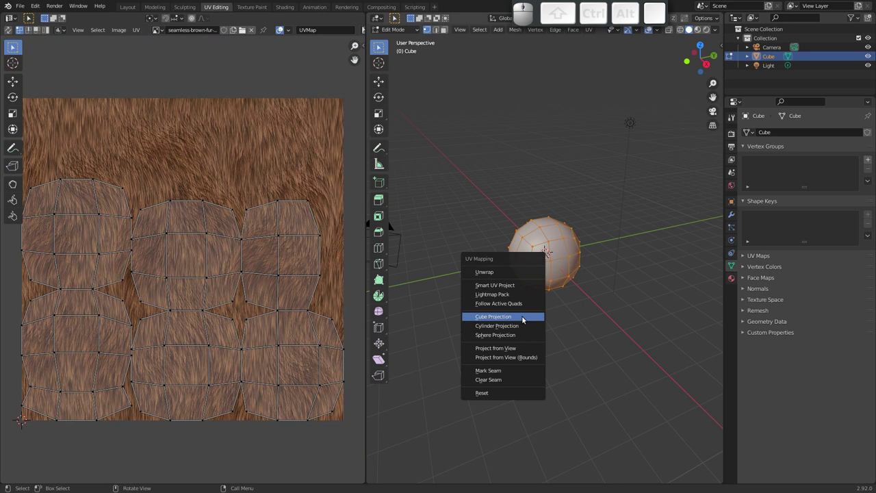
pyautogui.click(527, 318)
pyautogui.press('s')
pyautogui.press('a')
pyautogui.press('s')
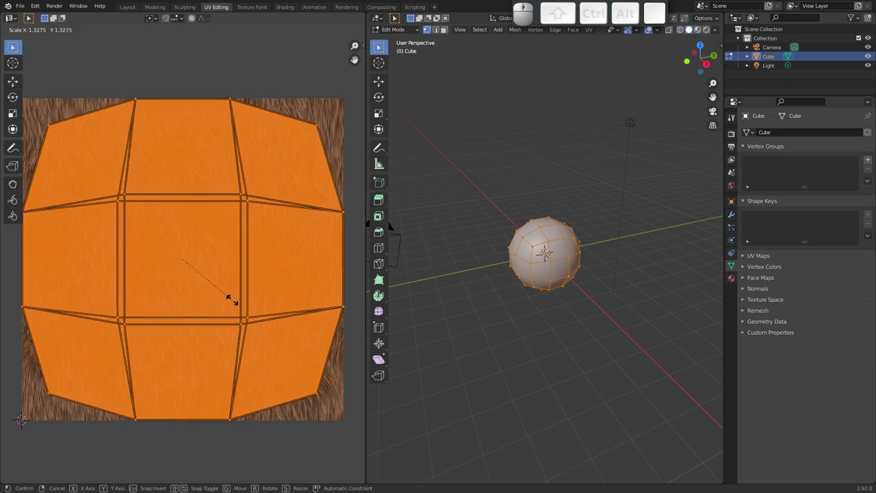
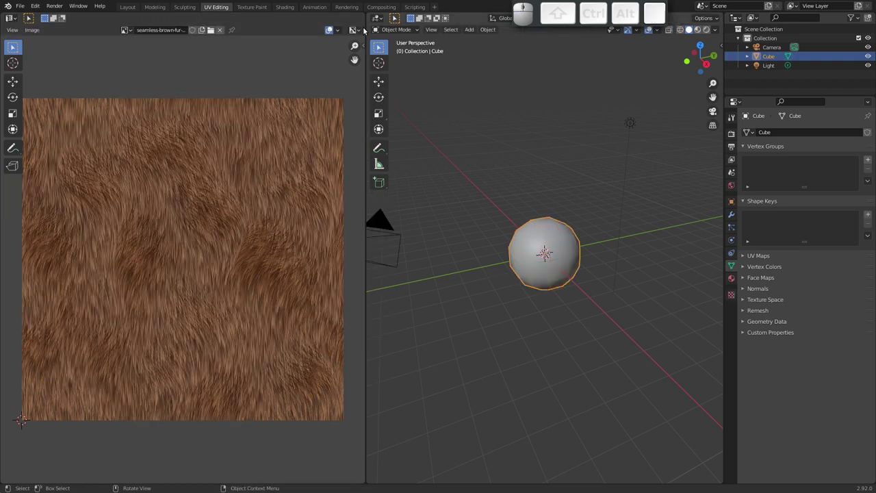
# Orbit around the textured sphere in the Shading workspace to inspect it.
pyautogui.click(287, 11)
pyautogui.moveTo(485, 186); pyautogui.dragTo(396, 200)
pyautogui.moveTo(398, 196); pyautogui.dragTo(419, 201)
pyautogui.moveTo(428, 193); pyautogui.dragTo(411, 184)
pyautogui.moveTo(406, 183); pyautogui.dragTo(404, 192)
pyautogui.moveTo(394, 186); pyautogui.dragTo(427, 165)
pyautogui.moveTo(402, 225); pyautogui.dragTo(406, 195)
pyautogui.moveTo(439, 174); pyautogui.dragTo(480, 187)
pyautogui.moveTo(483, 181); pyautogui.dragTo(492, 149)
pyautogui.moveTo(477, 157); pyautogui.dragTo(457, 137)
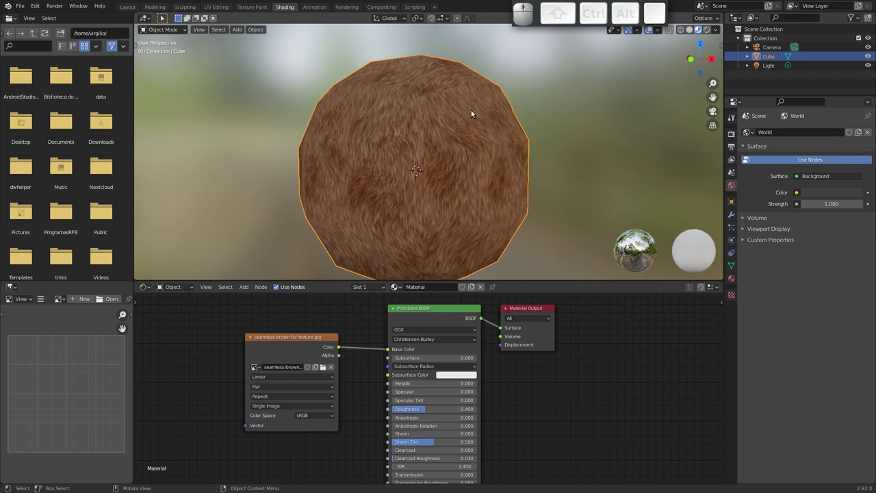
# Add a Subdivision Surface modifier to the sphere and return to the Layout workspace.
pyautogui.click(730, 215)
pyautogui.click(780, 129)
pyautogui.click(703, 297)
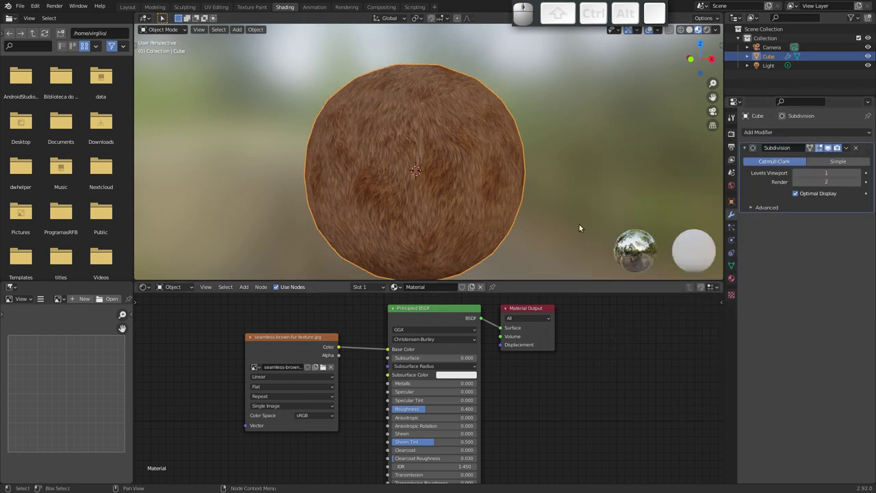
pyautogui.moveTo(452, 172); pyautogui.dragTo(348, 65)
pyautogui.click(129, 9)
pyautogui.moveTo(382, 256); pyautogui.dragTo(802, 167)
# Add a new particle system to the sphere.
pyautogui.click(869, 202)
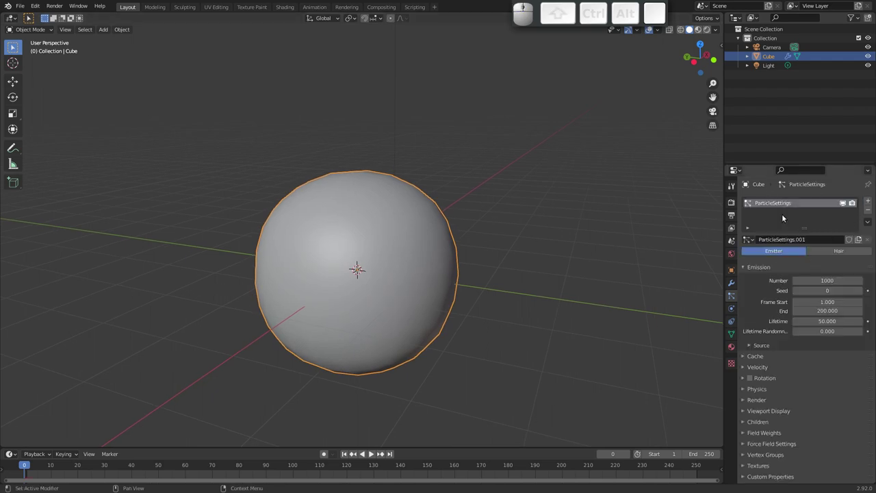
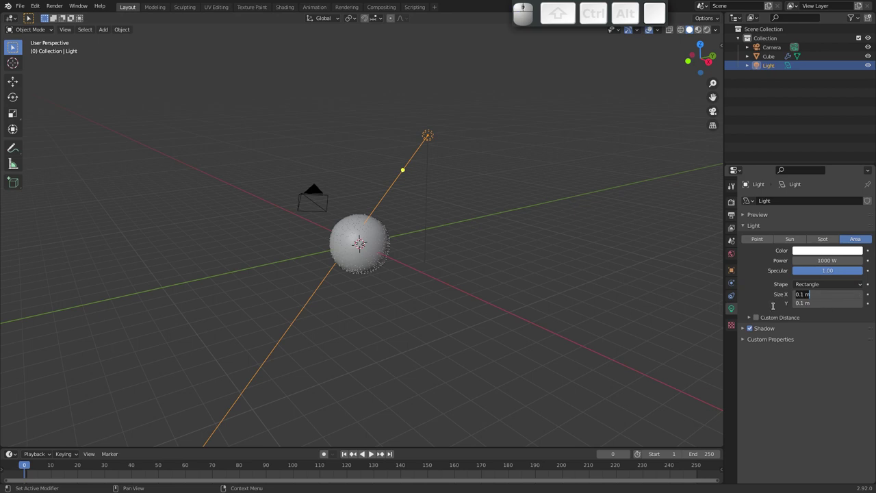
# Set the area light size to 3 m and orbit to check the scene.
pyautogui.press('3')
pyautogui.press('Return')
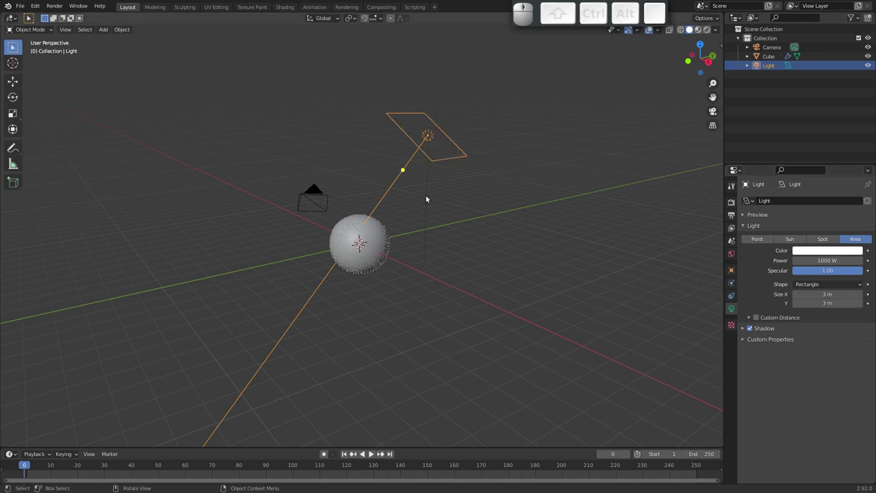
pyautogui.moveTo(433, 216); pyautogui.dragTo(490, 193)
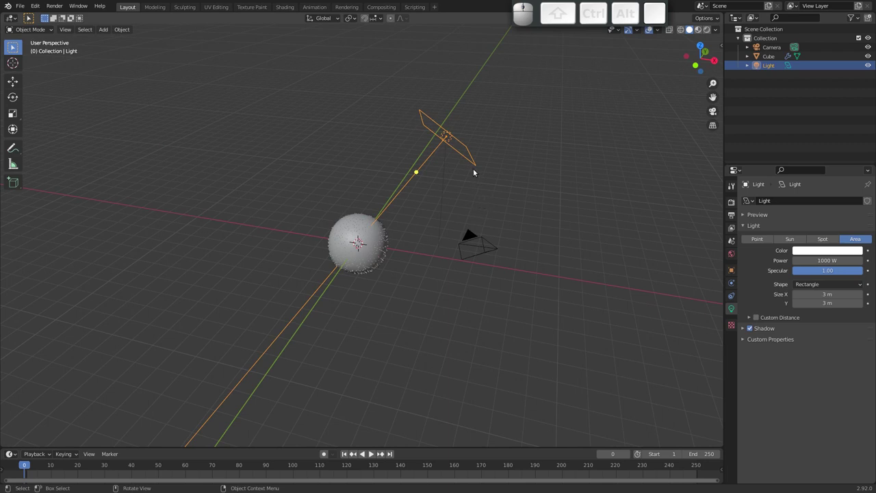
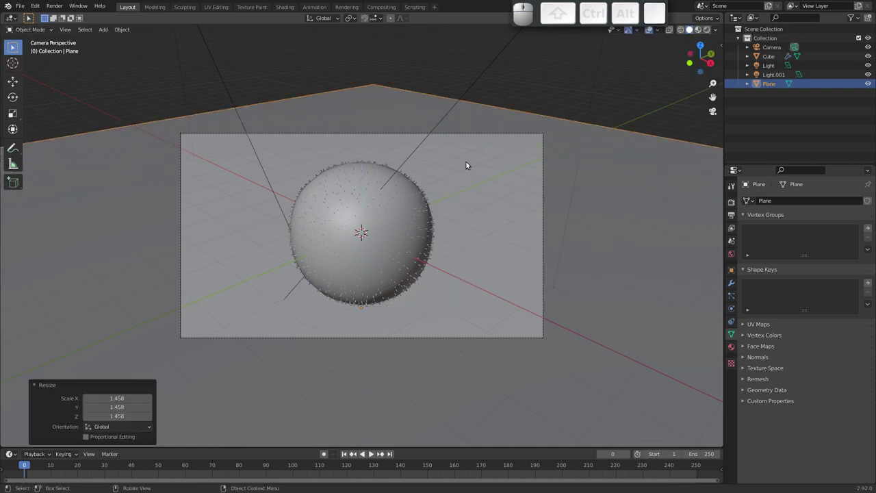
pyautogui.moveTo(446, 174); pyautogui.dragTo(486, 165)
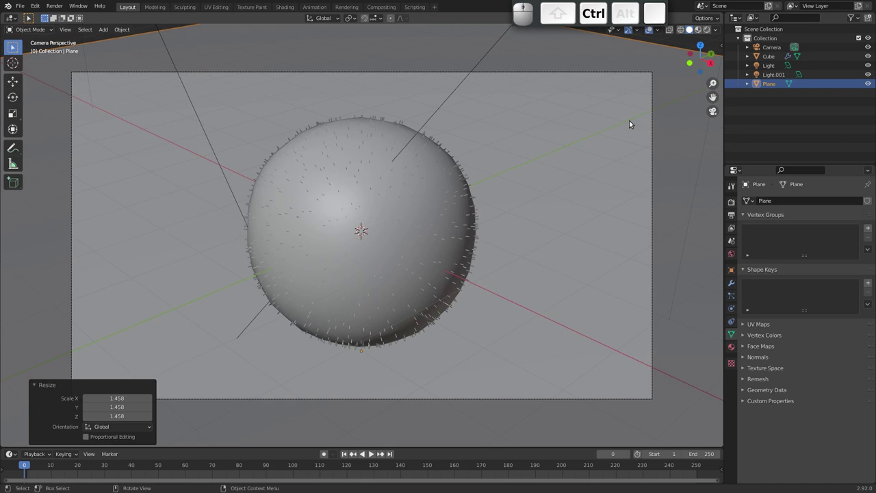
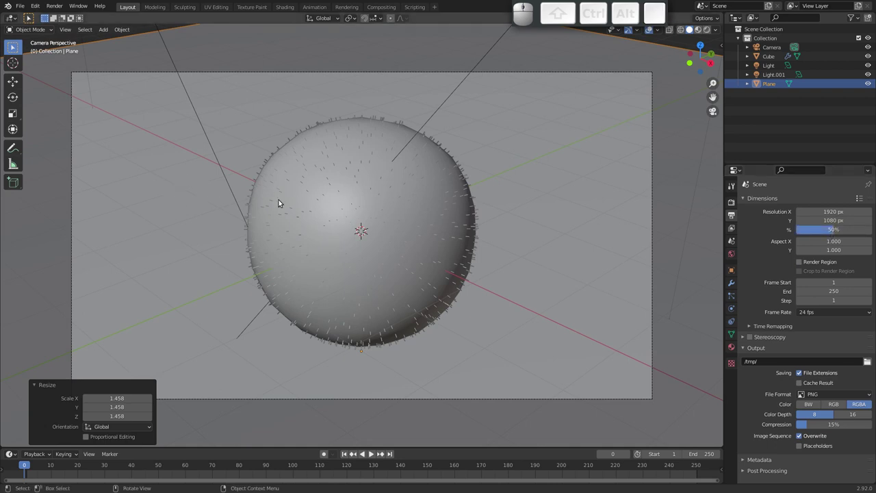
pyautogui.press('F12')
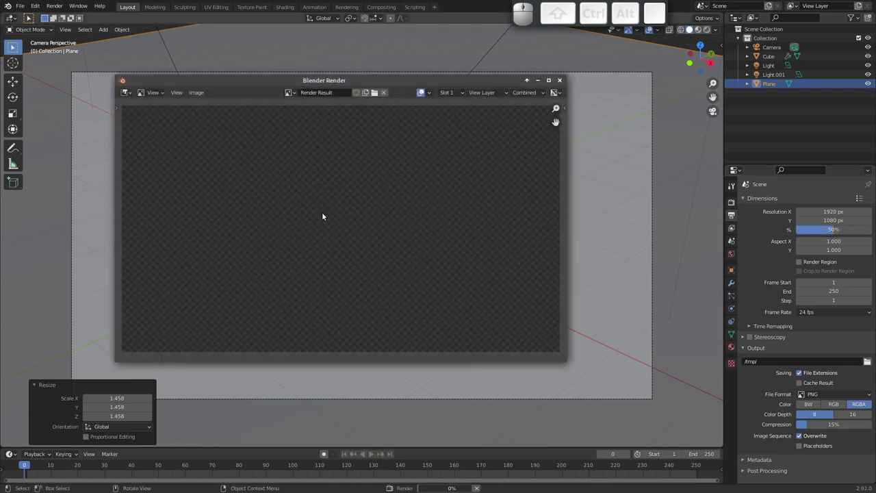
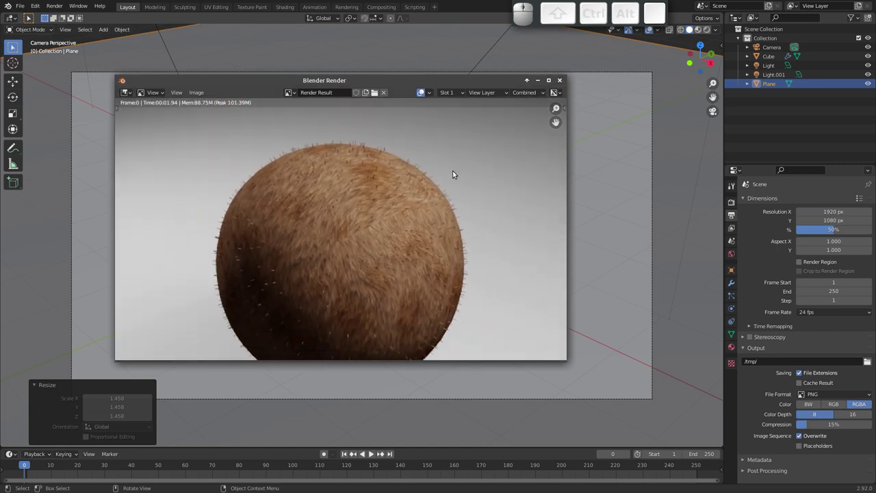
# Adjust the hair length in the particle settings and let the hair dynamics settle to frame 12.
pyautogui.click(564, 82)
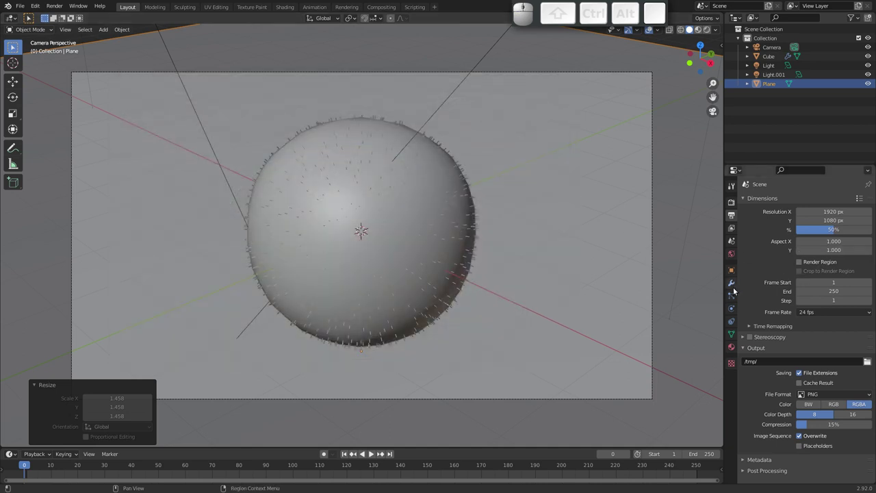
pyautogui.click(733, 297)
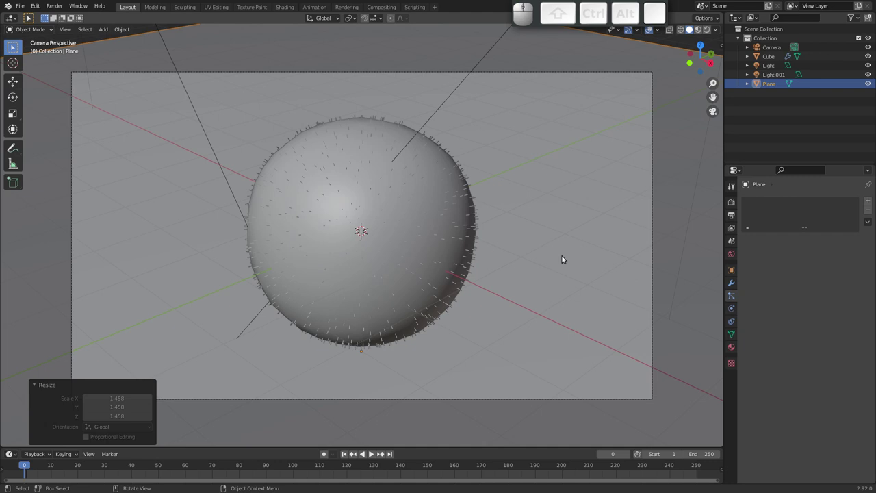
pyautogui.click(436, 230)
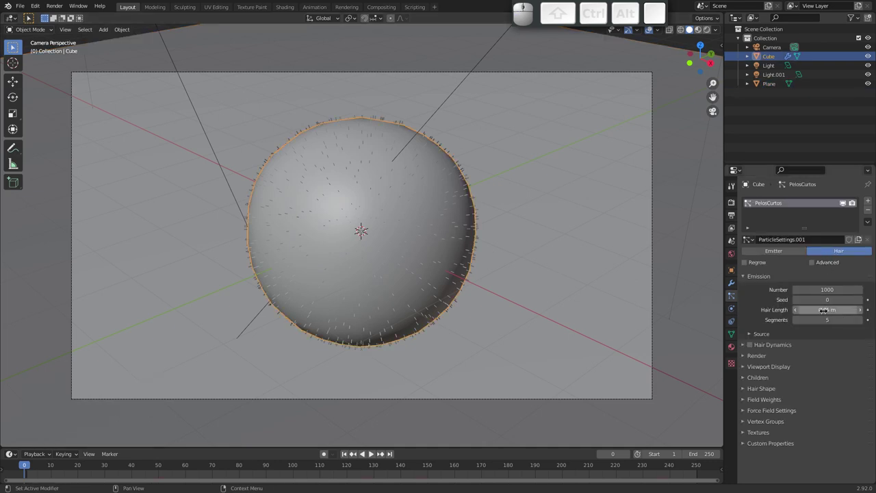
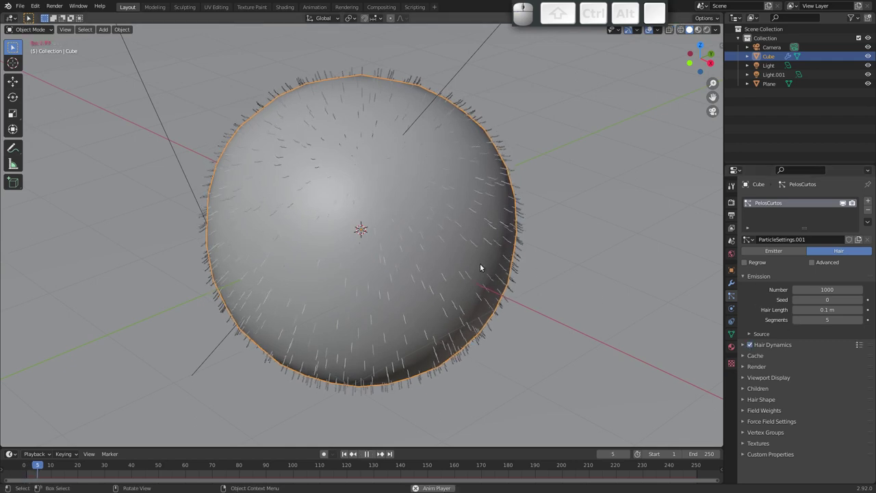
pyautogui.press('space')
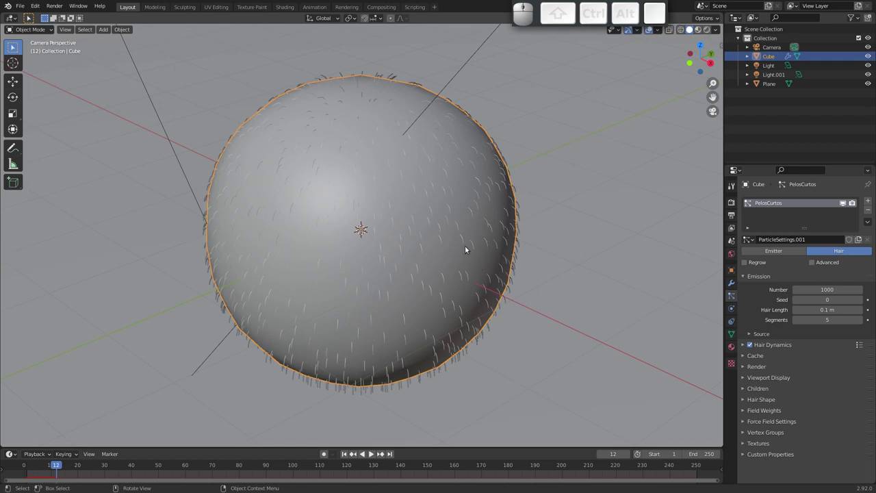
# Render a test frame of the furry sphere, inspect it zoomed in, and close the render.
pyautogui.press('F12')
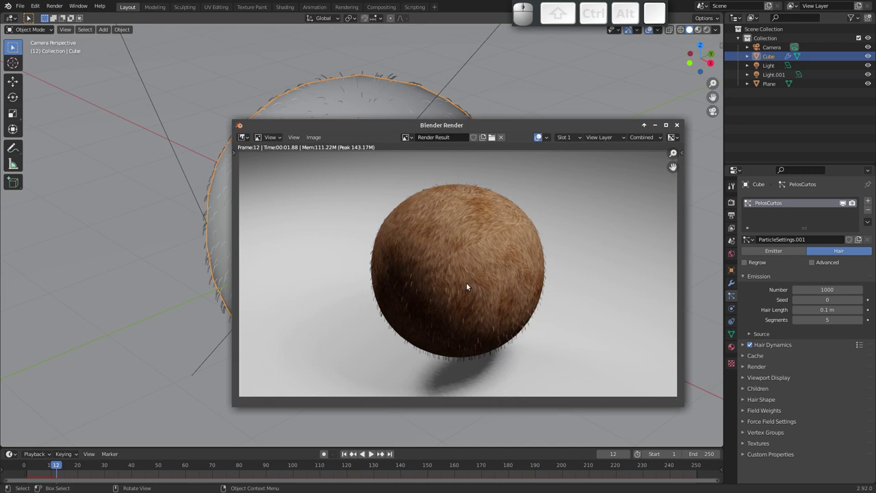
pyautogui.moveTo(456, 273); pyautogui.dragTo(461, 331)
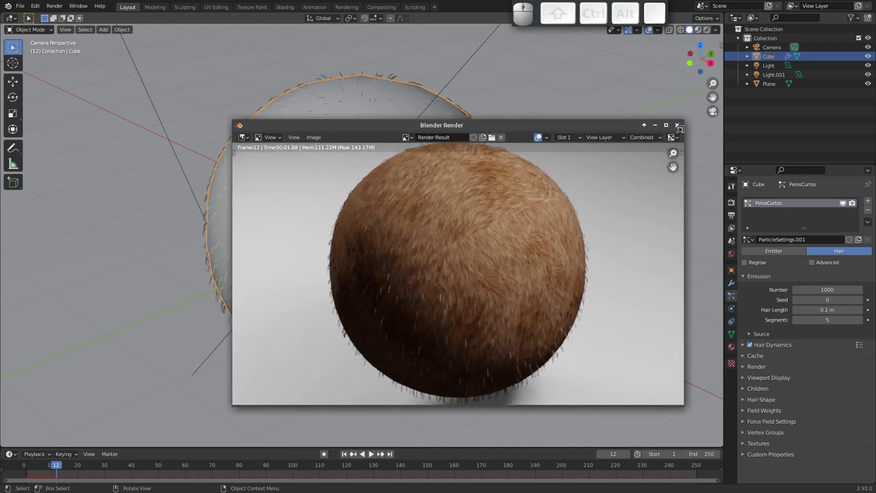
pyautogui.click(675, 131)
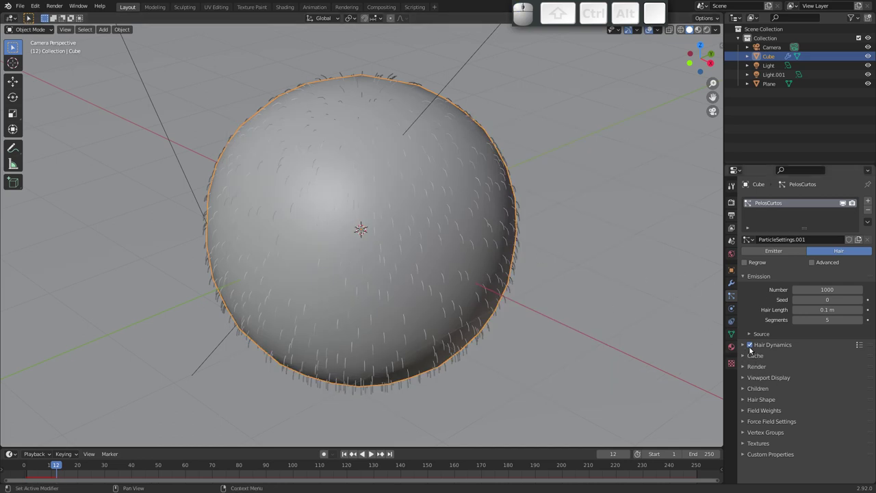
# Set the hair emission number to 1,000,000 and orbit to view the dense fur from the side.
pyautogui.click(743, 390)
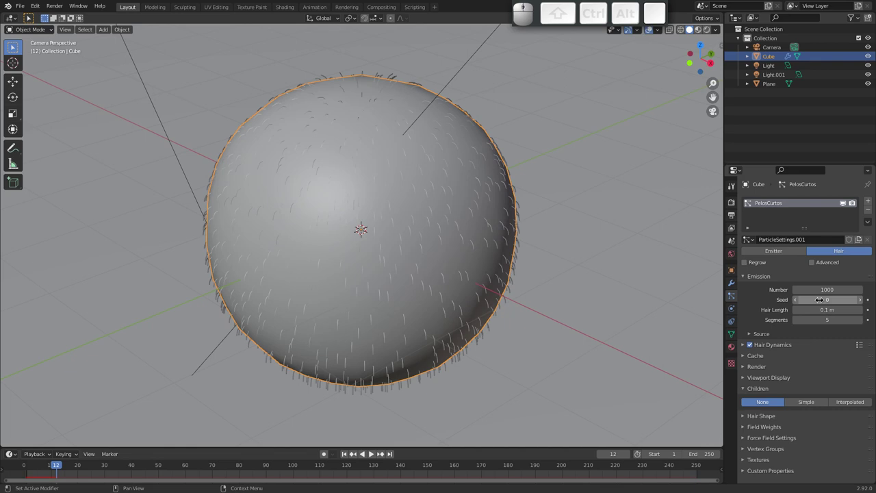
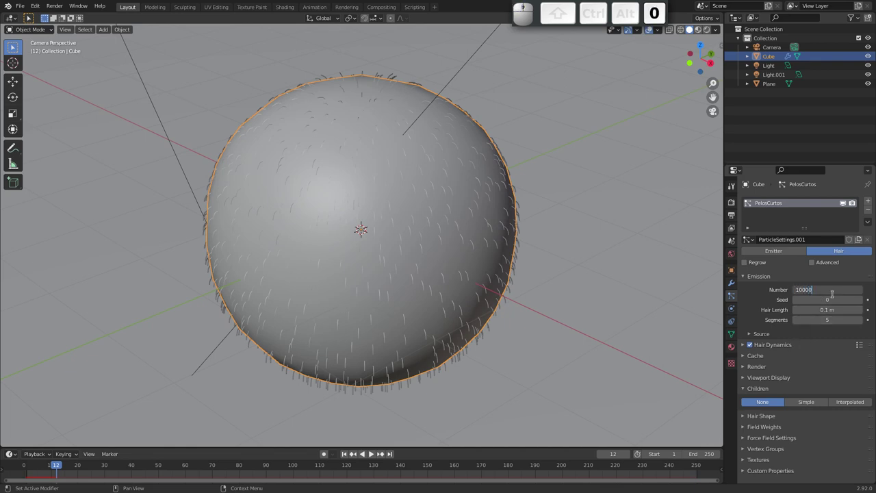
pyautogui.press('0')
pyautogui.press('Return')
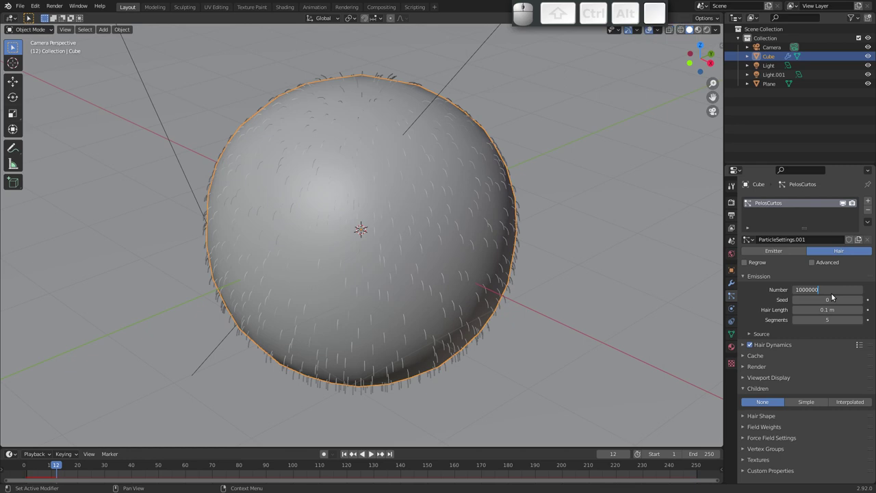
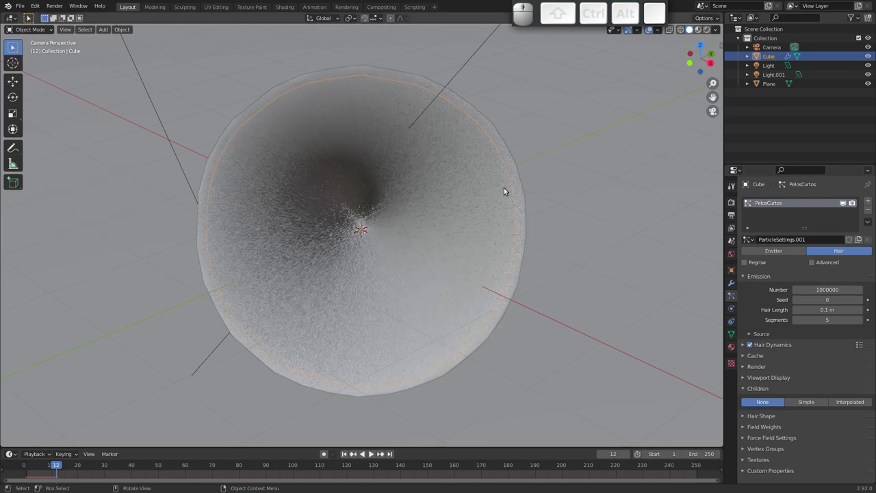
pyautogui.moveTo(395, 241); pyautogui.dragTo(349, 231)
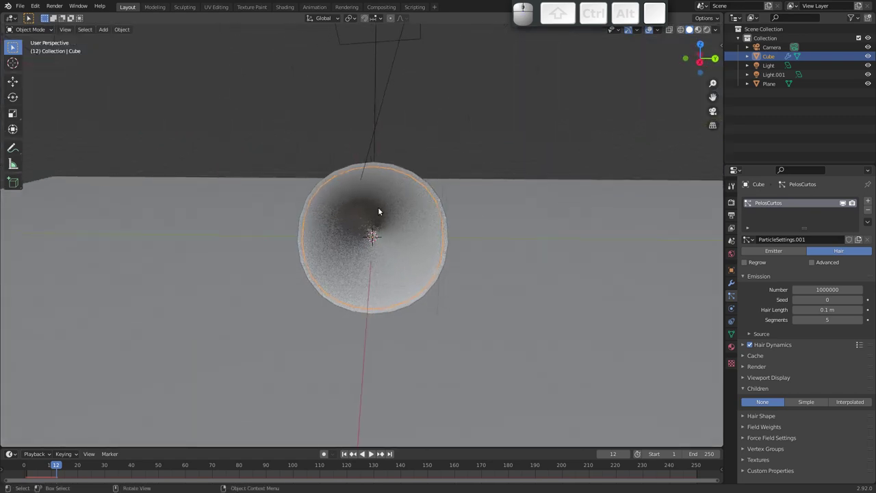
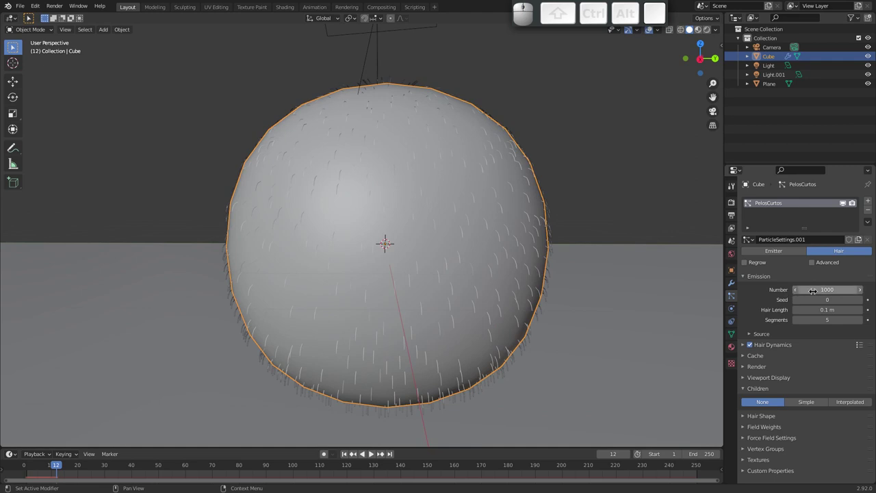
# Compare Simple and Interpolated child hairs and settle on Simple.
pyautogui.middleClick(778, 368)
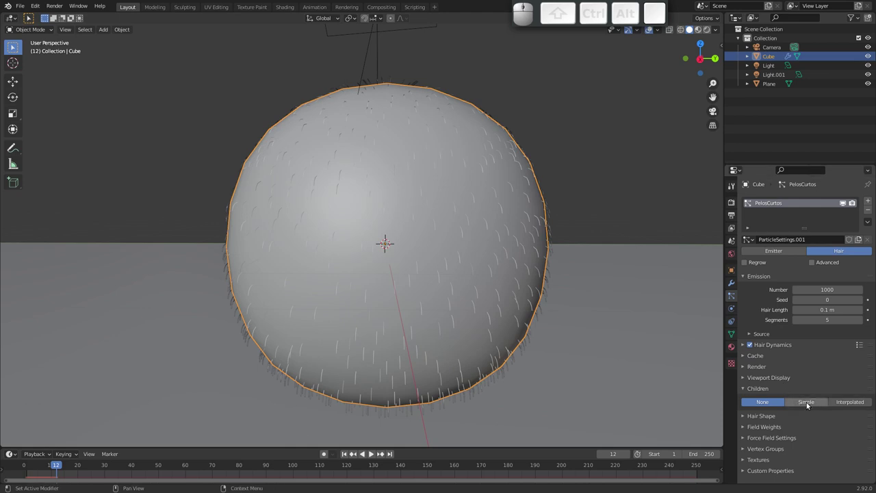
pyautogui.click(807, 402)
pyautogui.click(851, 403)
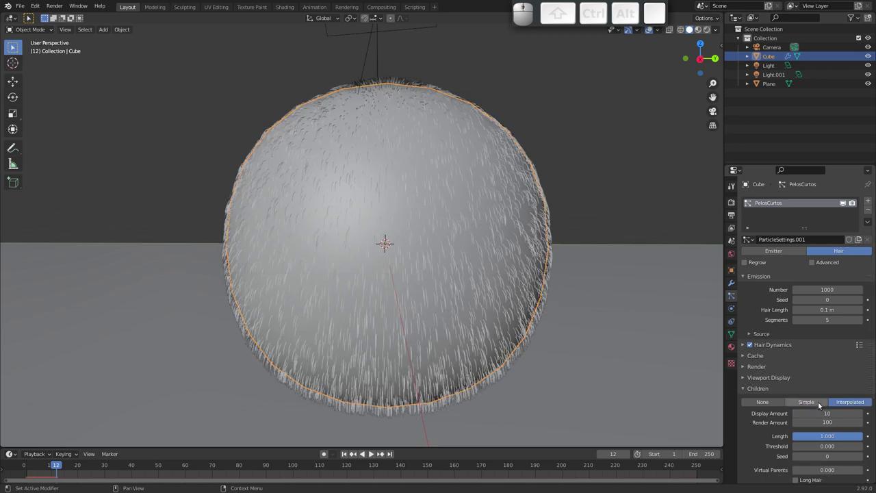
pyautogui.click(819, 402)
pyautogui.click(853, 403)
pyautogui.click(823, 403)
pyautogui.click(853, 401)
pyautogui.click(822, 403)
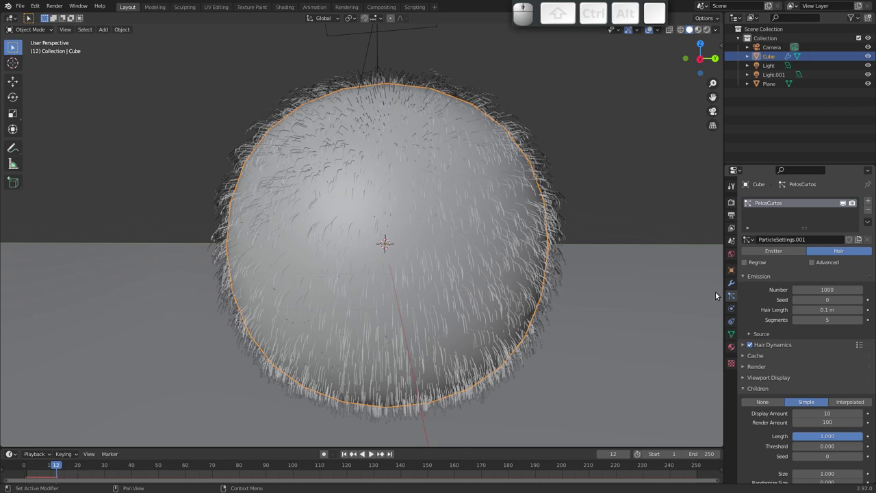
# Orbit around the sphere comparing child hair modes again, ending on Interpolated.
pyautogui.moveTo(483, 256); pyautogui.dragTo(447, 239)
pyautogui.moveTo(438, 261); pyautogui.dragTo(452, 225)
pyautogui.middleClick(784, 372)
pyautogui.moveTo(449, 254); pyautogui.dragTo(437, 266)
pyautogui.moveTo(439, 263); pyautogui.dragTo(515, 249)
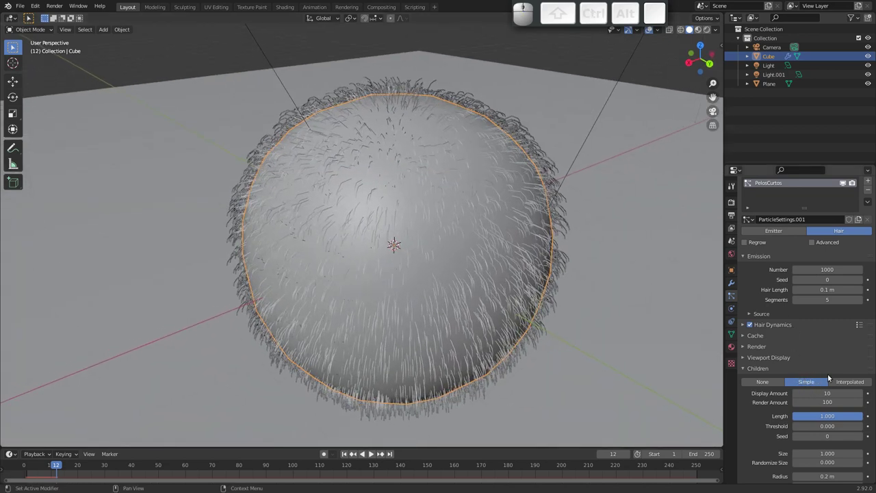
pyautogui.click(847, 382)
pyautogui.click(823, 379)
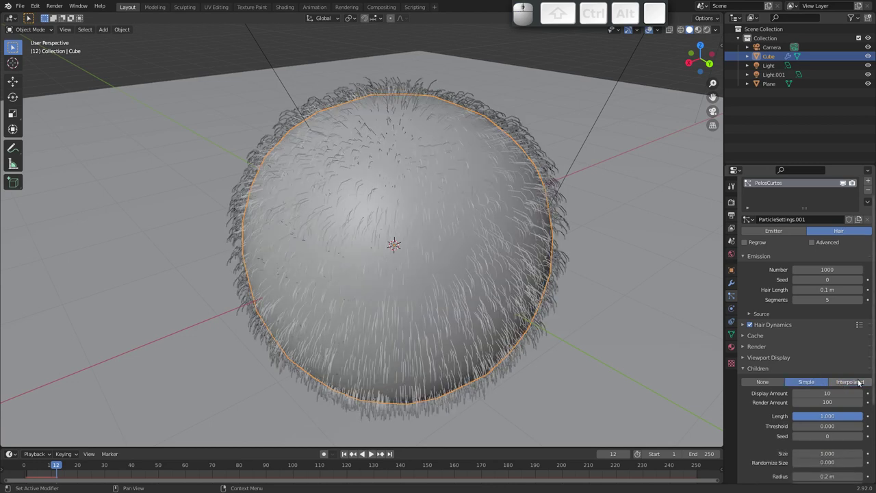
pyautogui.click(861, 382)
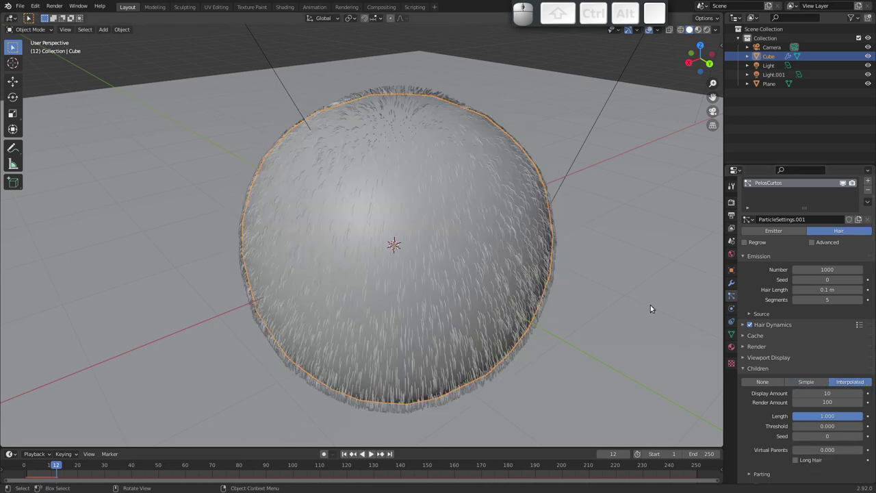
pyautogui.moveTo(468, 257); pyautogui.dragTo(485, 260)
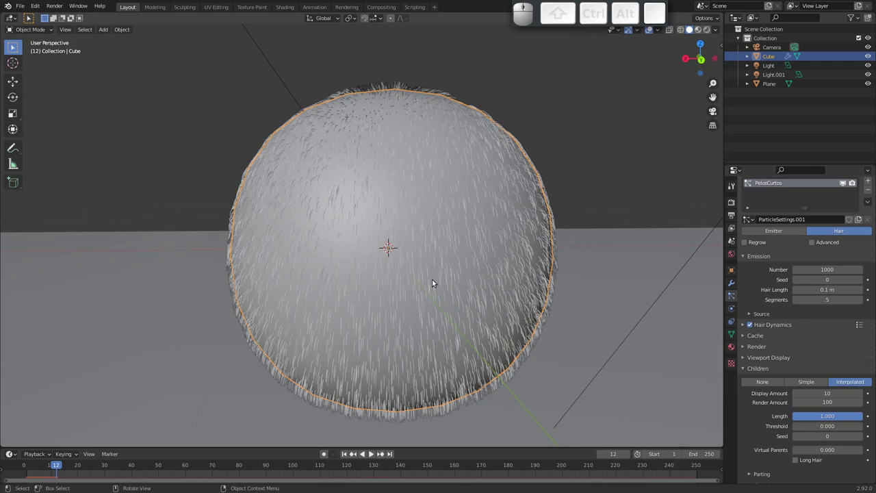
pyautogui.moveTo(386, 296); pyautogui.dragTo(373, 289)
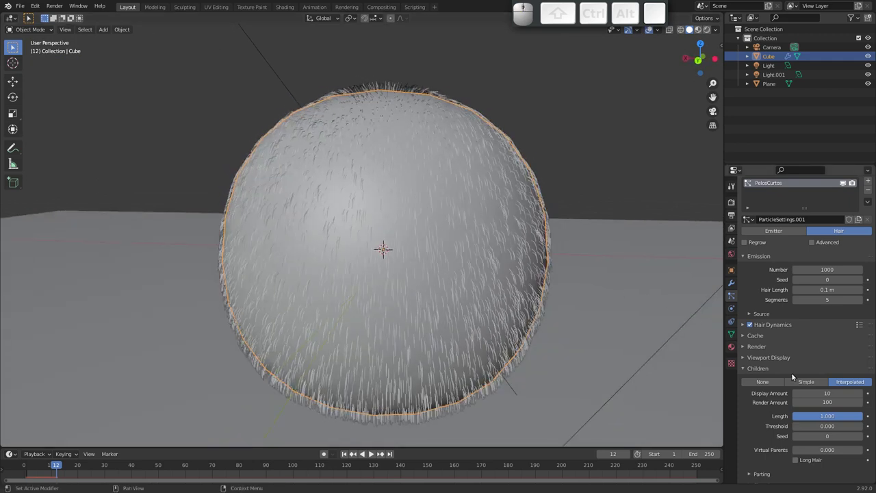
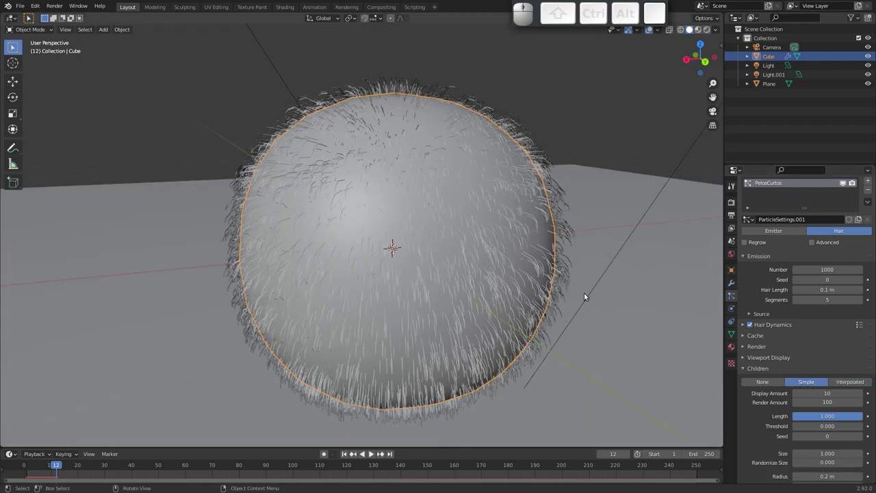
# Adjust the render amount of child hairs and view the sphere through the scene camera.
pyautogui.middleClick(404, 237)
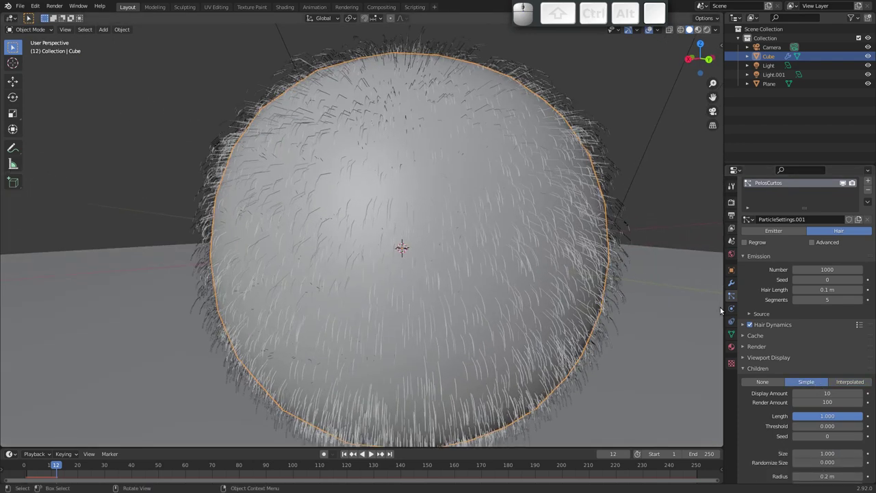
pyautogui.middleClick(783, 372)
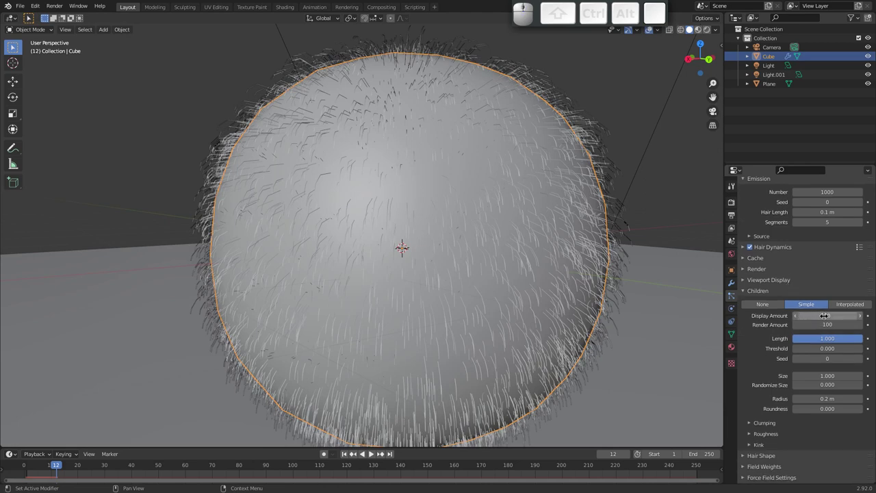
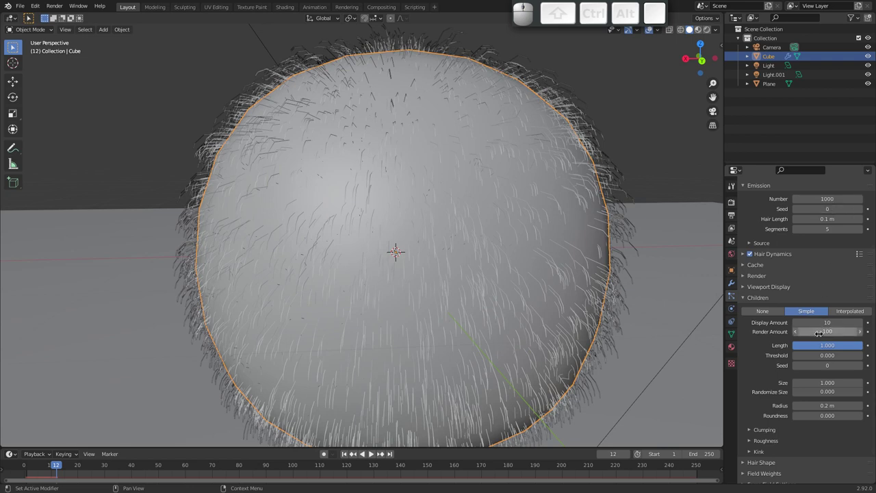
pyautogui.moveTo(535, 287); pyautogui.dragTo(592, 225)
pyautogui.click(718, 113)
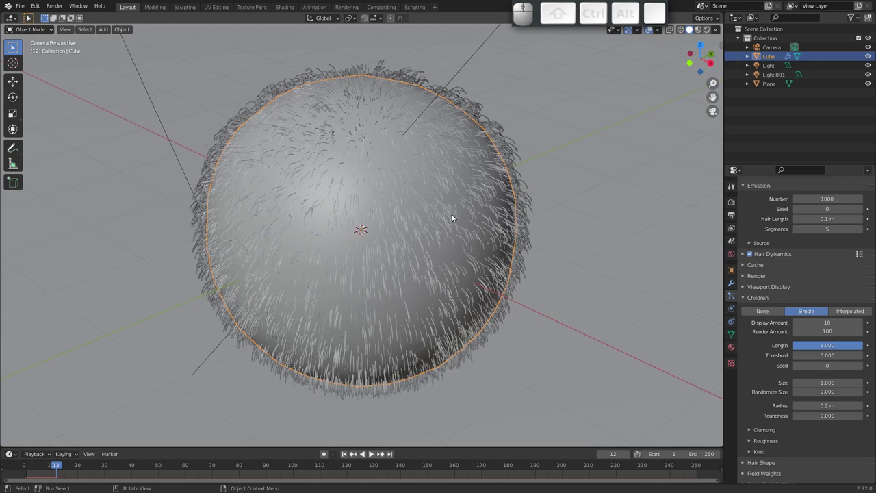
pyautogui.press('F12')
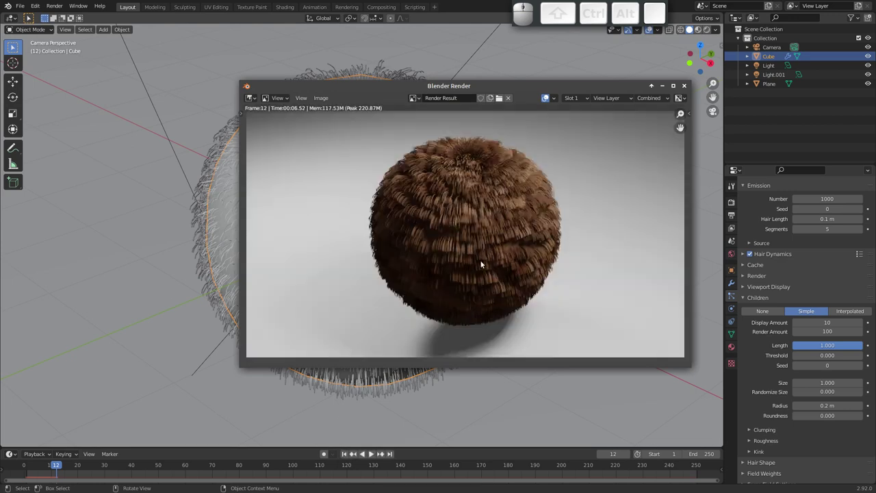
pyautogui.moveTo(485, 244); pyautogui.dragTo(499, 170)
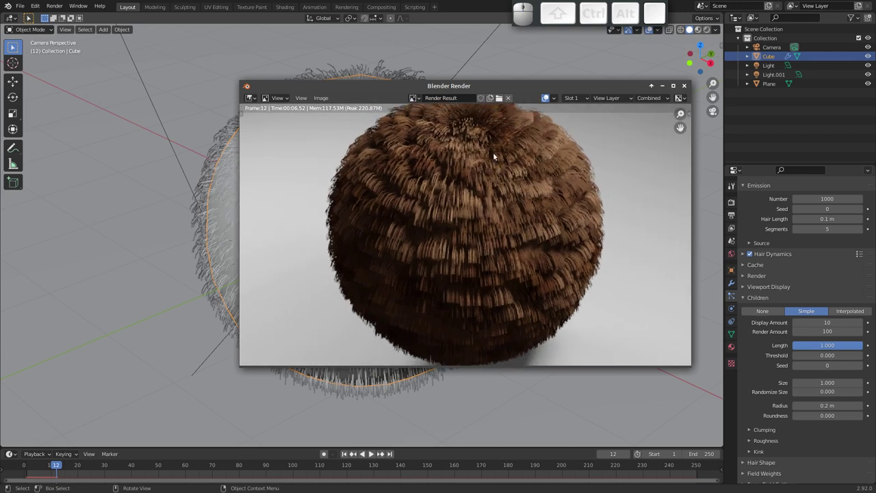
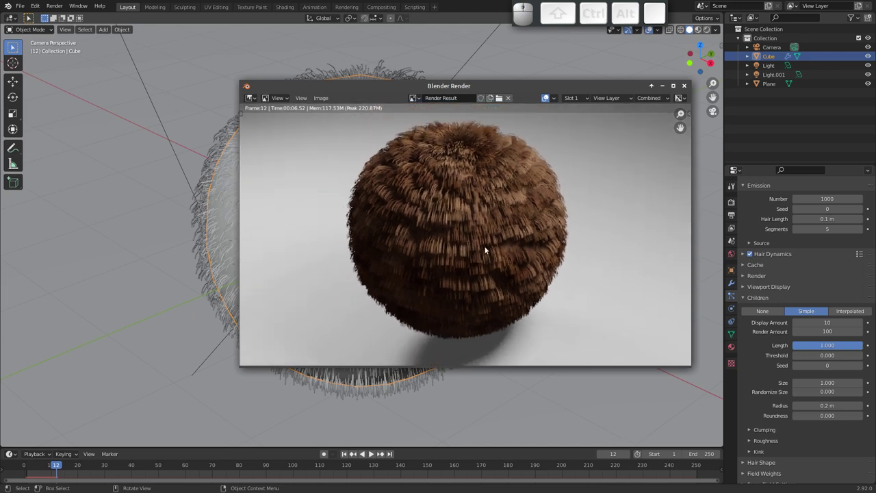
pyautogui.moveTo(473, 258); pyautogui.dragTo(414, 242)
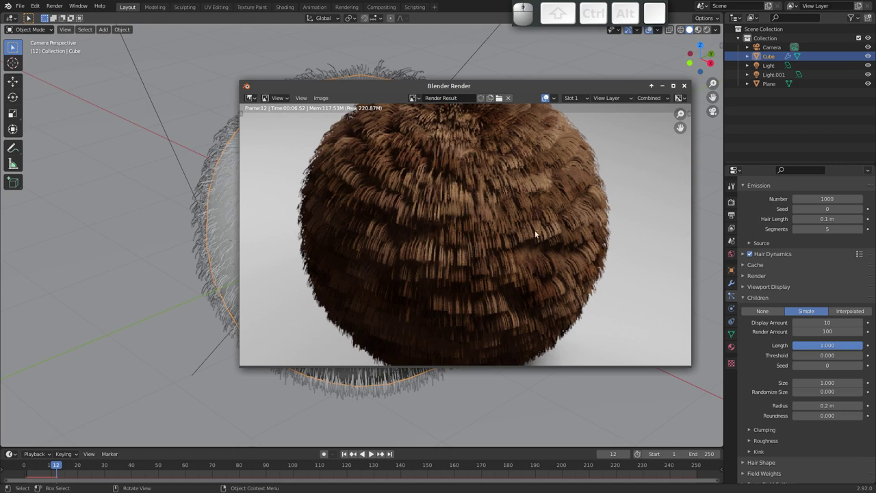
pyautogui.middleClick(520, 198)
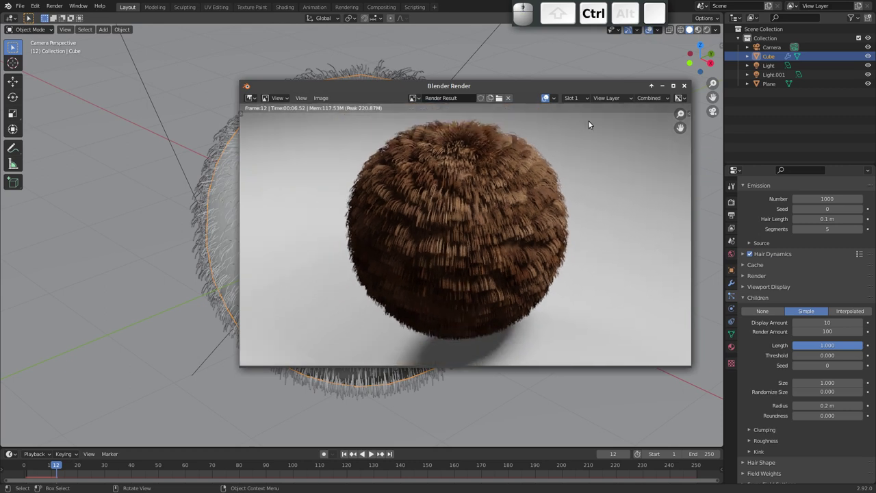
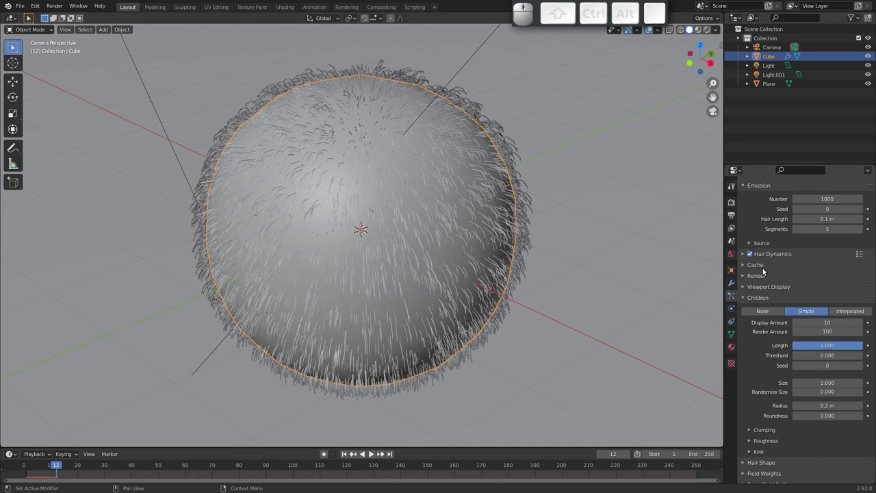
# Enable Bloom and Ambient Occlusion in the Eevee render settings.
pyautogui.click(732, 206)
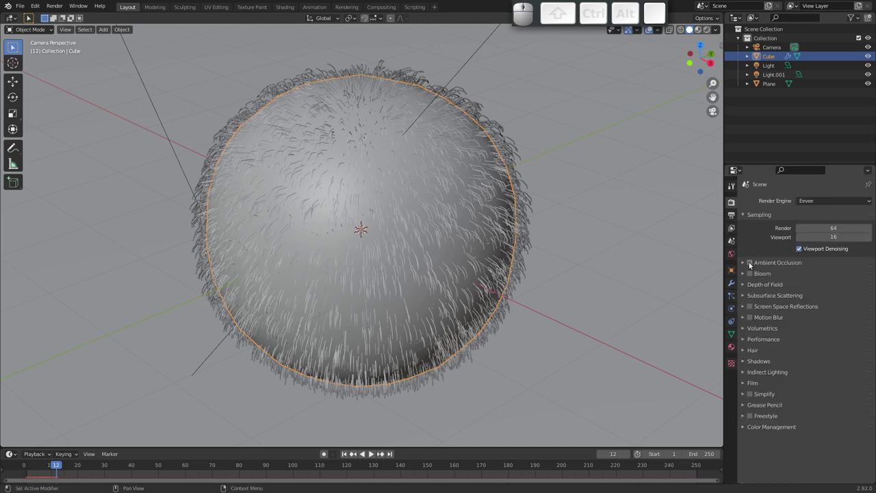
pyautogui.click(752, 273)
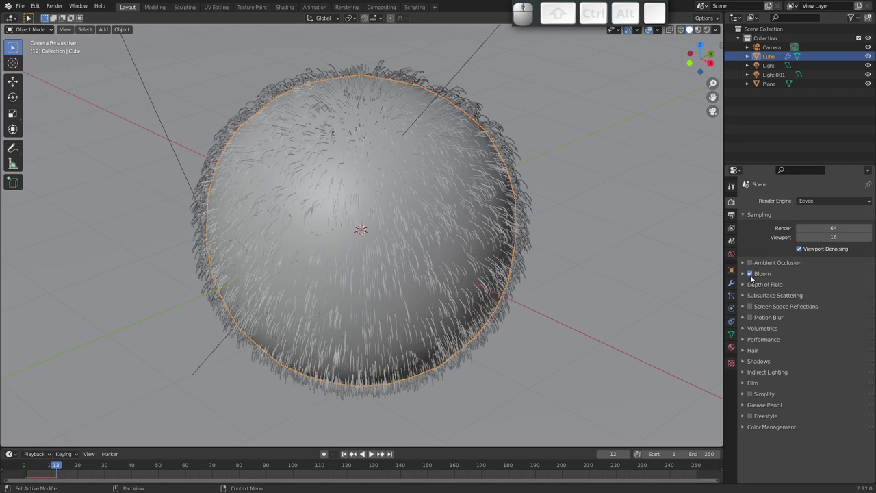
pyautogui.click(752, 261)
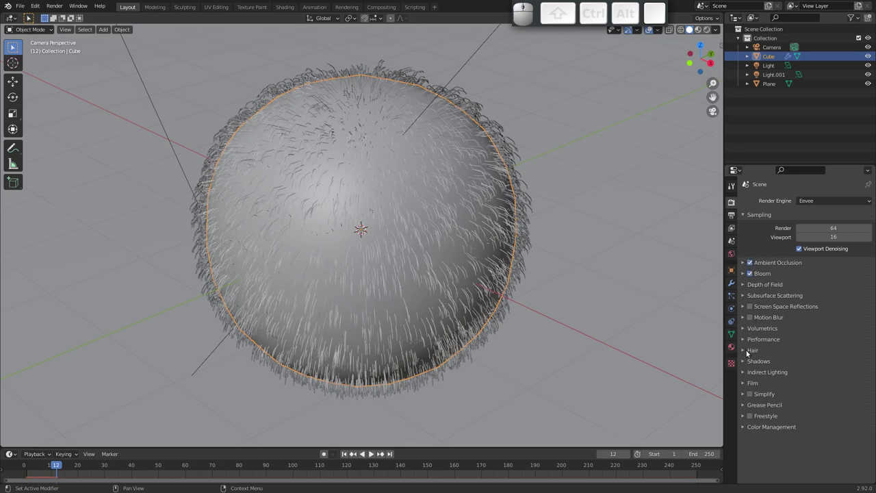
pyautogui.click(743, 351)
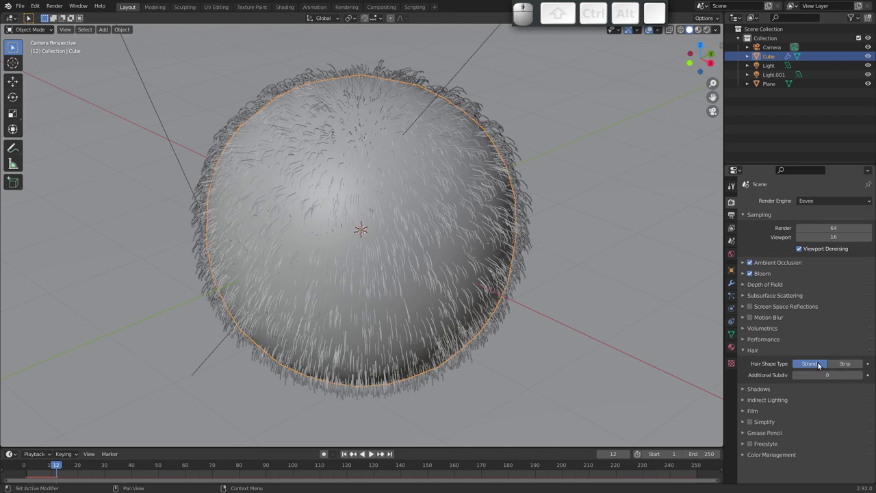
# Set the hair shape type to Strip and start a test render.
pyautogui.click(841, 364)
pyautogui.click(820, 364)
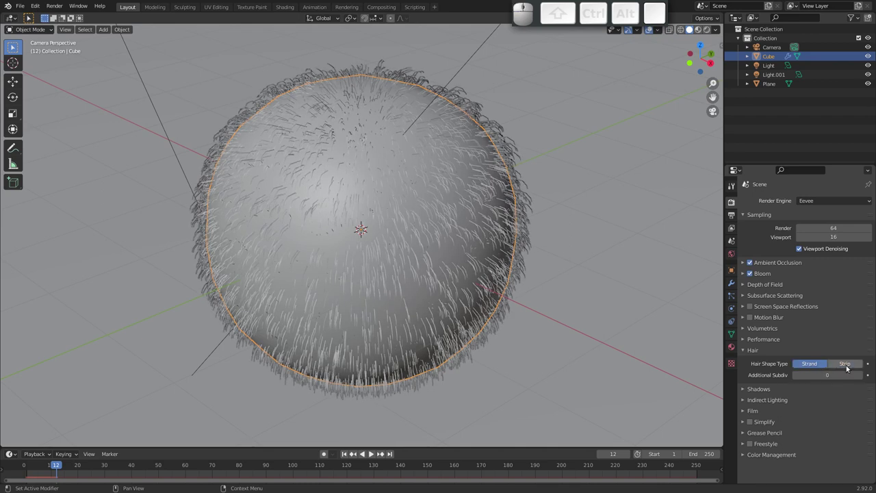
pyautogui.click(851, 366)
pyautogui.press('F12')
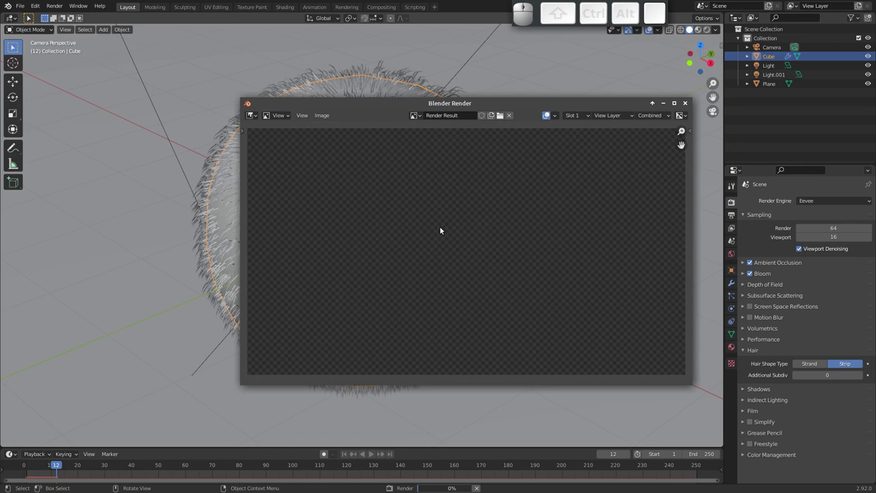
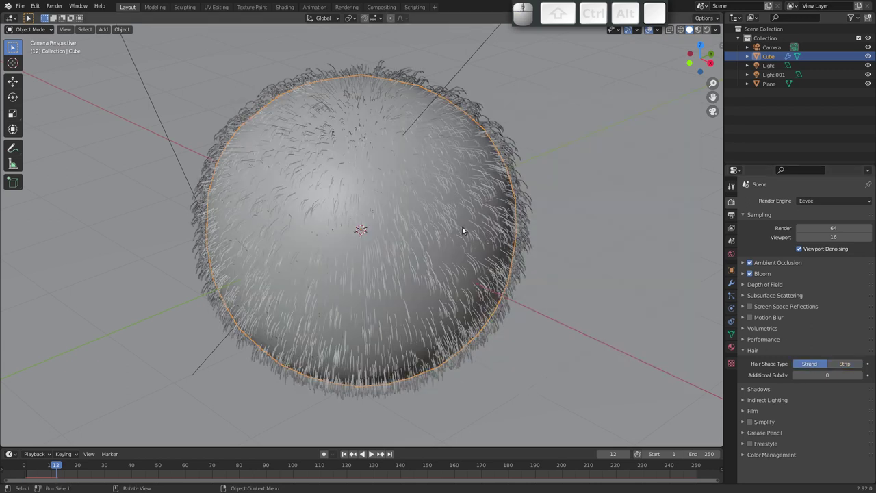
# Re-render the sphere, compare the strip and strand render slots, and close the render window.
pyautogui.press('F12')
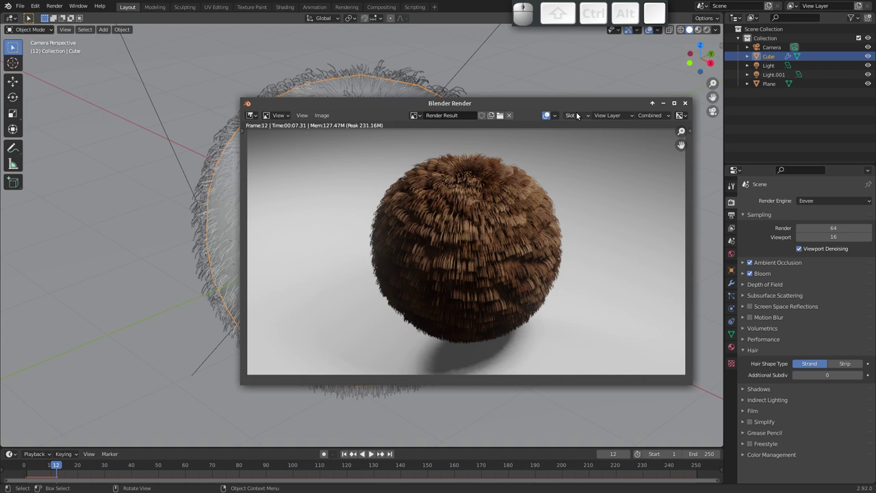
pyautogui.click(579, 118)
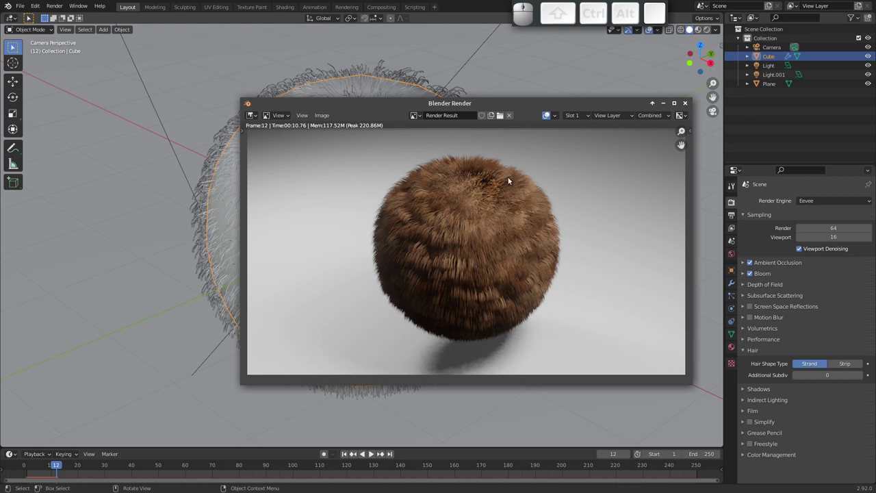
pyautogui.click(687, 105)
pyautogui.click(849, 364)
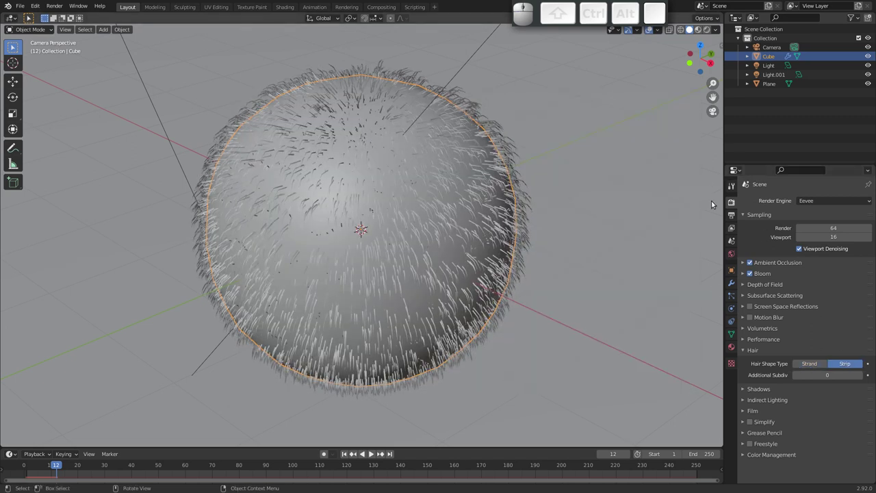
# Set the child hair Randomize Size to 1.0 in the particle settings.
pyautogui.click(734, 298)
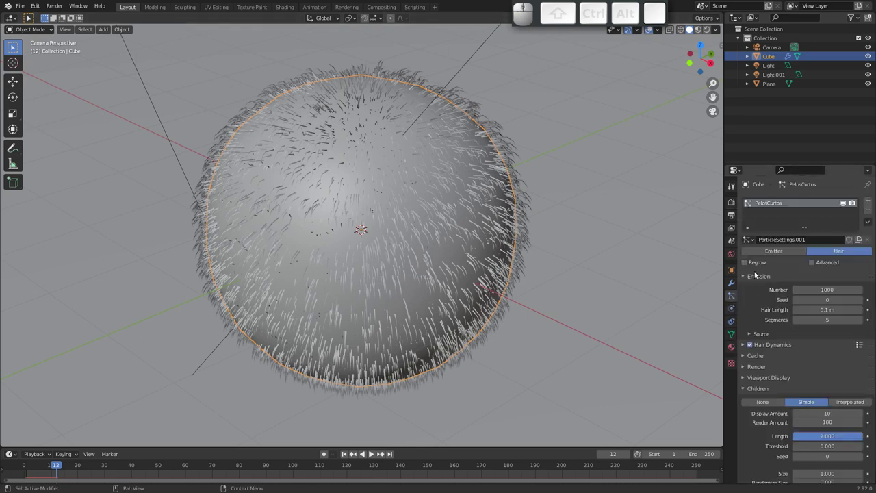
pyautogui.moveTo(780, 383); pyautogui.dragTo(759, 261)
pyautogui.moveTo(403, 218); pyautogui.dragTo(557, 220)
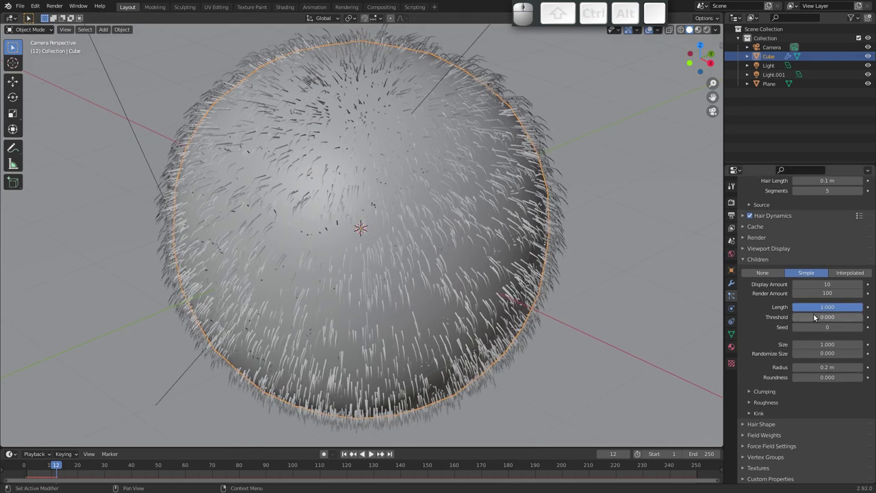
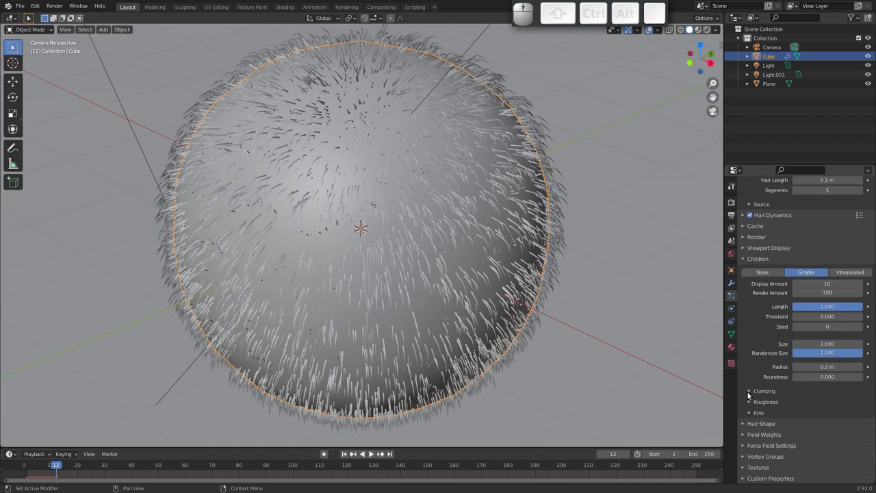
pyautogui.click(847, 279)
# Toggle Interpolated and back to Simple child hairs, then expand the Clumping settings.
pyautogui.click(849, 273)
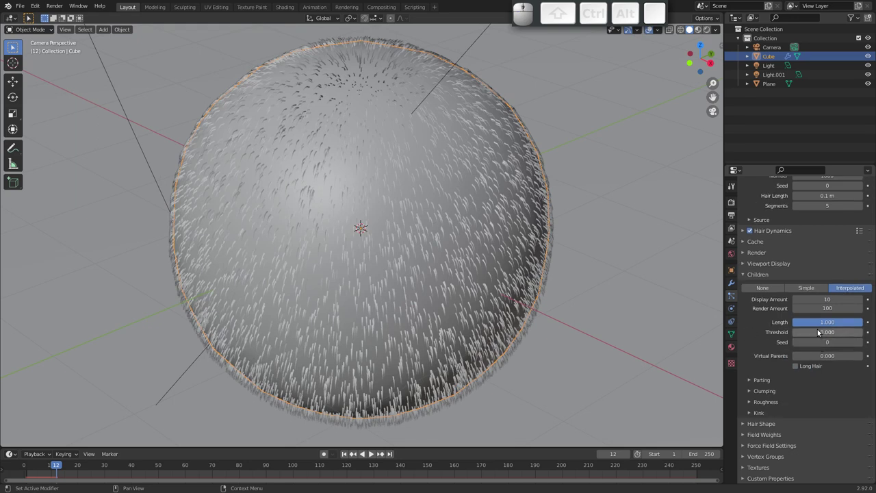
pyautogui.click(818, 288)
pyautogui.click(848, 288)
pyautogui.click(813, 288)
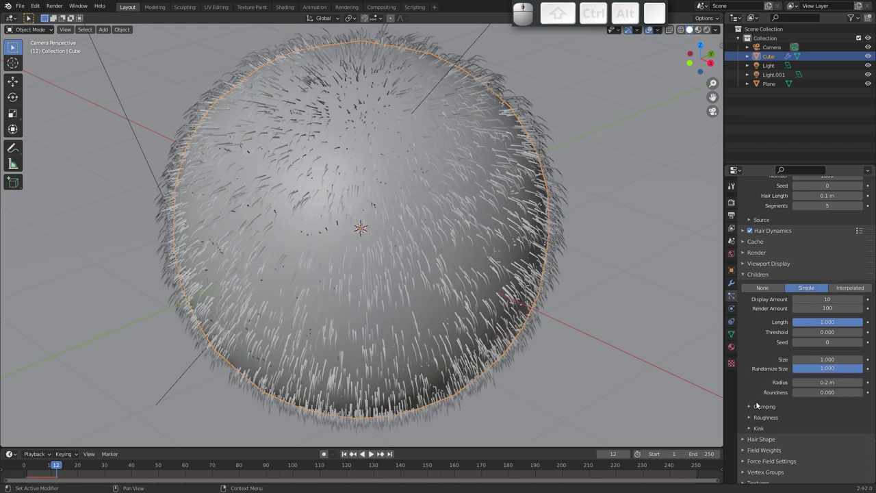
pyautogui.click(752, 406)
pyautogui.middleClick(770, 415)
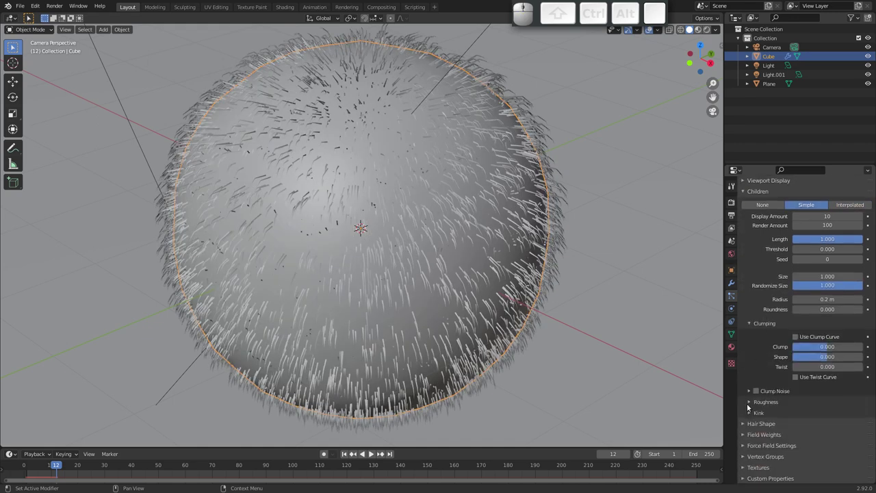
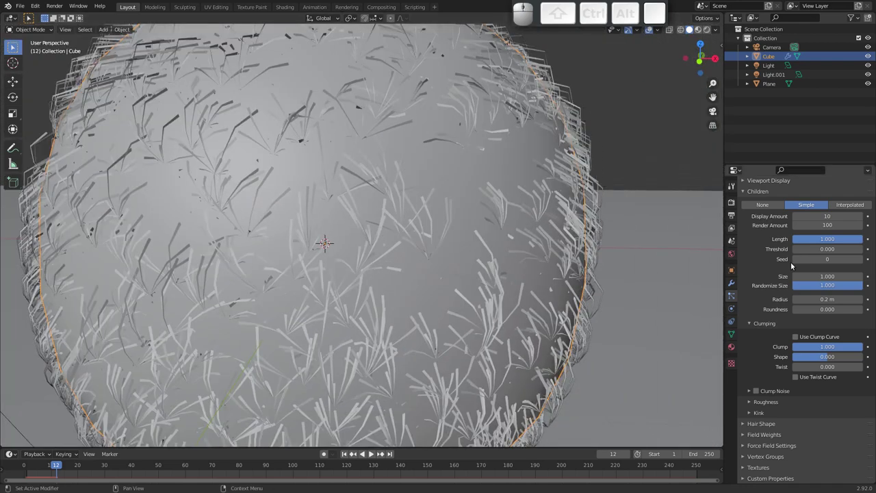
# Try strong positive and negative clumping on the child hairs and zoom in to inspect.
pyautogui.moveTo(854, 348); pyautogui.dragTo(646, 323)
pyautogui.moveTo(391, 246); pyautogui.dragTo(246, 250)
pyautogui.moveTo(242, 259); pyautogui.dragTo(289, 227)
pyautogui.moveTo(310, 239); pyautogui.dragTo(353, 181)
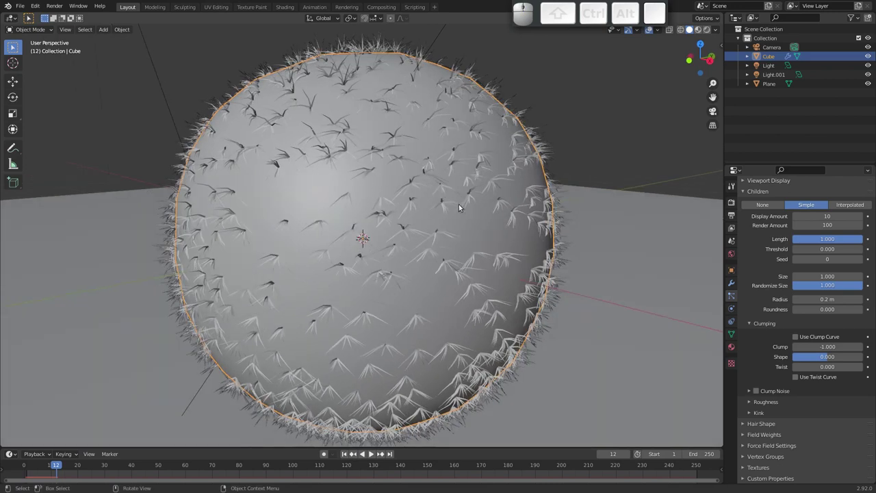
pyautogui.moveTo(415, 213); pyautogui.dragTo(421, 176)
pyautogui.middleClick(429, 165)
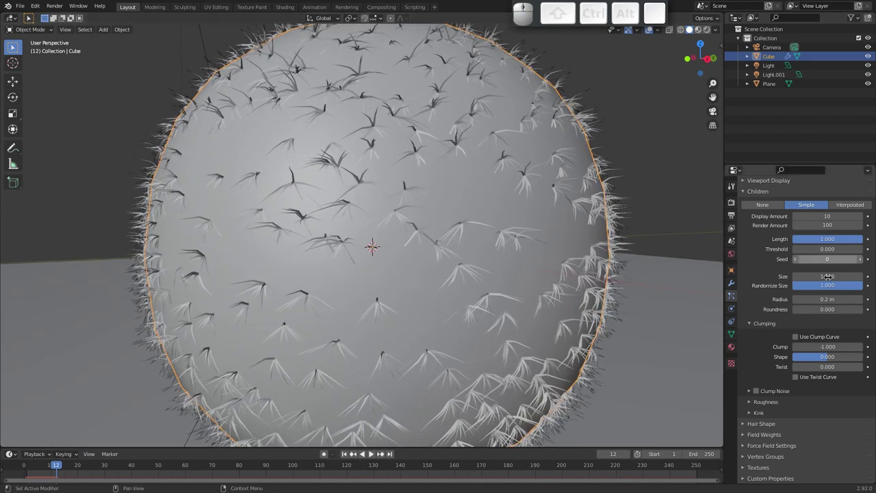
# Settle on Clump 0.154 and Shape -0.269 for slight tip clumping.
pyautogui.moveTo(805, 348); pyautogui.dragTo(834, 353)
pyautogui.moveTo(830, 358); pyautogui.dragTo(783, 375)
pyautogui.middleClick(771, 377)
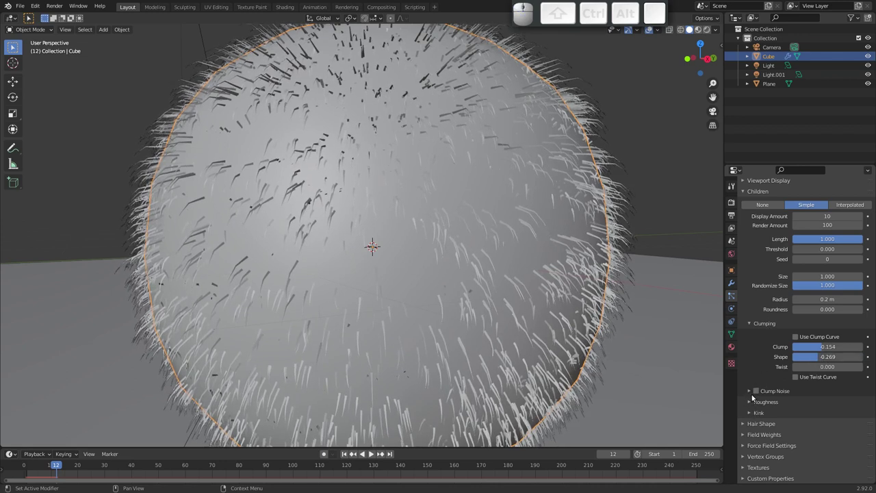
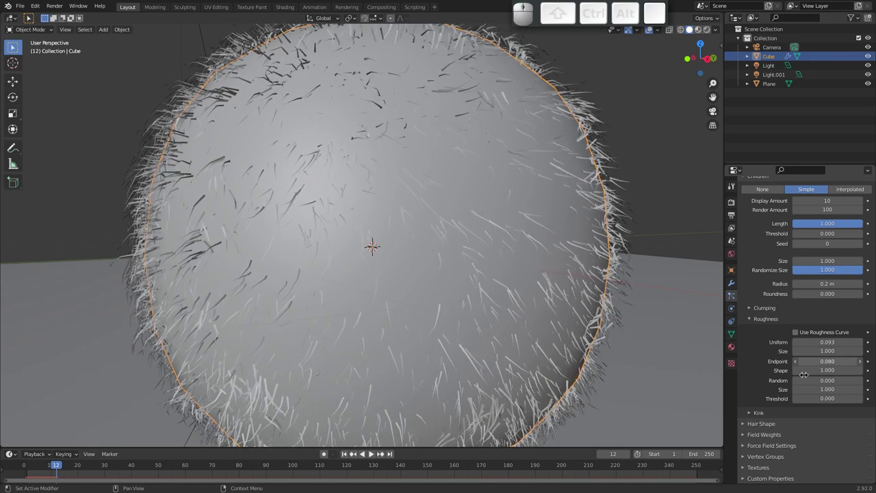
# Try Braid and Spiral kink types on the child hairs, then leave Kink Type at Nothing.
pyautogui.click(750, 322)
pyautogui.click(751, 411)
pyautogui.moveTo(447, 242); pyautogui.dragTo(389, 290)
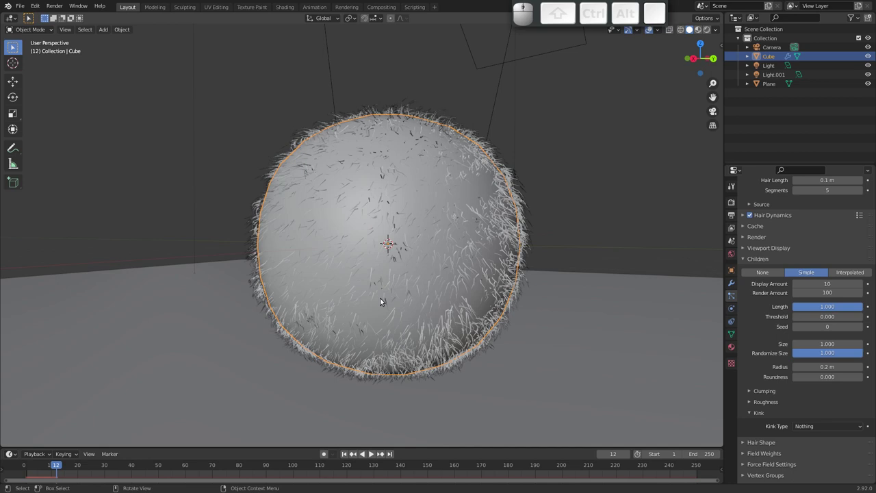
pyautogui.click(817, 426)
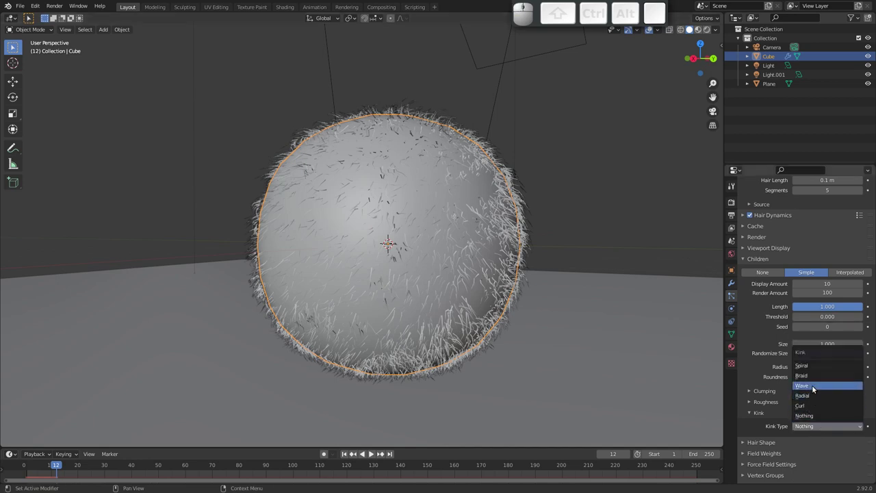
pyautogui.click(814, 377)
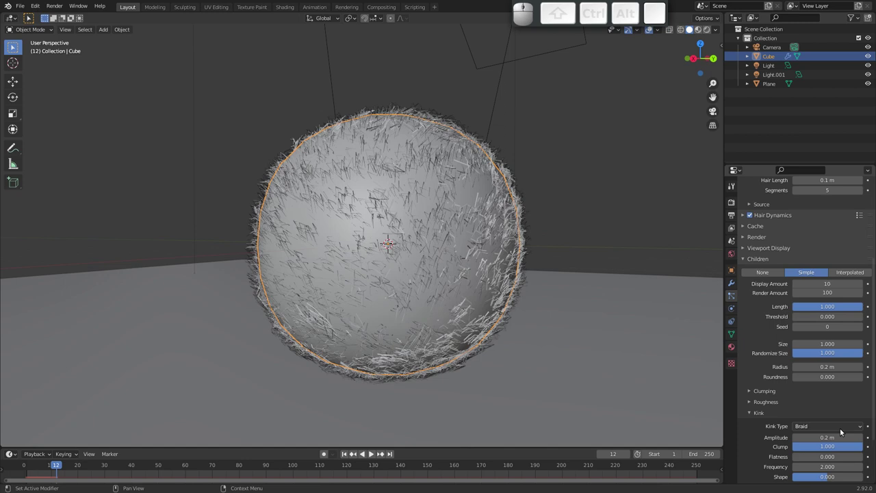
pyautogui.moveTo(836, 427); pyautogui.dragTo(761, 362)
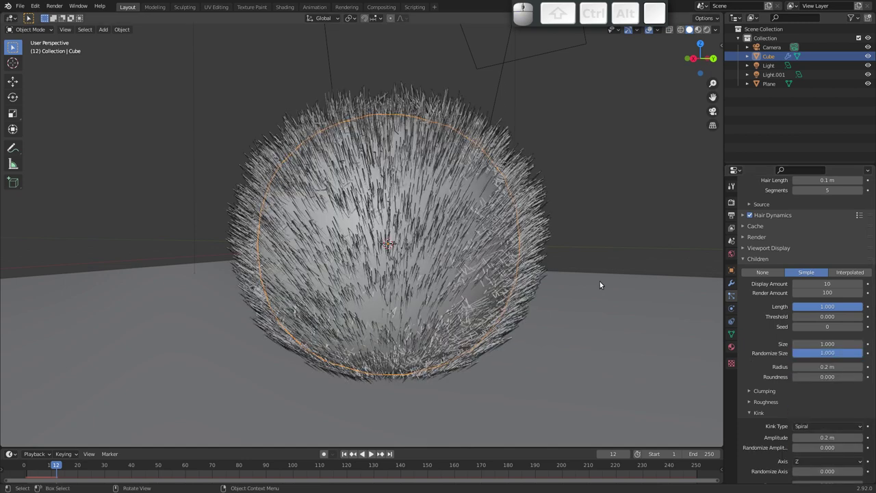
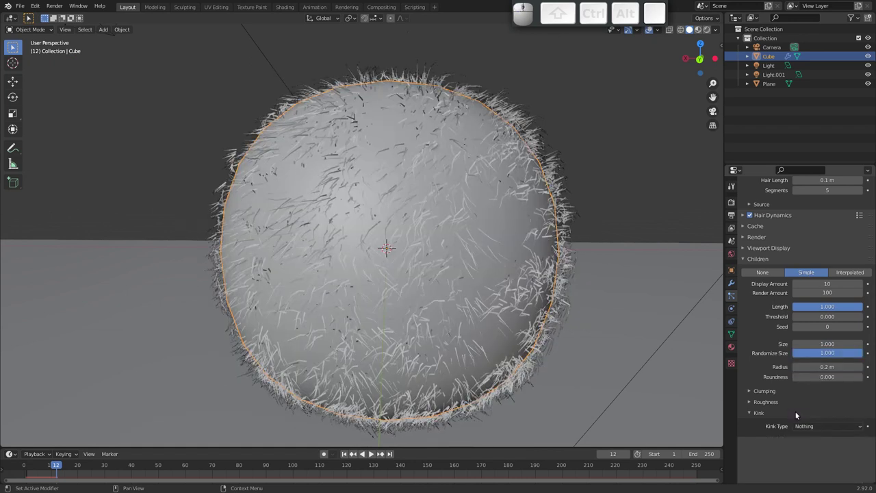
pyautogui.moveTo(406, 206); pyautogui.dragTo(431, 234)
# Render the frame with F12 and centre the furry sphere in the Render Result.
pyautogui.press('F12')
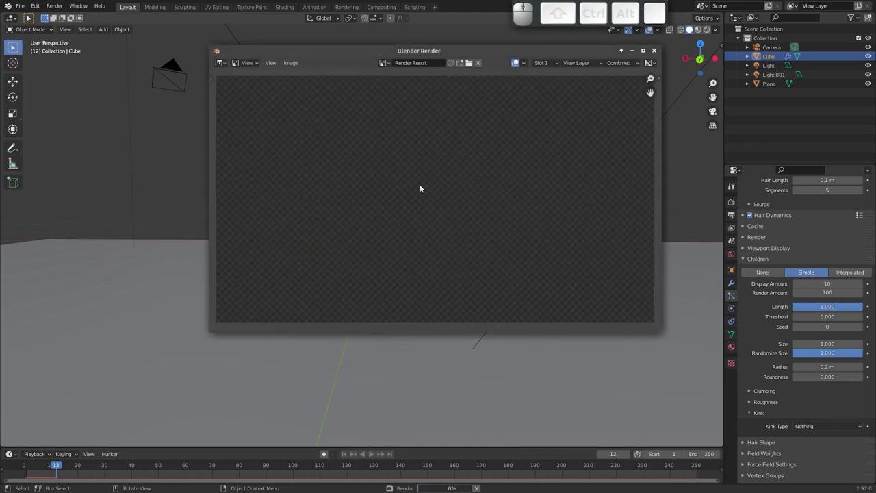
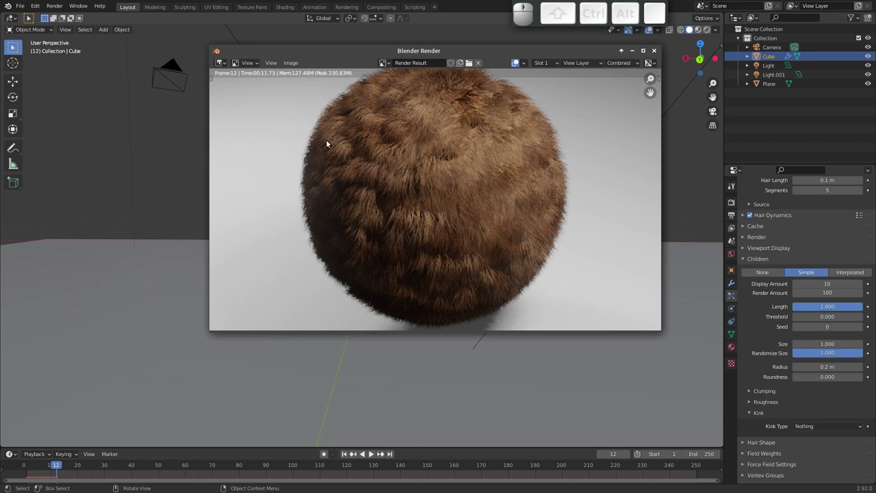
pyautogui.moveTo(449, 175); pyautogui.dragTo(480, 151)
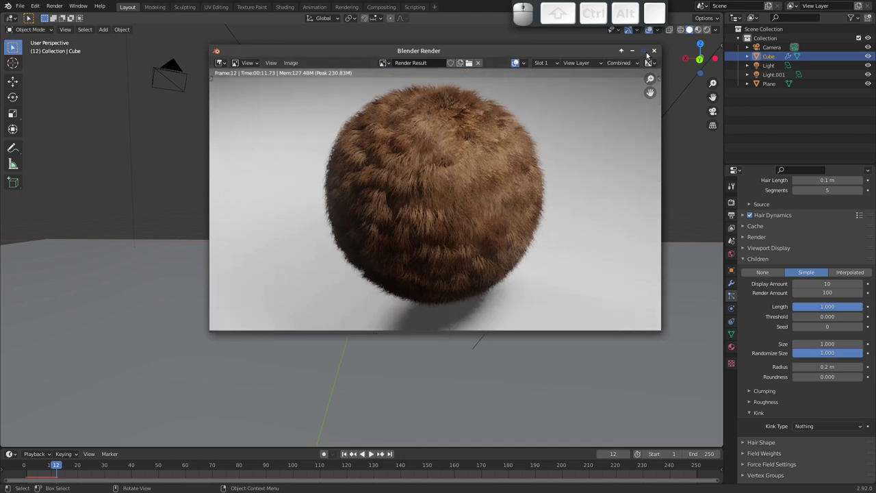
# Add a second particle system to the sphere and name it PelosLongos.
pyautogui.click(653, 55)
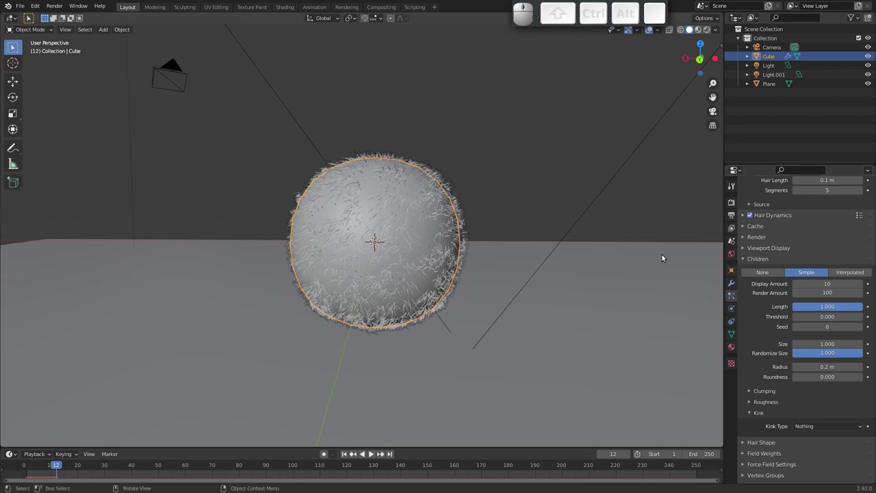
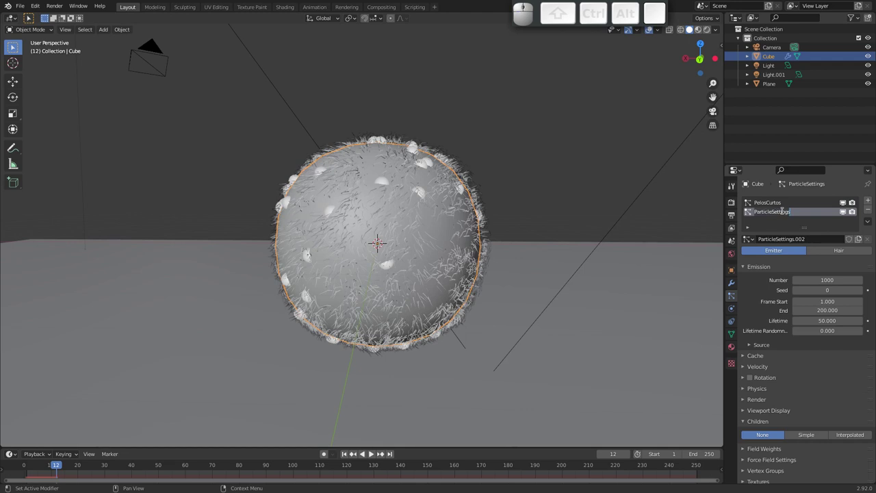
pyautogui.press('shift+p')
pyautogui.press('shift+e')
pyautogui.press('shift+l')
pyautogui.press('shift+o')
pyautogui.press('shift+s')
pyautogui.press('shift+l')
pyautogui.press('shift+o')
pyautogui.press('shift+n')
pyautogui.press('shift+g')
pyautogui.press('shift+o')
pyautogui.press('shift+s')
pyautogui.press('shift+Return')
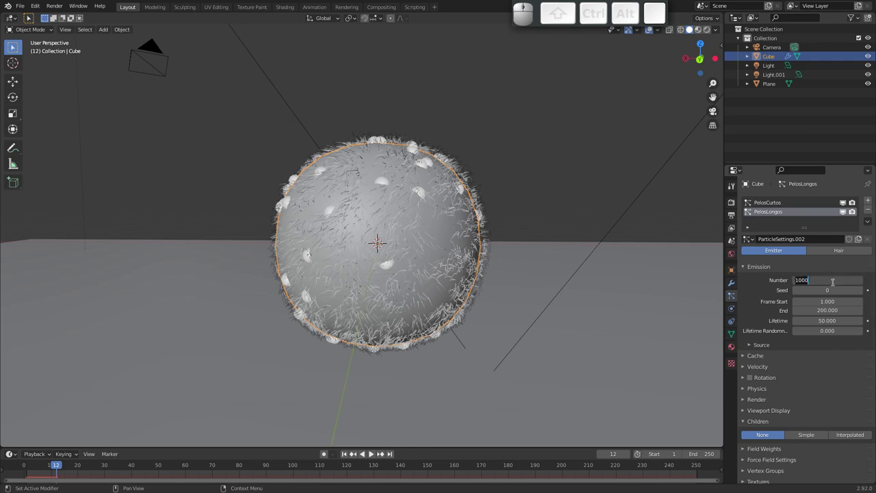
# Make PelosLongos a Hair system with 200 particles and 15 m hair length.
pyautogui.press('2')
pyautogui.press('0')
pyautogui.press('Return')
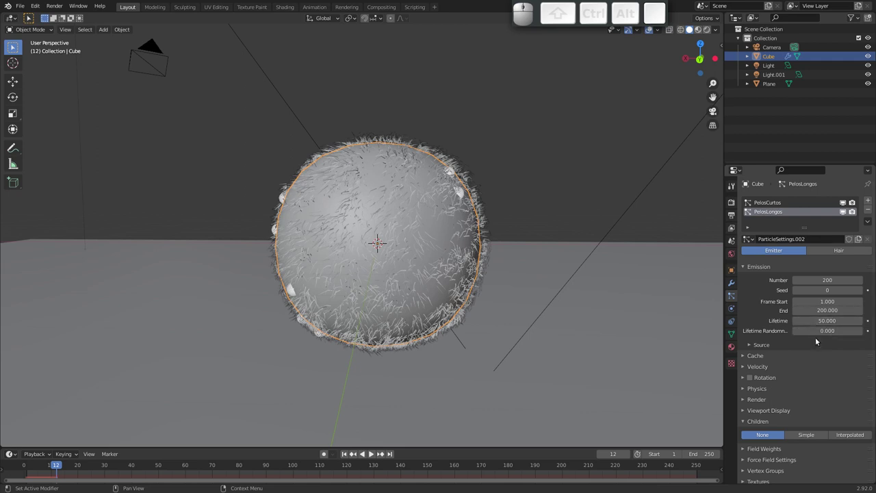
pyautogui.click(837, 249)
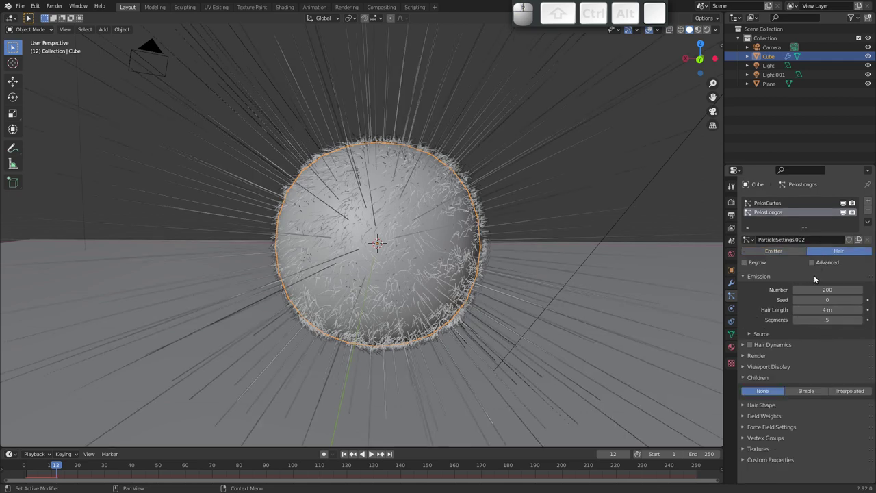
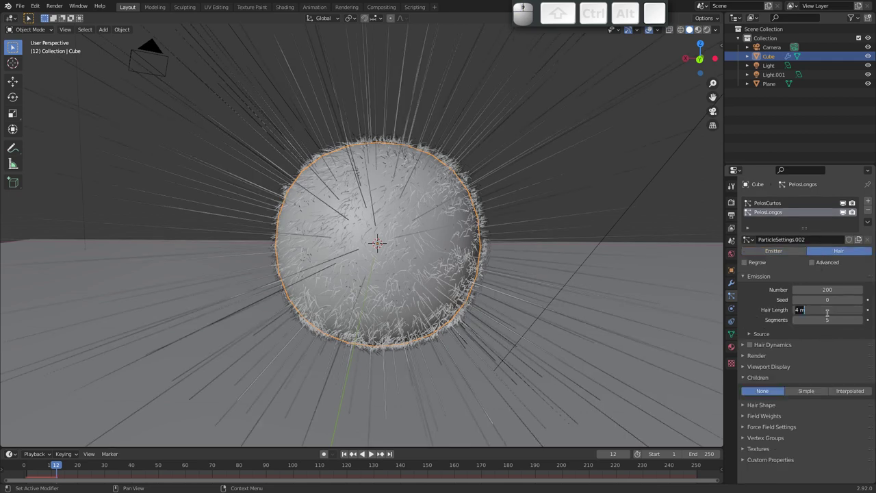
pyautogui.press('1')
pyautogui.press('5')
pyautogui.press('Return')
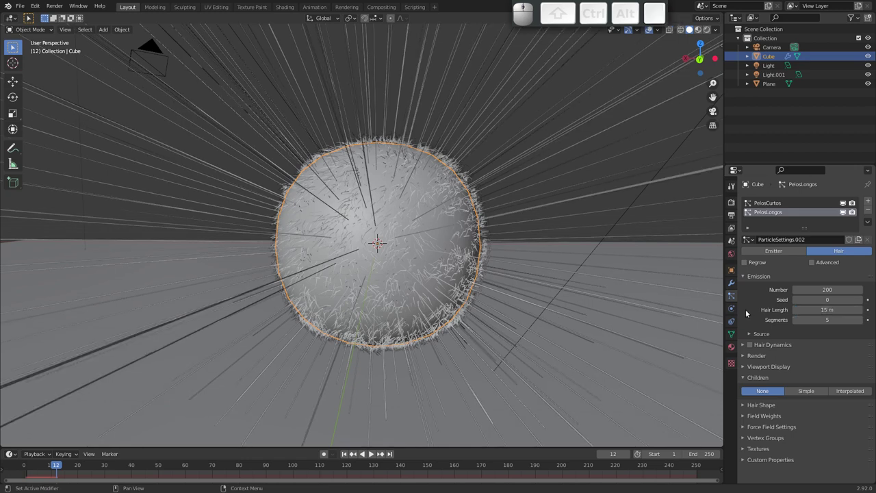
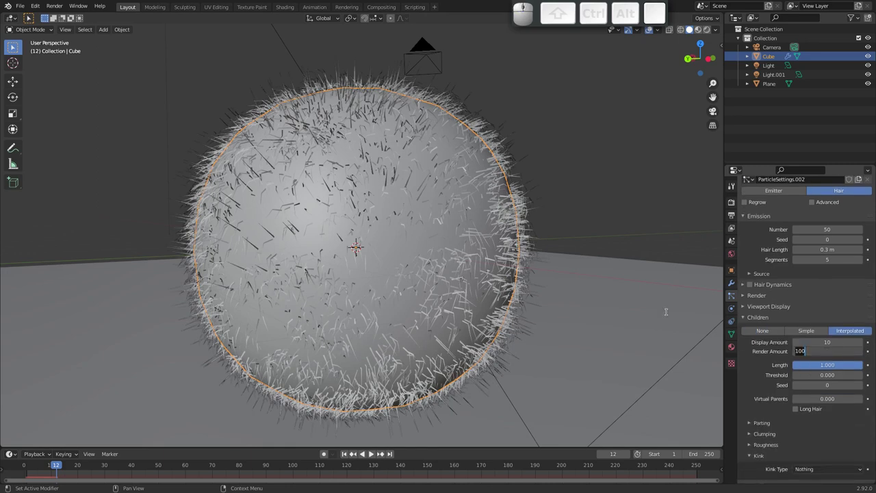
# Set the PelosLongos children Display and Render Amount to 30.
pyautogui.press('3')
pyautogui.press('0')
pyautogui.press('shift+Tab')
pyautogui.press('3')
pyautogui.press('0')
pyautogui.press('Return')
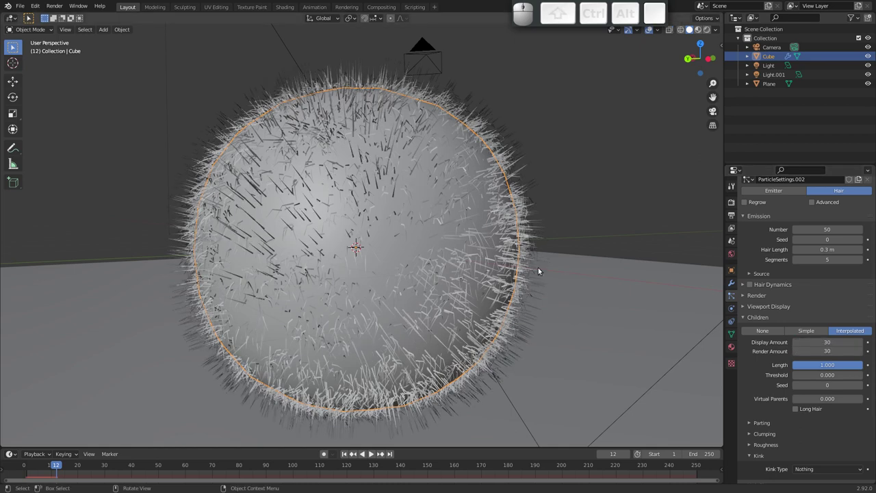
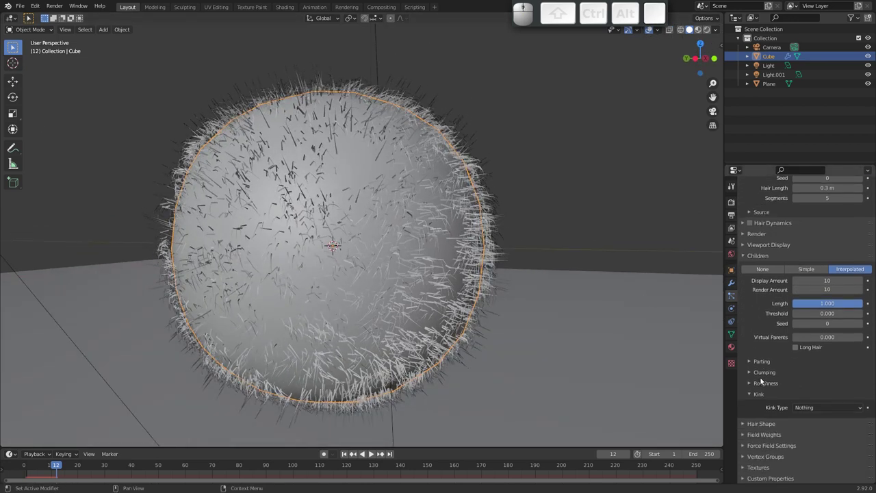
# Briefly try Parting, set child Clump to about -0.46 and give the hairs a Wave kink.
pyautogui.click(748, 362)
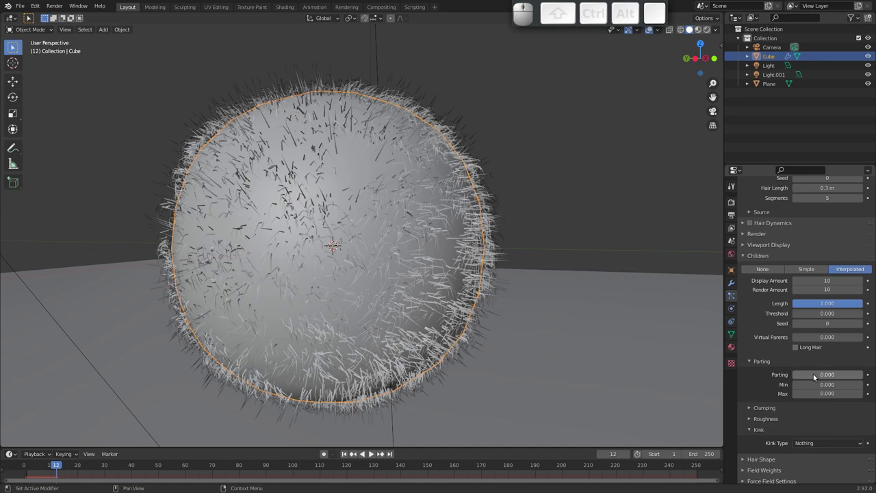
pyautogui.moveTo(818, 374); pyautogui.dragTo(844, 376)
pyautogui.moveTo(831, 375); pyautogui.dragTo(752, 364)
pyautogui.click(752, 358)
pyautogui.click(756, 374)
pyautogui.moveTo(828, 394); pyautogui.dragTo(789, 403)
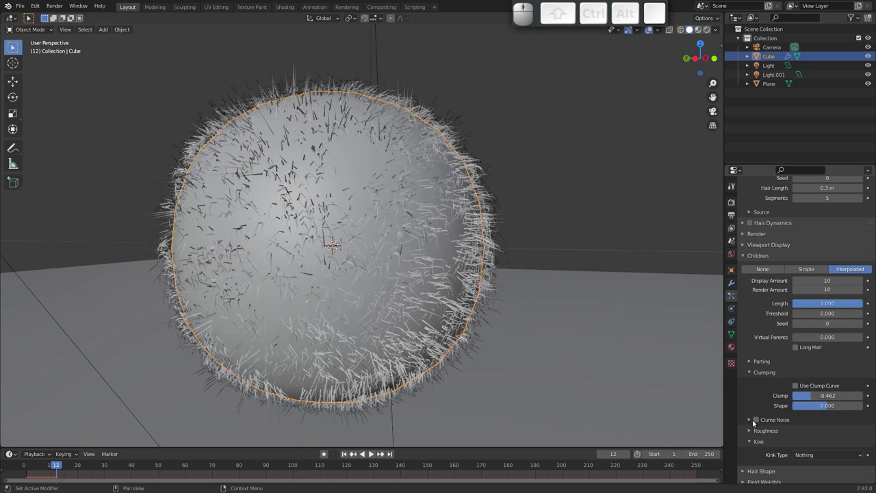
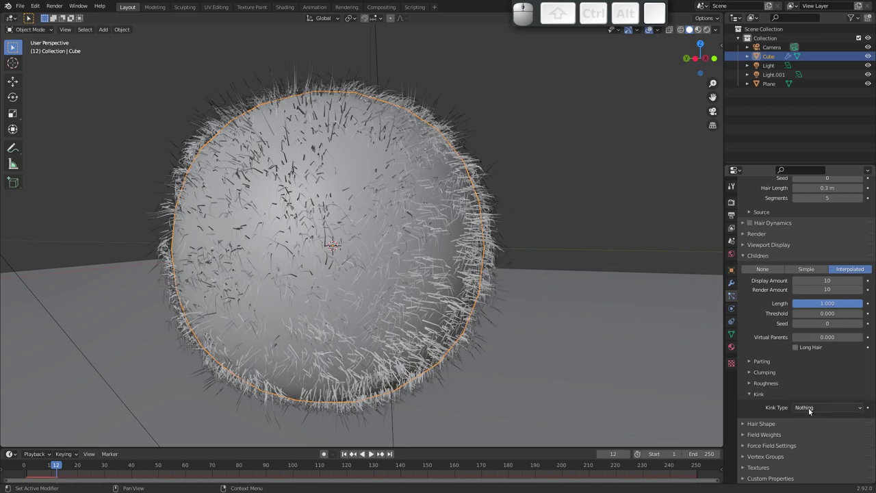
pyautogui.click(821, 407)
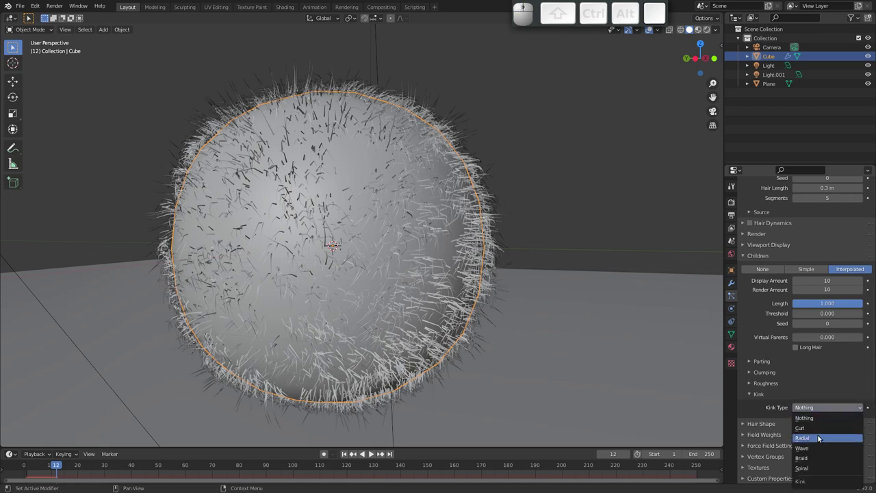
pyautogui.click(818, 448)
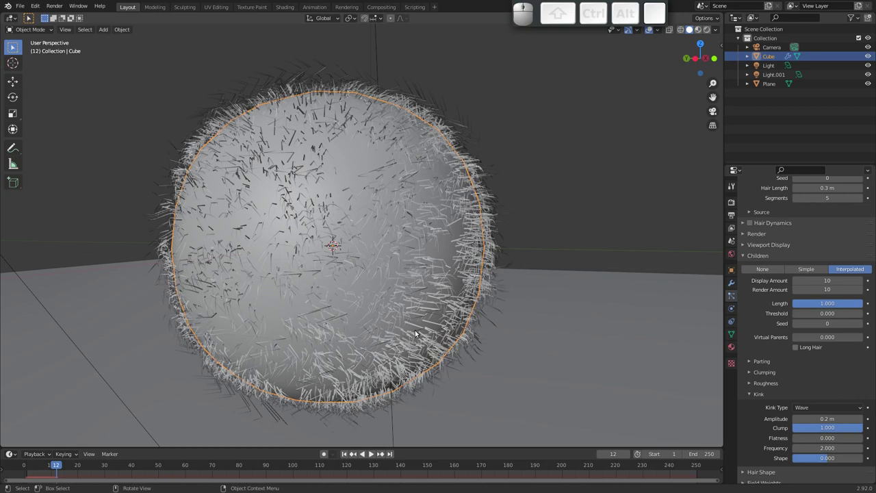
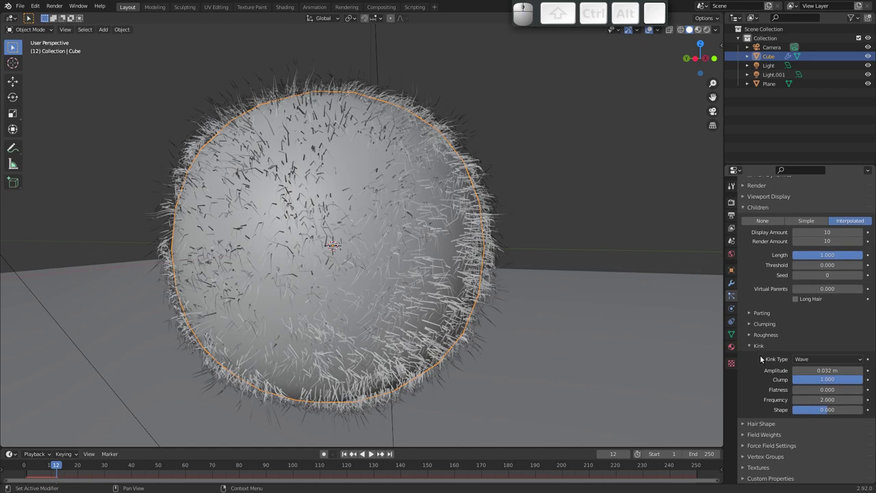
pyautogui.middleClick(760, 340)
pyautogui.press('F12')
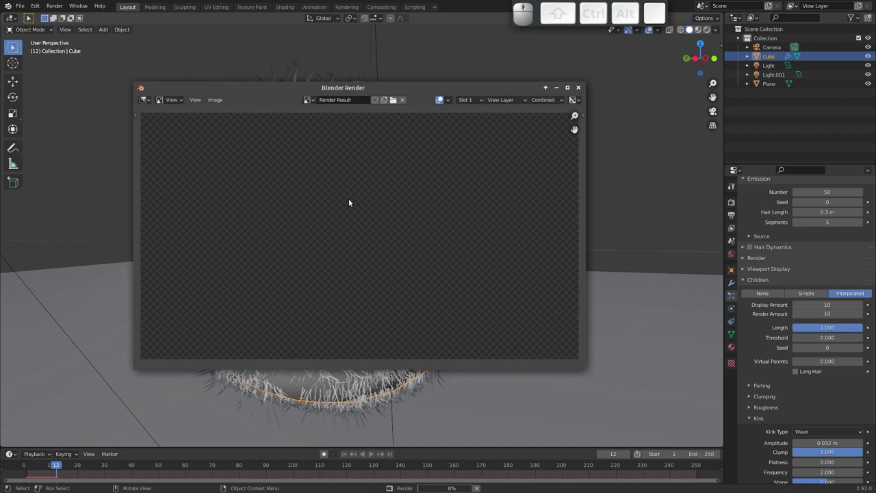
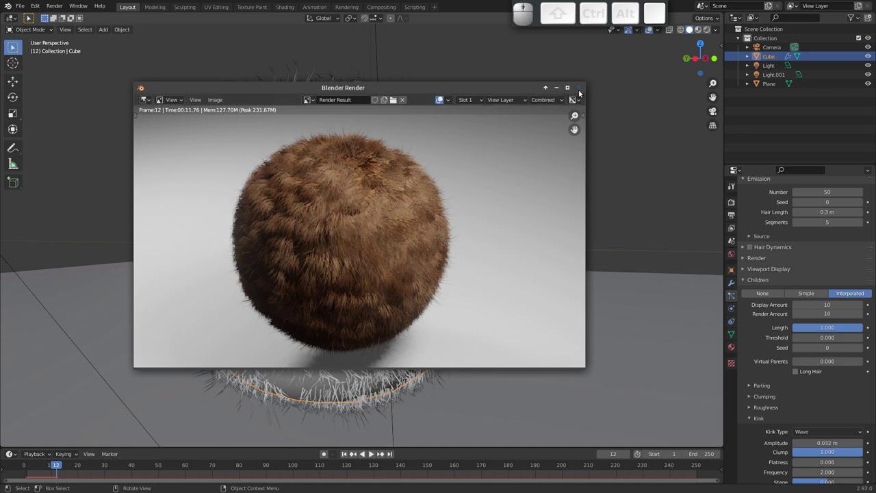
pyautogui.click(578, 91)
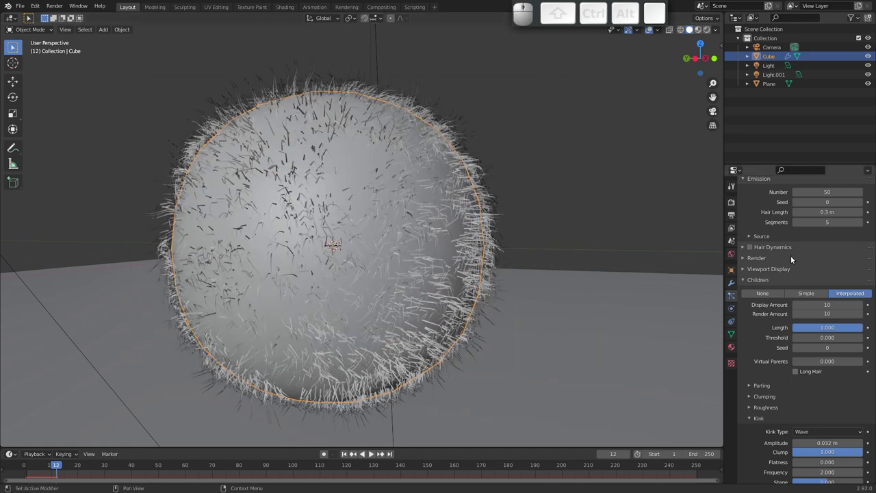
# Toggle Hair Dynamics on and off, then bring up the interaction mode list for Particle Edit.
pyautogui.click(754, 247)
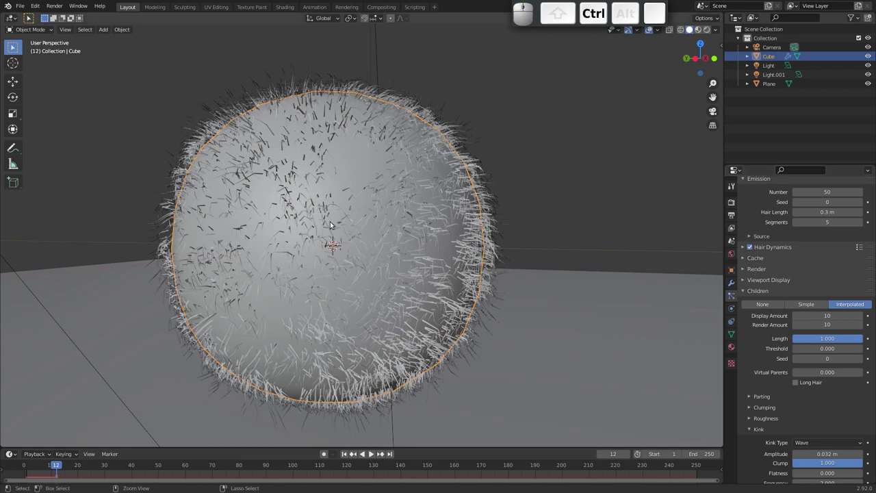
pyautogui.click(752, 248)
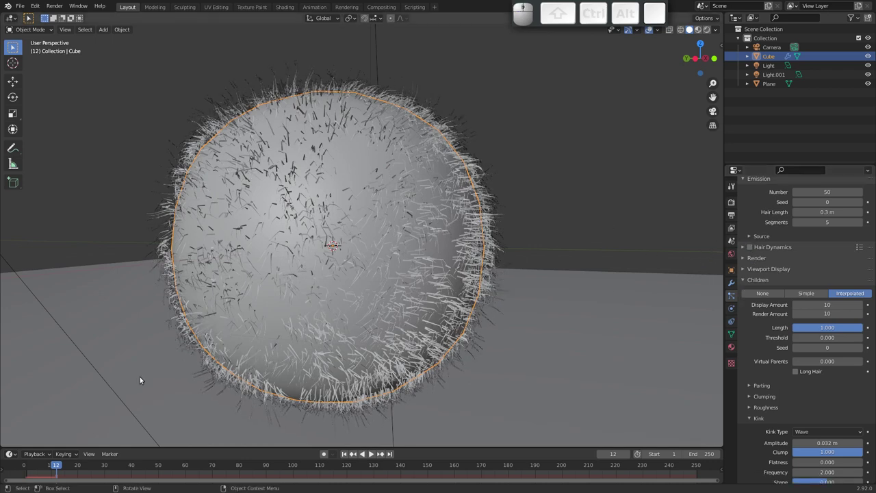
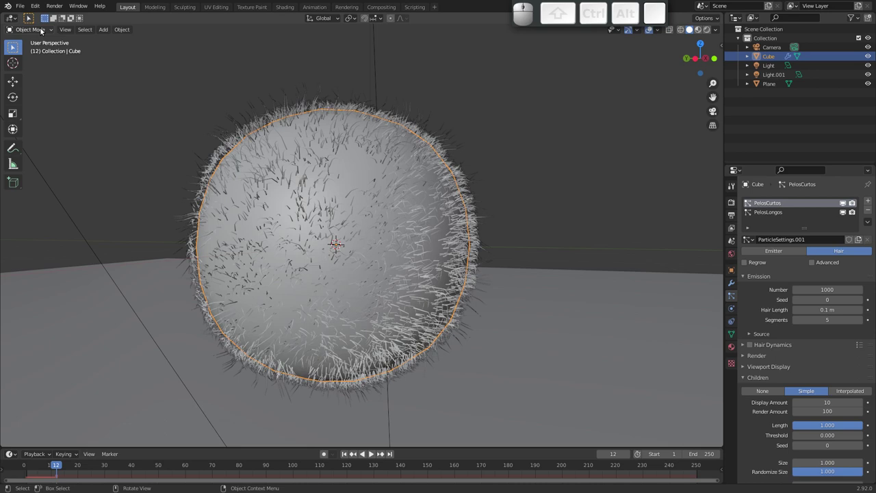
pyautogui.click(45, 30)
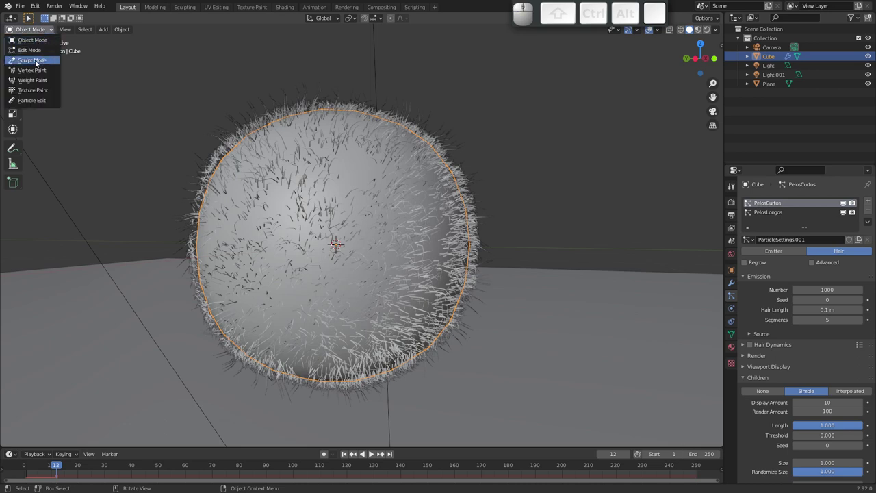
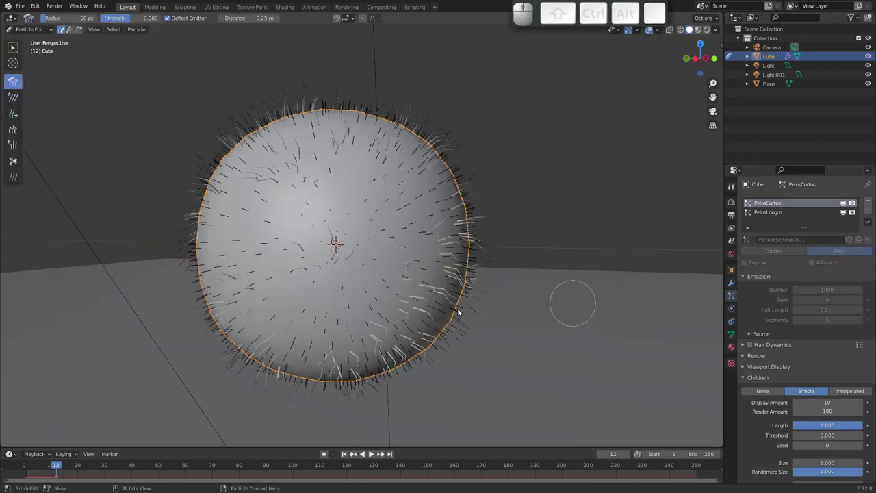
# Switch between PelosLongos and PelosCurtos in the particle list, ending on PelosCurtos for editing.
pyautogui.click(769, 213)
pyautogui.click(771, 201)
pyautogui.click(775, 212)
pyautogui.click(773, 202)
pyautogui.click(776, 214)
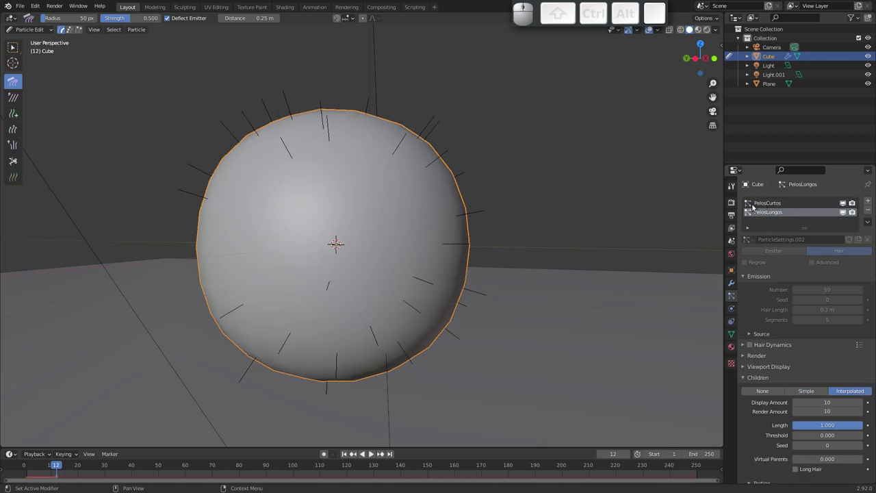
pyautogui.click(772, 203)
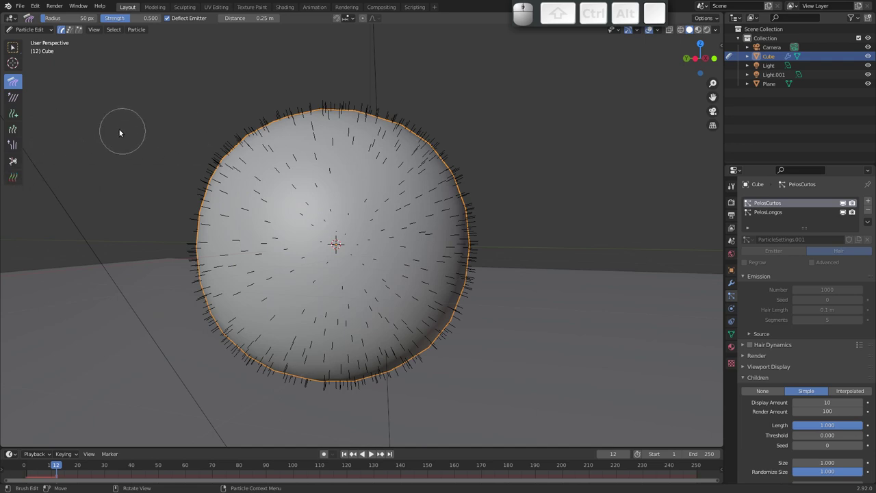
# Resize the brush and comb the PelosCurtos strands into a flowing direction around the sphere.
pyautogui.press('f')
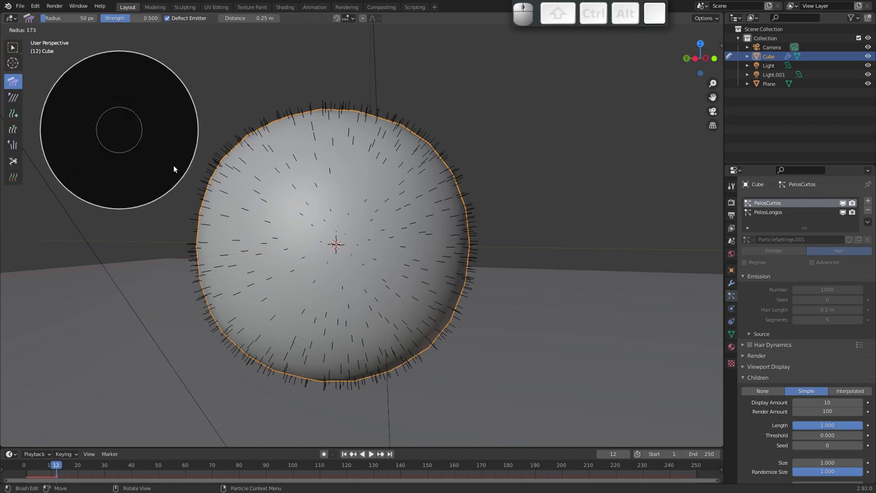
pyautogui.click(168, 160)
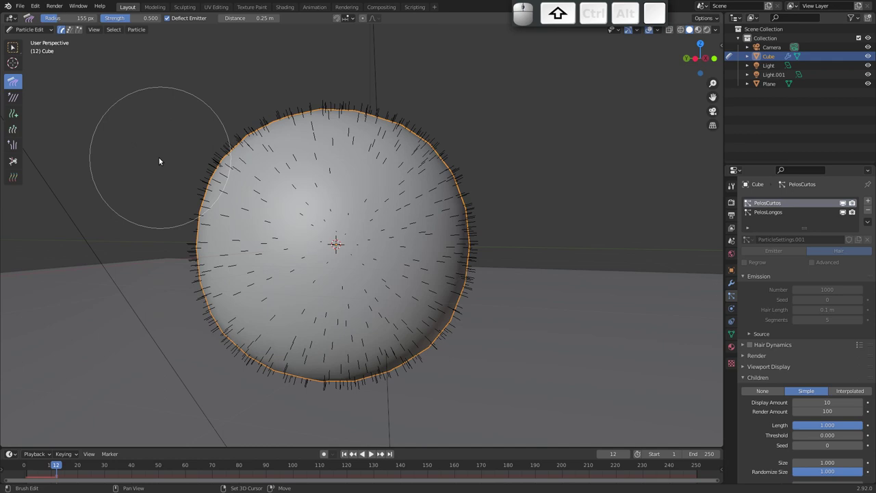
pyautogui.press('shift+f')
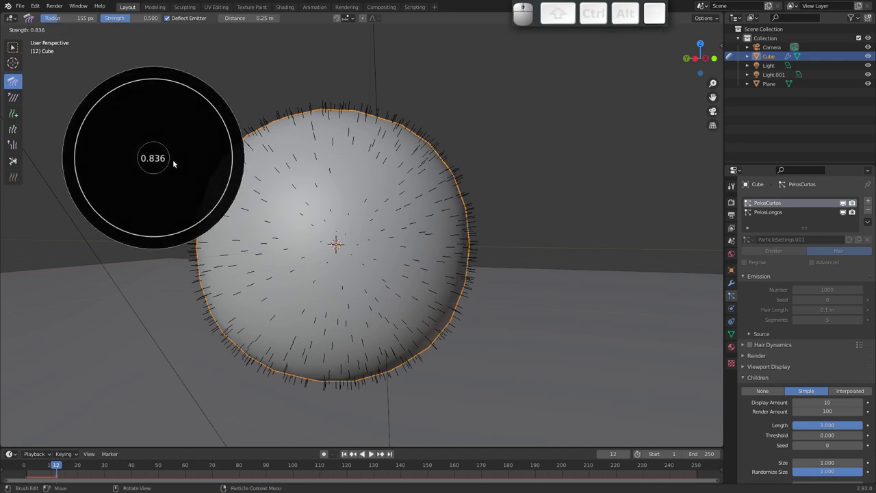
pyautogui.click(170, 160)
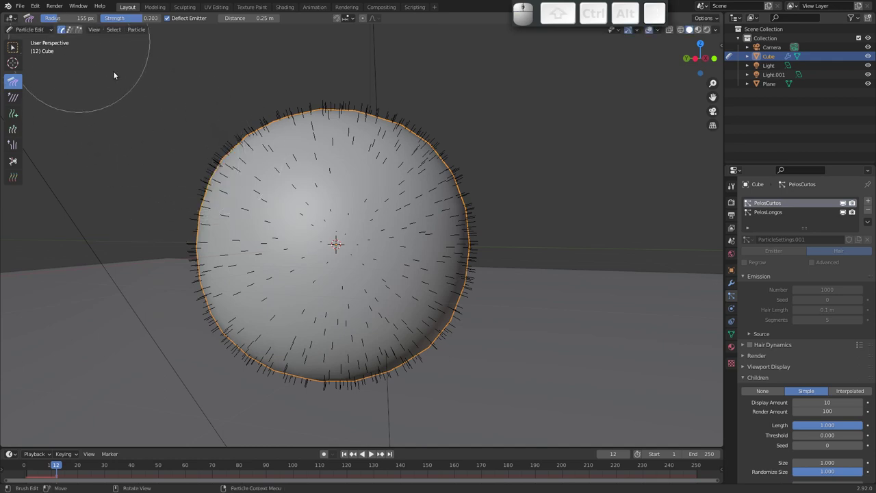
pyautogui.moveTo(255, 139); pyautogui.dragTo(224, 201)
pyautogui.moveTo(217, 222); pyautogui.dragTo(306, 135)
pyautogui.moveTo(303, 128); pyautogui.dragTo(385, 126)
pyautogui.click(448, 154)
pyautogui.click(470, 214)
pyautogui.click(415, 227)
pyautogui.moveTo(363, 224); pyautogui.dragTo(237, 241)
pyautogui.click(230, 161)
pyautogui.click(236, 288)
pyautogui.click(237, 319)
pyautogui.click(207, 296)
pyautogui.click(314, 297)
pyautogui.moveTo(361, 290); pyautogui.dragTo(438, 268)
pyautogui.moveTo(438, 277); pyautogui.dragTo(161, 161)
# Smooth the combed strands with an enlarged Smooth brush.
pyautogui.click(18, 98)
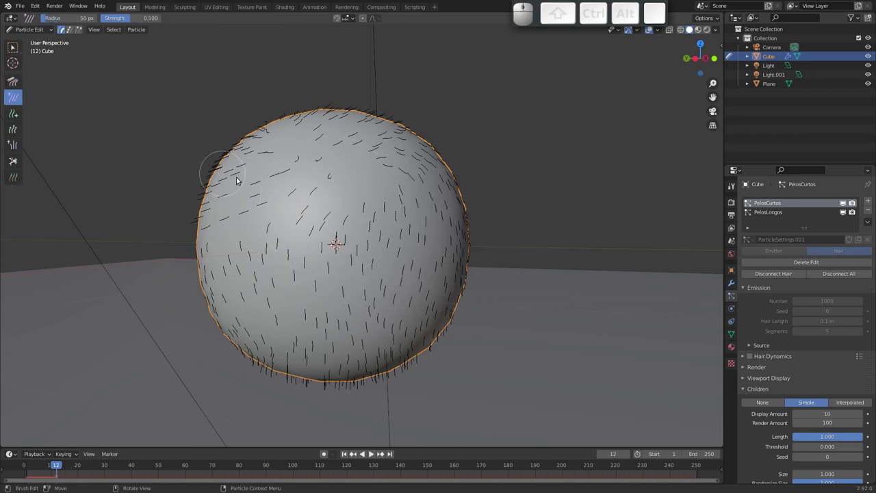
pyautogui.moveTo(232, 146); pyautogui.dragTo(255, 189)
pyautogui.press('f')
pyautogui.moveTo(278, 201); pyautogui.dragTo(93, 135)
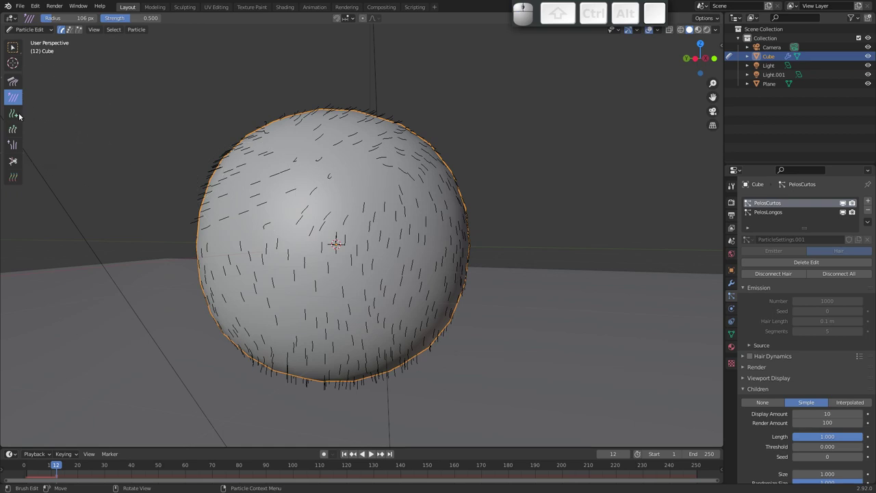
# Grow the strands on the sphere's upper left longer with the Length brush.
pyautogui.click(15, 115)
pyautogui.moveTo(248, 184); pyautogui.dragTo(104, 149)
pyautogui.click(16, 129)
pyautogui.press('f')
pyautogui.click(440, 220)
pyautogui.moveTo(411, 167); pyautogui.dragTo(325, 152)
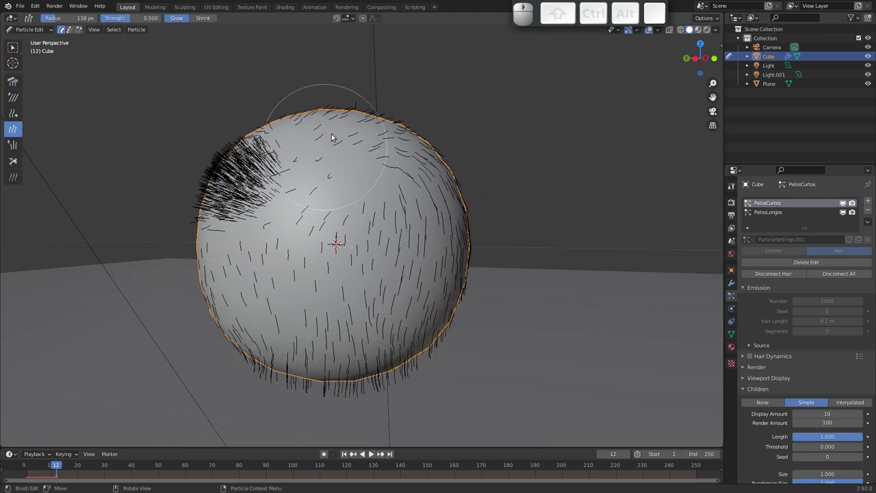
pyautogui.click(15, 145)
pyautogui.moveTo(249, 175); pyautogui.dragTo(283, 208)
pyautogui.press('f')
pyautogui.moveTo(312, 221); pyautogui.dragTo(7, 127)
pyautogui.click(9, 84)
pyautogui.moveTo(246, 180); pyautogui.dragTo(261, 152)
pyautogui.click(260, 151)
pyautogui.click(224, 189)
pyautogui.click(221, 217)
# Add new strands near the left edge to thicken the tuft into a dense clump.
pyautogui.click(233, 257)
pyautogui.moveTo(230, 295); pyautogui.dragTo(265, 213)
pyautogui.click(245, 179)
pyautogui.click(14, 112)
pyautogui.moveTo(245, 186); pyautogui.dragTo(249, 179)
pyautogui.moveTo(238, 178); pyautogui.dragTo(188, 172)
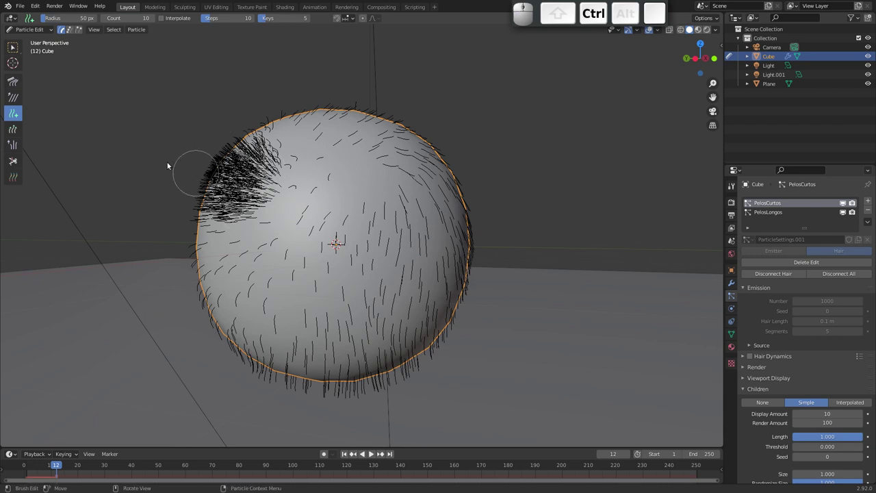
pyautogui.press('f')
pyautogui.click(286, 211)
pyautogui.moveTo(252, 175); pyautogui.dragTo(244, 174)
pyautogui.moveTo(245, 171); pyautogui.dragTo(257, 168)
pyautogui.moveTo(259, 171); pyautogui.dragTo(194, 117)
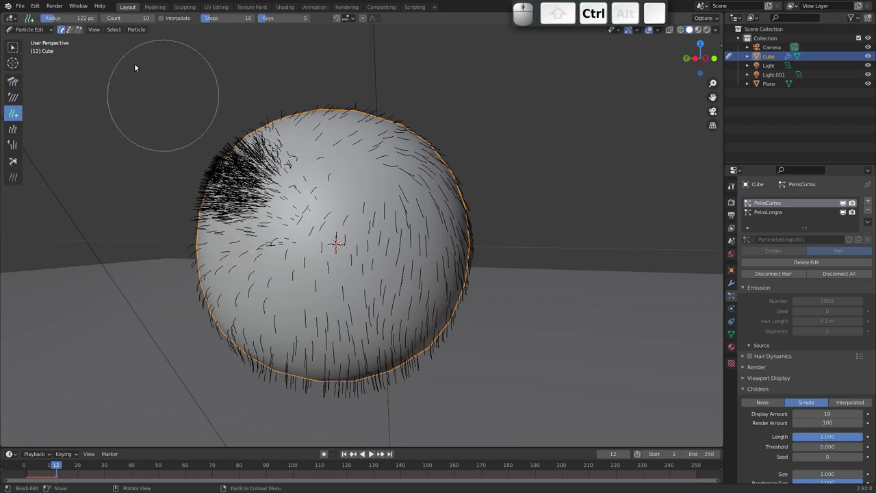
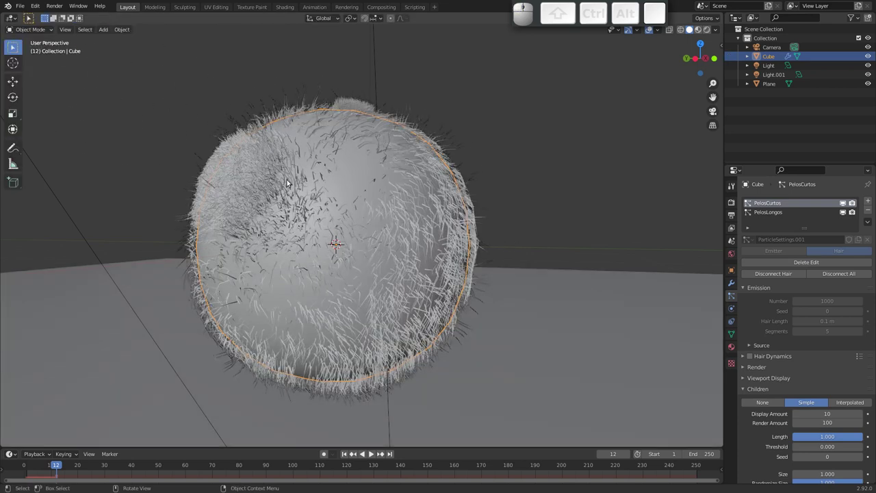
# Render a test image of the combed fur, close it, and frame the sphere with the ground plane.
pyautogui.press('F12')
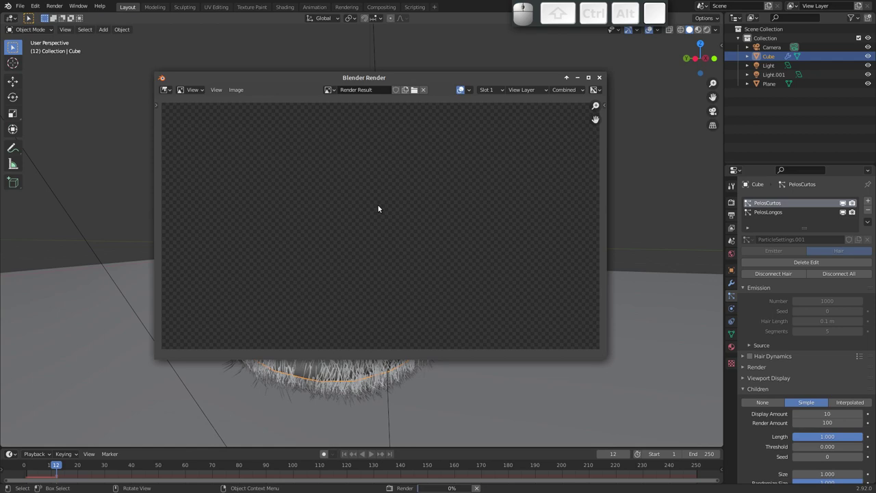
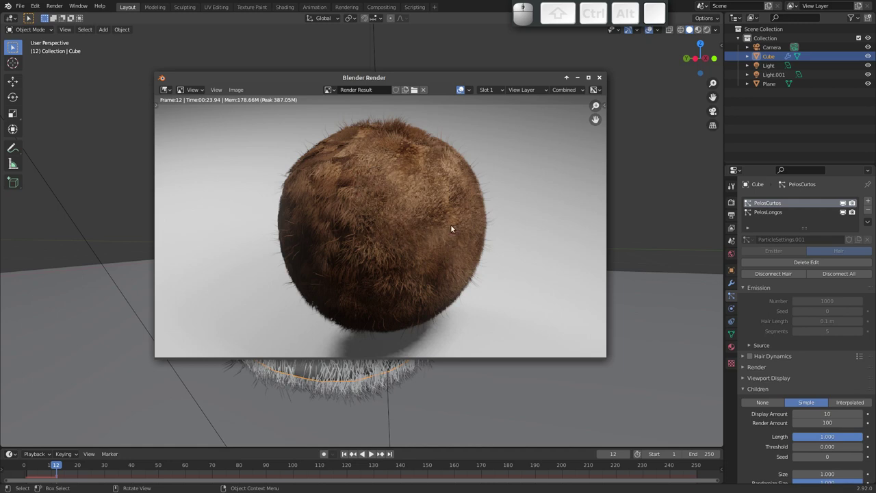
pyautogui.click(602, 80)
pyautogui.moveTo(361, 183); pyautogui.dragTo(343, 235)
pyautogui.moveTo(338, 235); pyautogui.dragTo(317, 236)
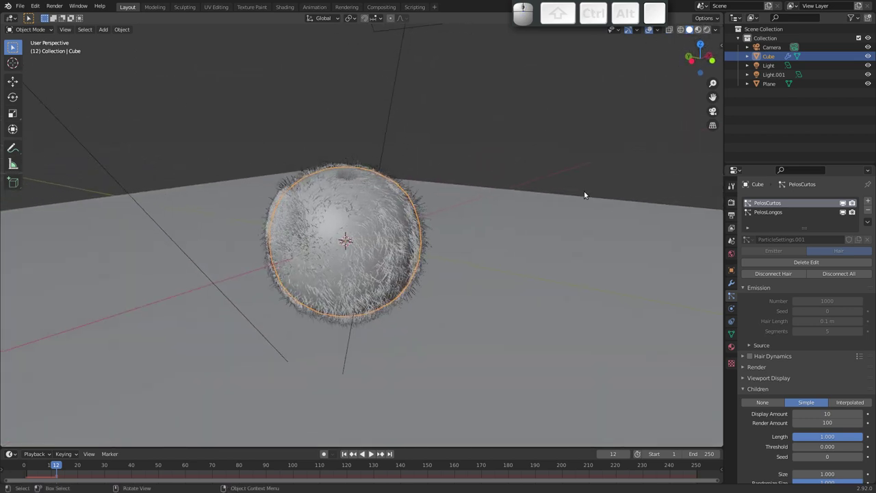
# Add a third particle system to the sphere, first naming it Cauda.
pyautogui.click(778, 213)
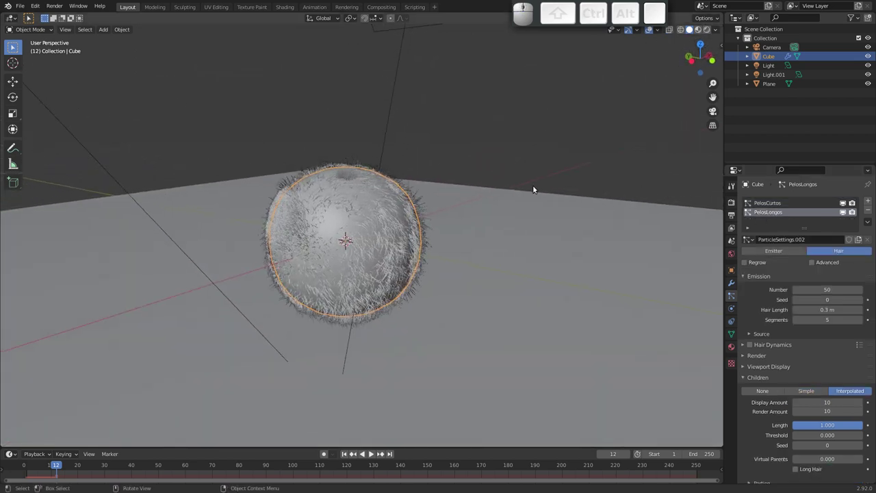
pyautogui.moveTo(385, 216); pyautogui.dragTo(428, 162)
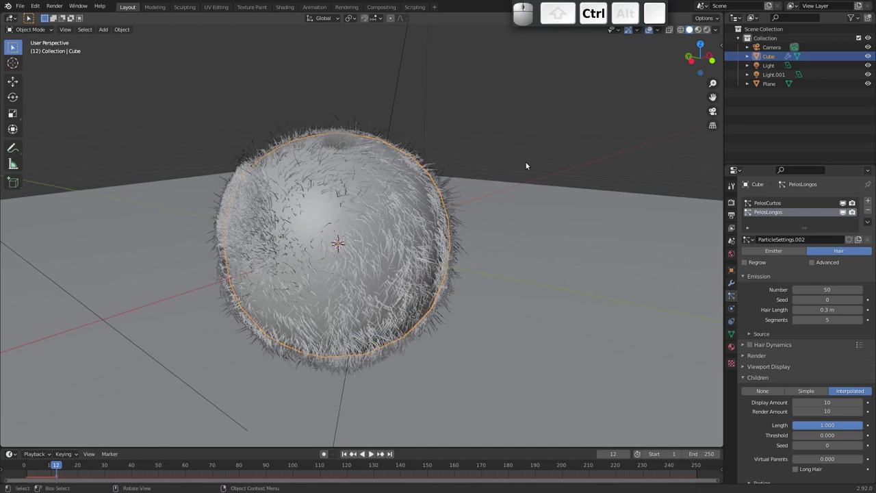
pyautogui.moveTo(870, 201); pyautogui.dragTo(850, 216)
pyautogui.click(782, 222)
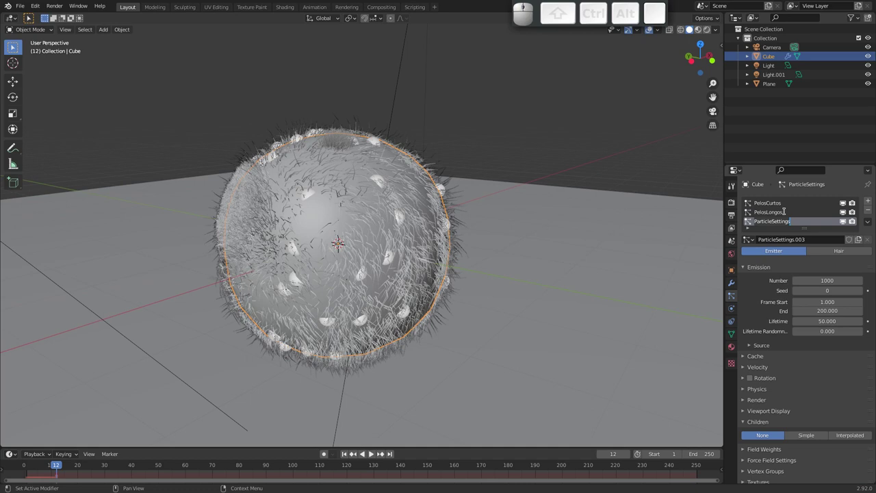
pyautogui.press('shift+c')
pyautogui.press('shift+a')
pyautogui.press('shift+u')
pyautogui.press('shift+d')
pyautogui.press('shift+a')
pyautogui.press('shift+Return')
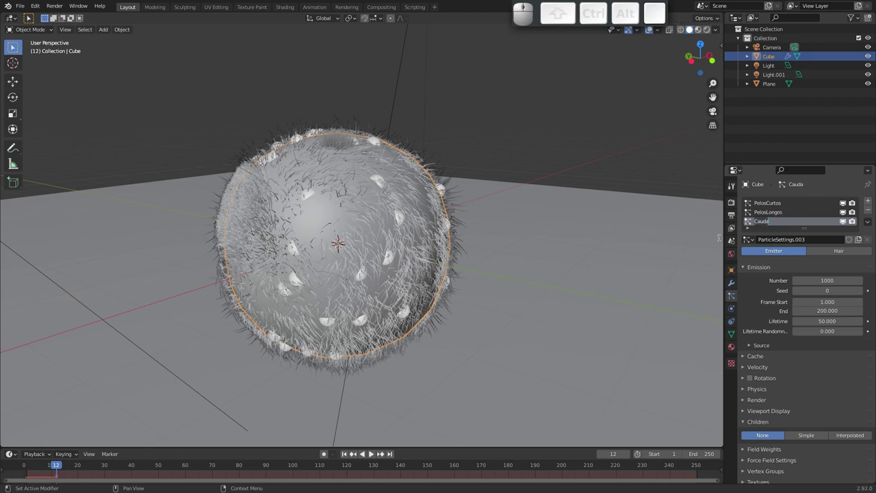
# Rename the new system to Trança and set its type to Hair.
pyautogui.press('shift+t')
pyautogui.press('shift+r')
pyautogui.press('shift+a')
pyautogui.press('shift+n')
pyautogui.press('shift+a')
pyautogui.press('shift+Return')
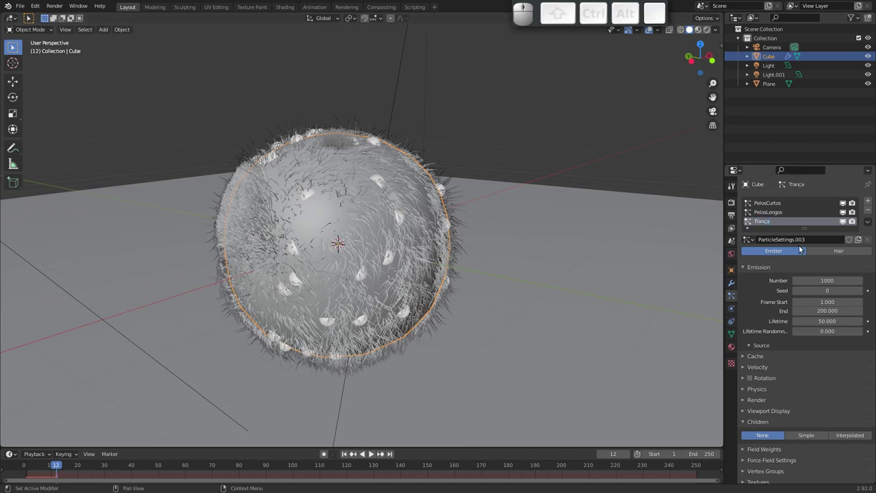
pyautogui.click(845, 251)
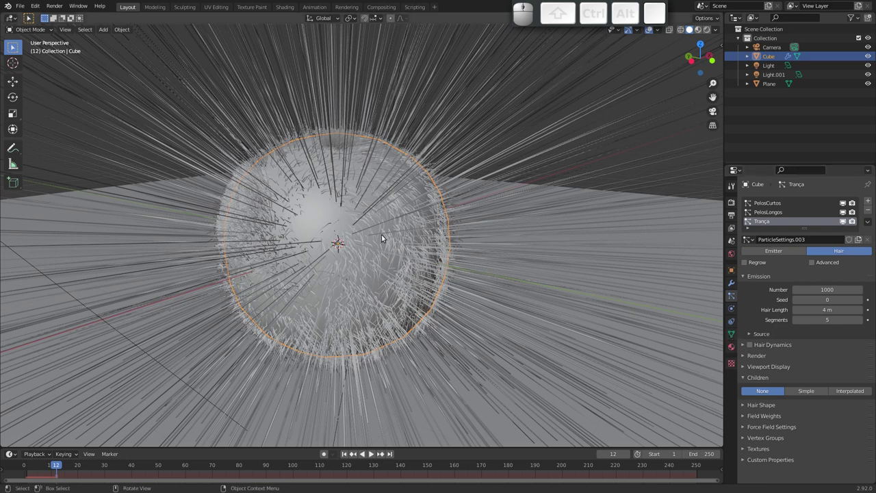
pyautogui.click(732, 335)
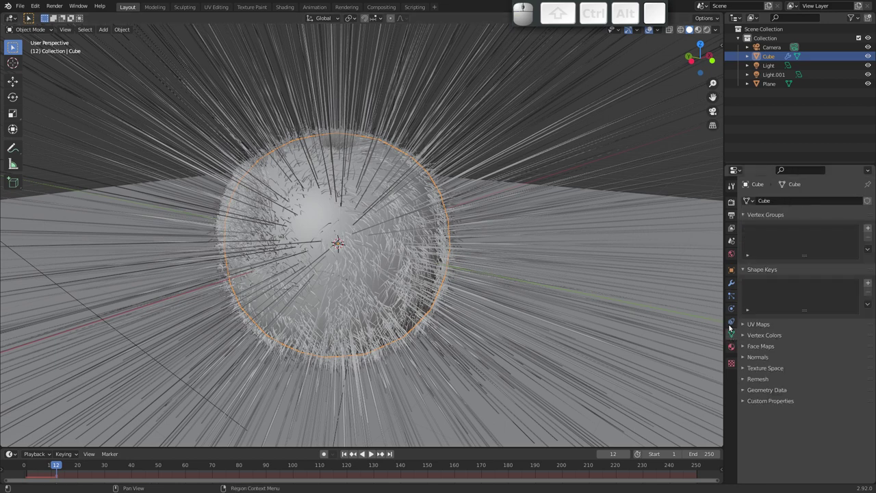
# In Edit Mode assign the sphere's top face to a vertex group named tranca, then return to Object Mode.
pyautogui.press('Tab')
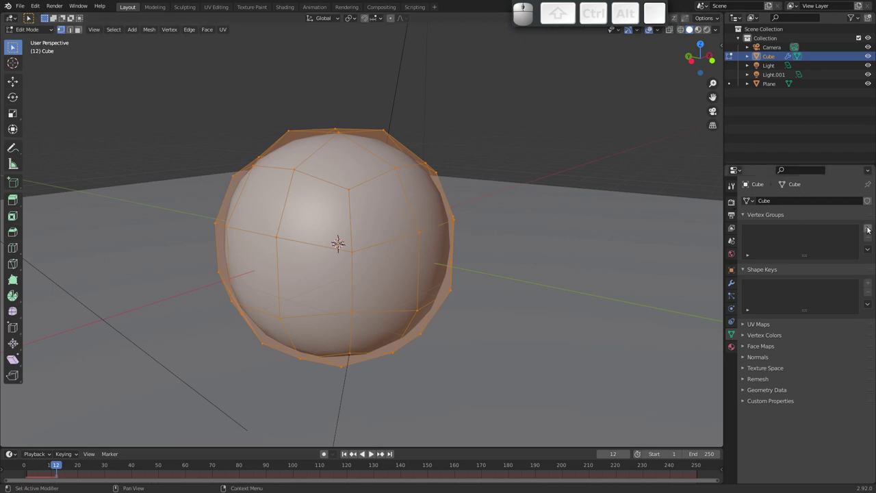
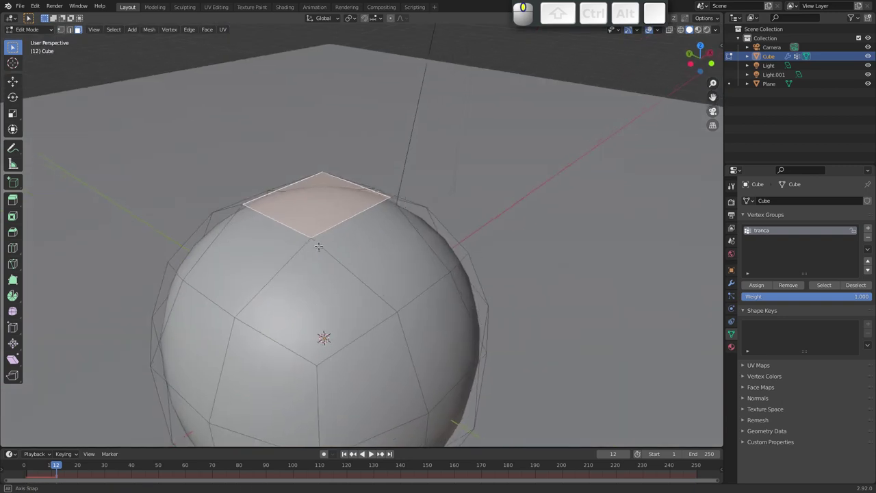
pyautogui.click(762, 288)
pyautogui.press('Tab')
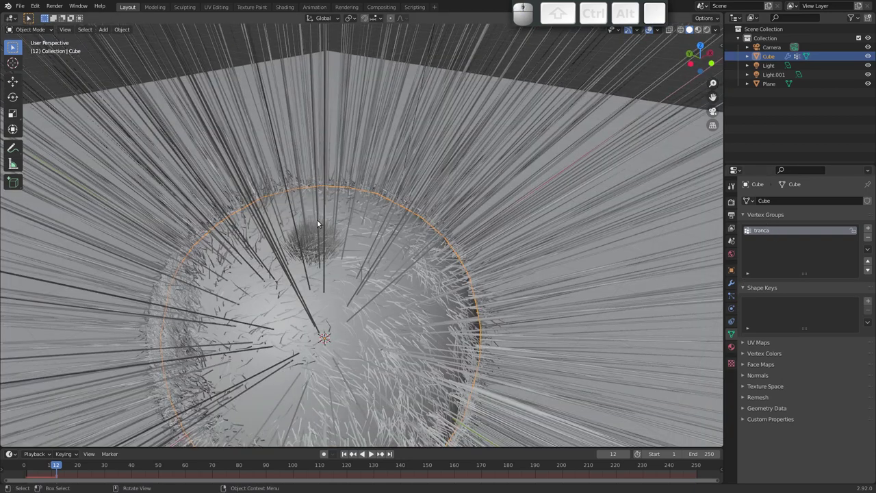
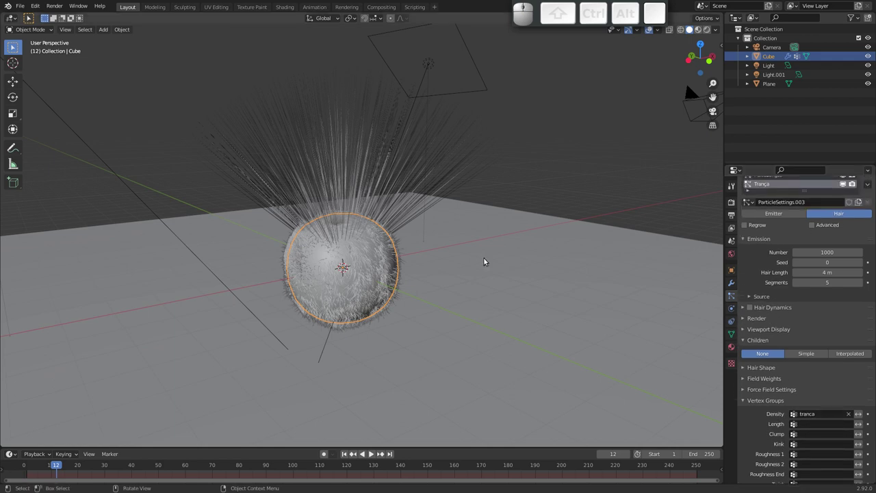
# Reduce the Trança hair emission count to 500 strands.
pyautogui.moveTo(340, 202); pyautogui.dragTo(457, 211)
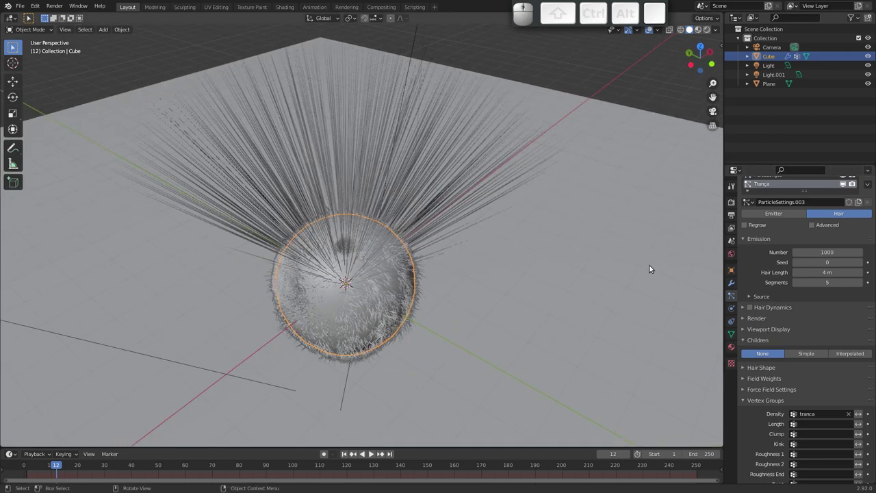
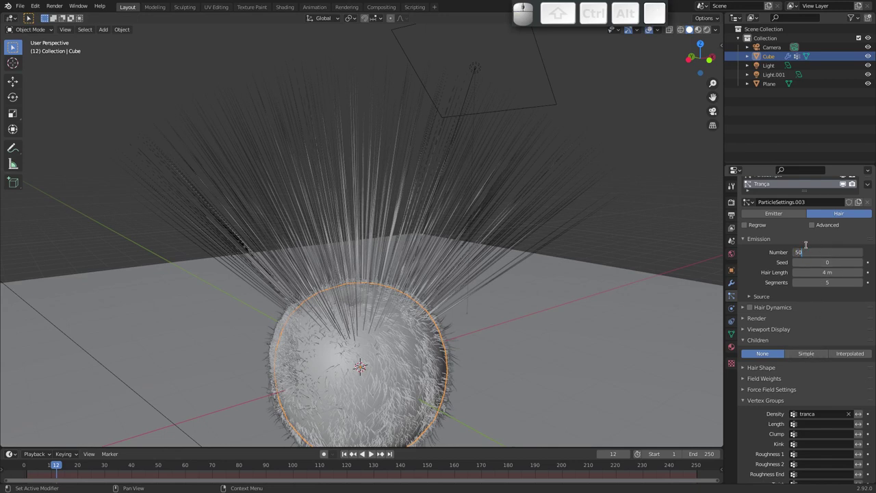
pyautogui.press('0')
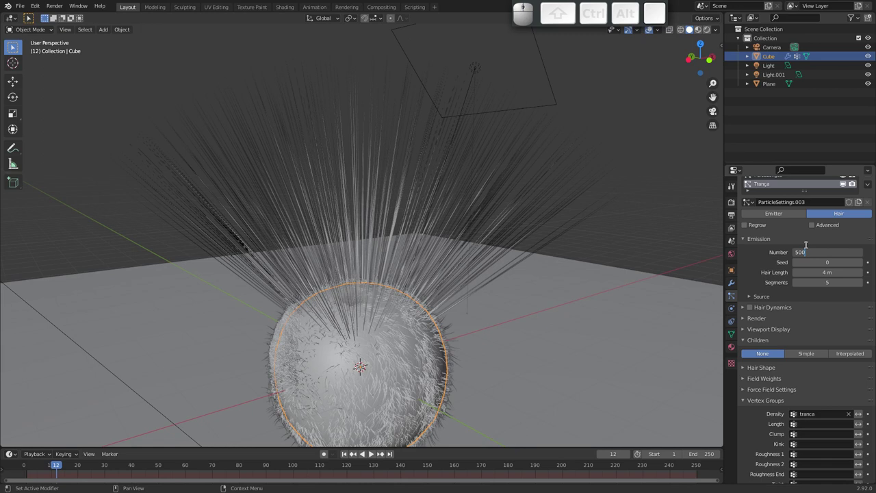
pyautogui.press('Return')
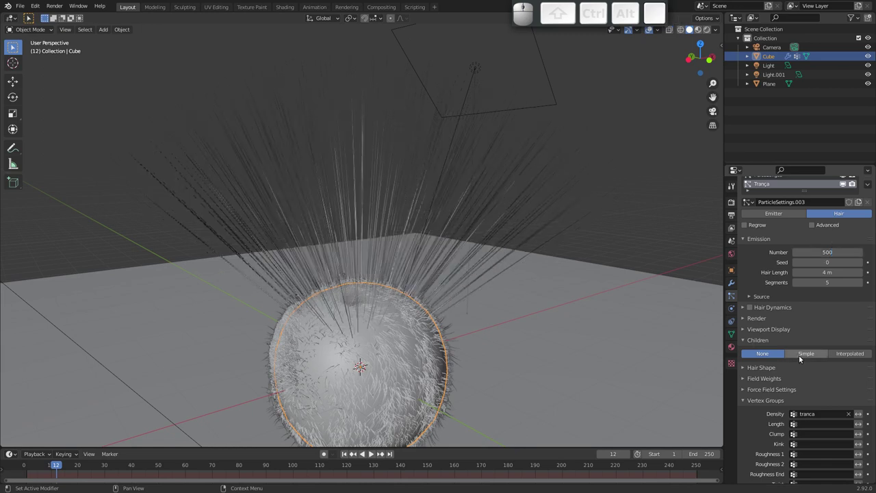
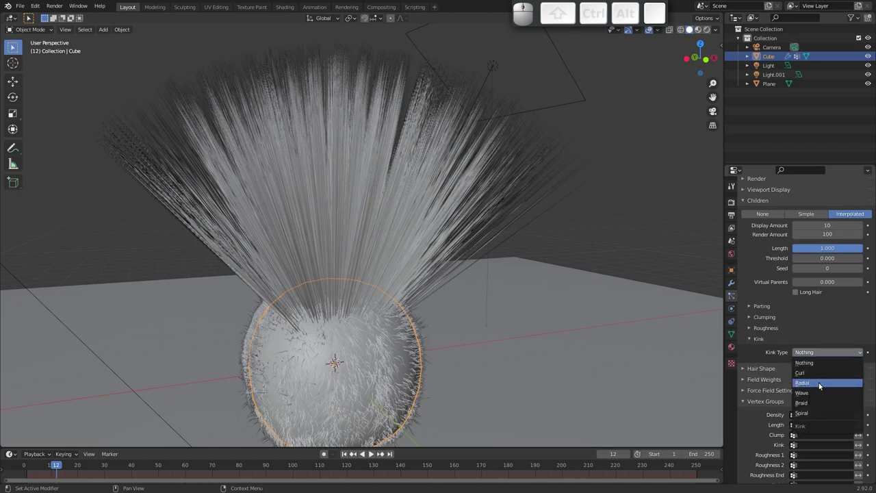
# Give the child hairs a Braid kink and remove its clumping.
pyautogui.click(815, 405)
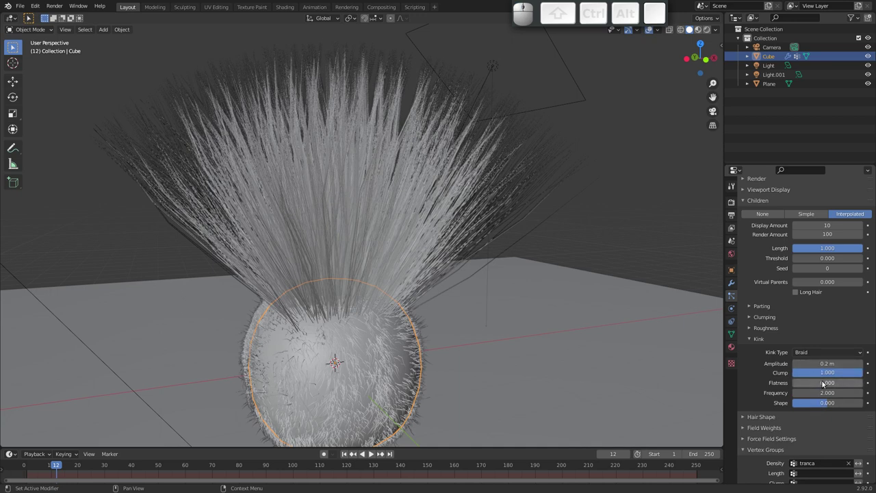
pyautogui.moveTo(359, 241); pyautogui.dragTo(319, 246)
pyautogui.middleClick(329, 247)
pyautogui.moveTo(336, 232); pyautogui.dragTo(349, 253)
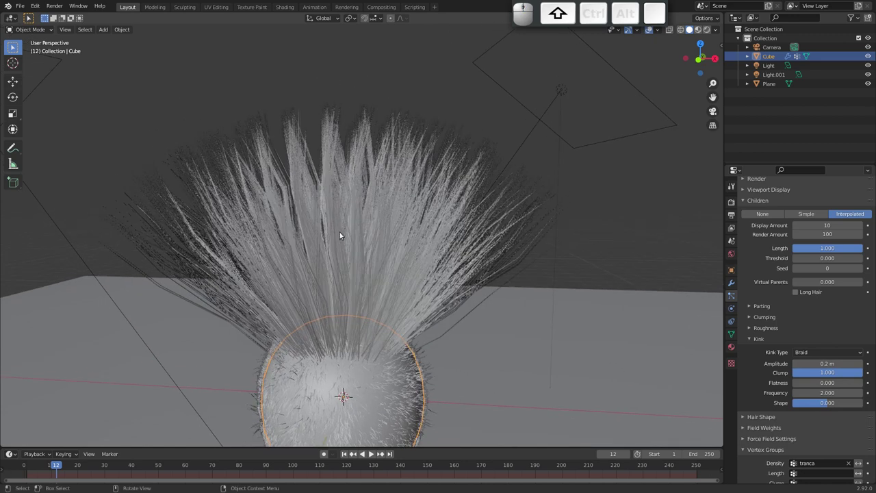
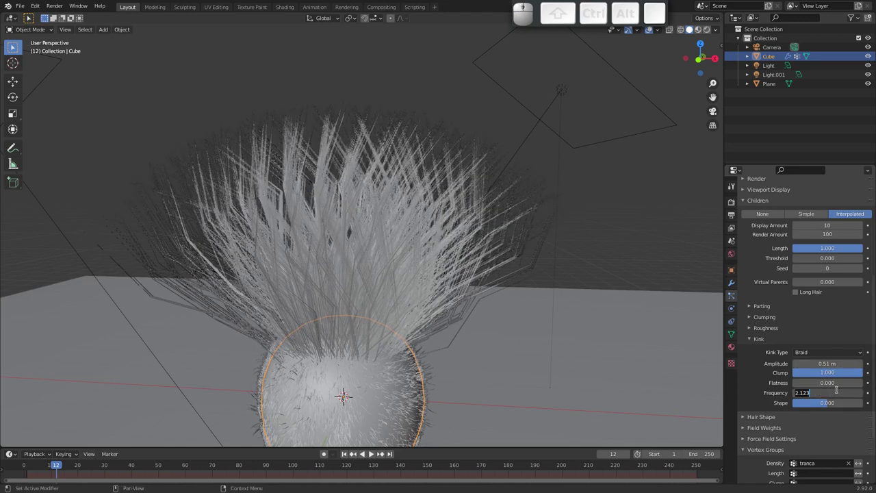
pyautogui.press('5')
pyautogui.press('0')
pyautogui.press('Return')
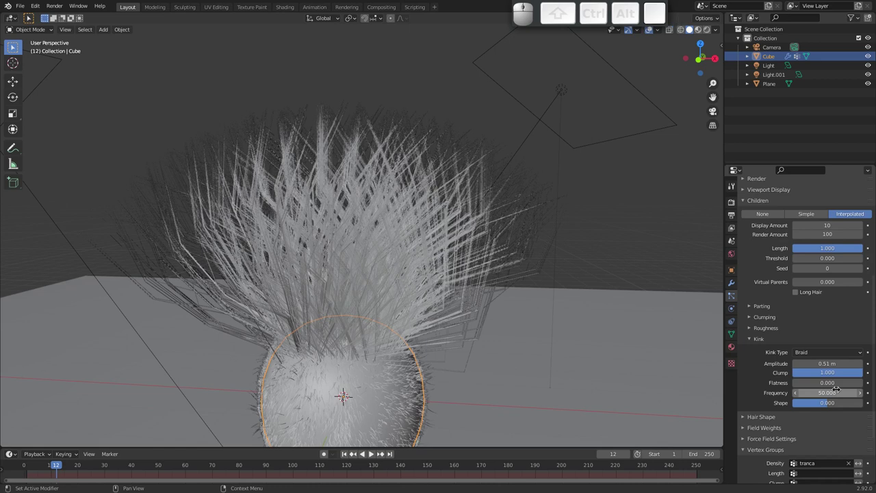
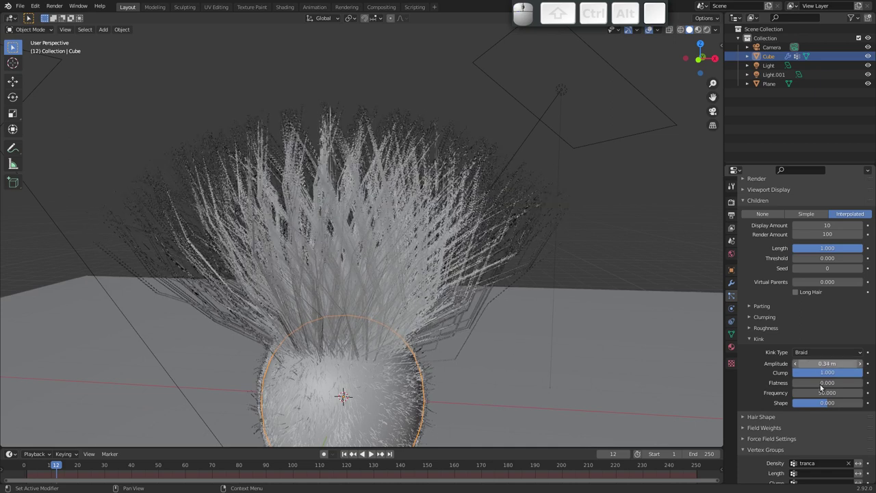
pyautogui.moveTo(846, 373); pyautogui.dragTo(793, 379)
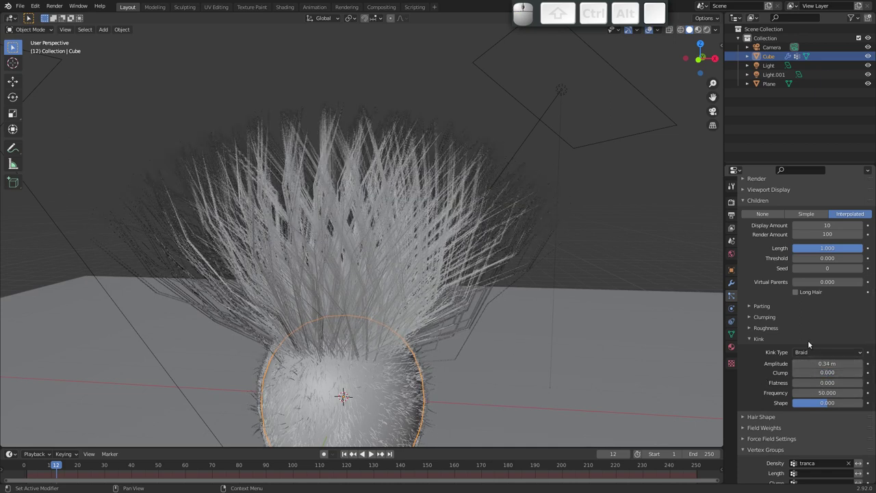
# Switch the child hairs to Simple mode and adjust their clumping slightly.
pyautogui.click(807, 217)
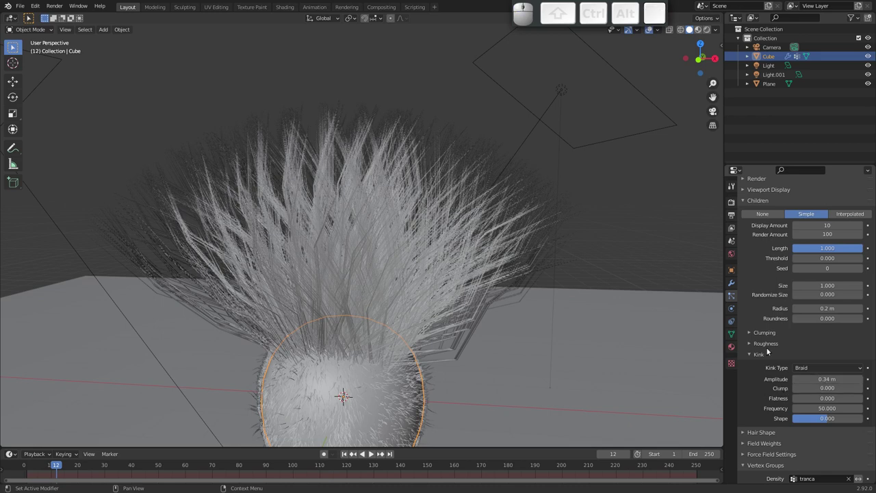
pyautogui.click(748, 333)
pyautogui.moveTo(824, 356); pyautogui.dragTo(862, 338)
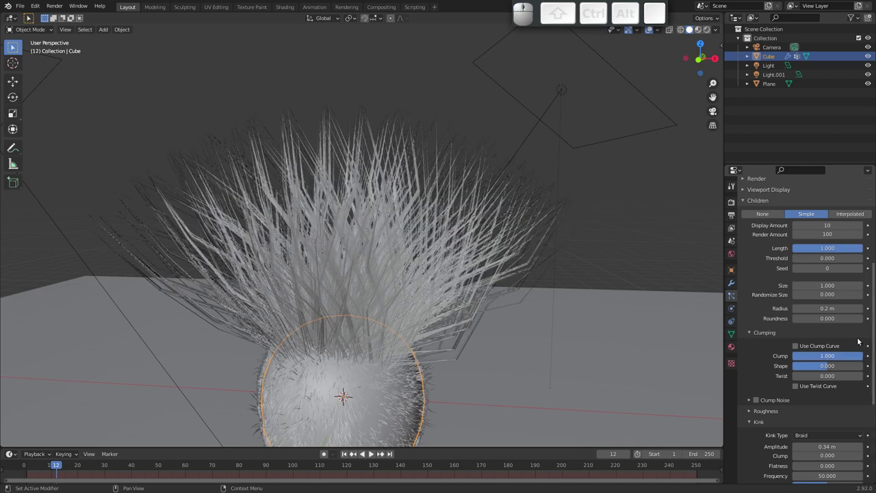
pyautogui.click(753, 332)
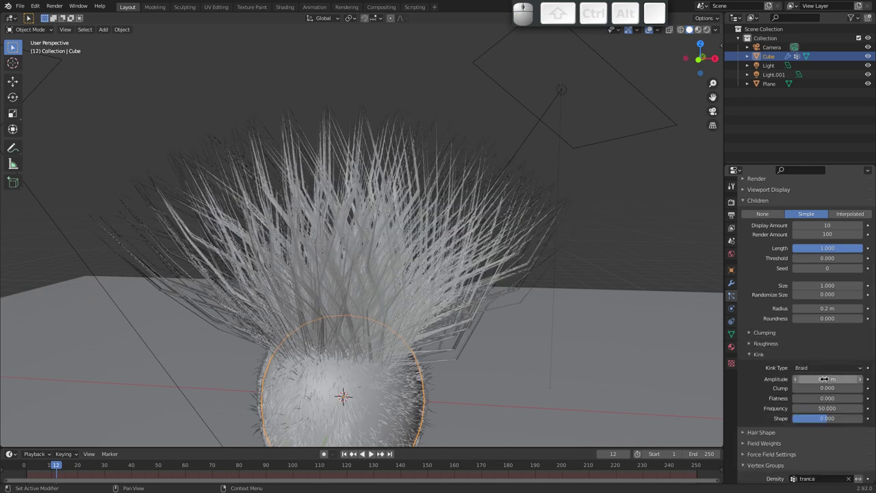
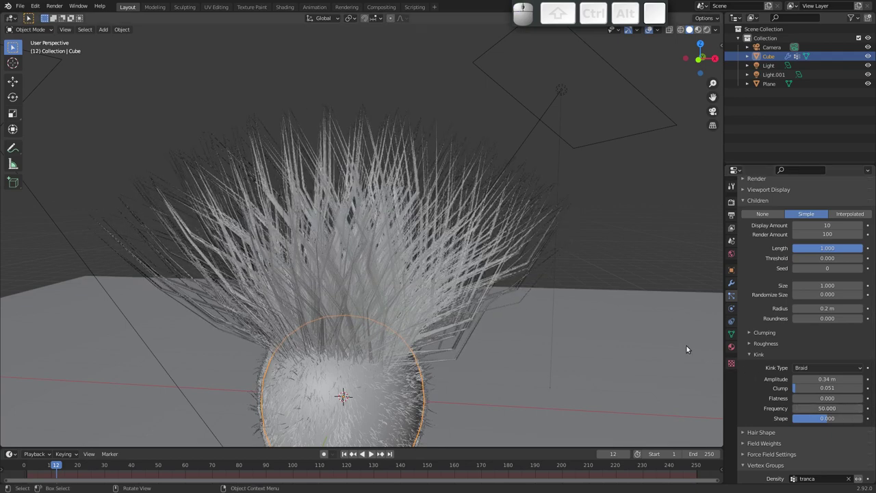
# Orbit and pull back to frame the hairy sphere and lights in view.
pyautogui.moveTo(490, 260); pyautogui.dragTo(340, 246)
pyautogui.moveTo(373, 264); pyautogui.dragTo(422, 283)
pyautogui.moveTo(423, 304); pyautogui.dragTo(383, 313)
pyautogui.click(399, 333)
pyautogui.moveTo(403, 319); pyautogui.dragTo(376, 286)
# Add a Curve Guide force field above the sphere and cancel a trial point move.
pyautogui.press('shift+a')
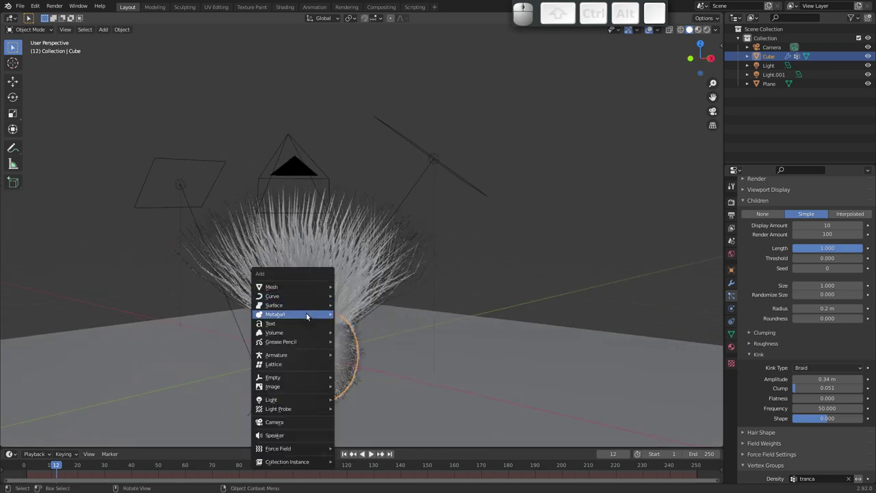
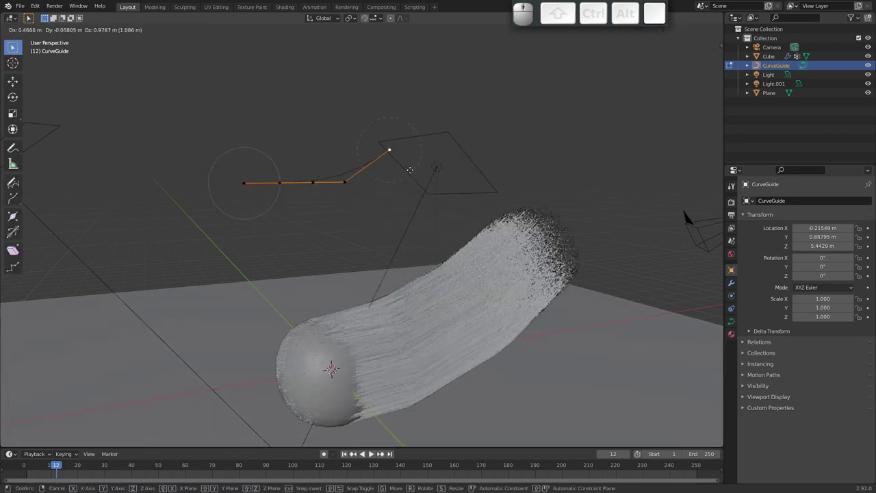
pyautogui.press('Escape')
# Set the hair's overall field weight and Curve Guide weight to zero.
pyautogui.press('Tab')
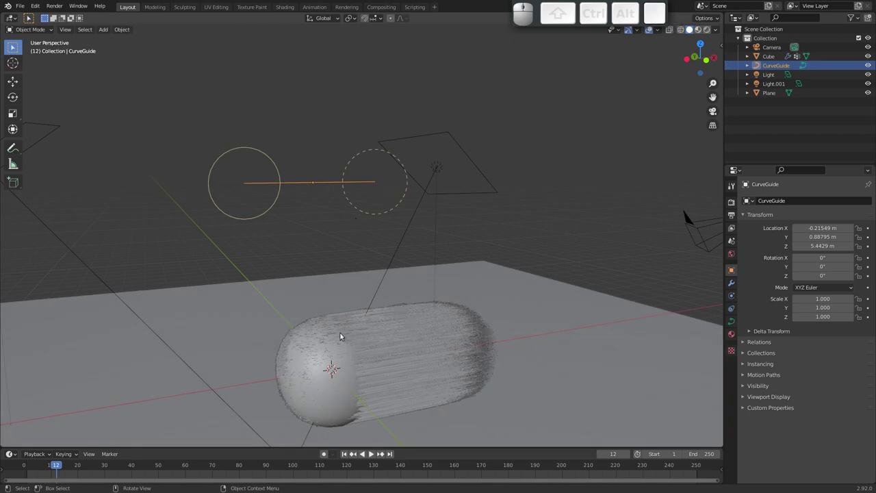
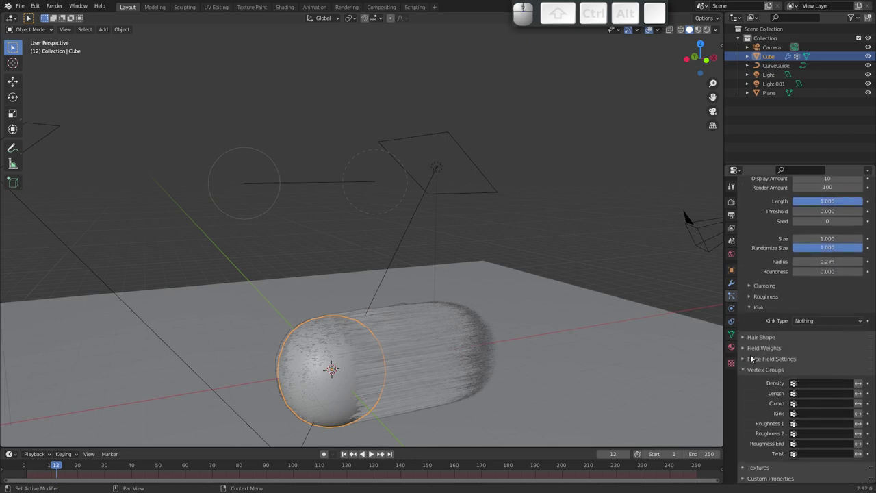
pyautogui.click(742, 358)
pyautogui.click(748, 360)
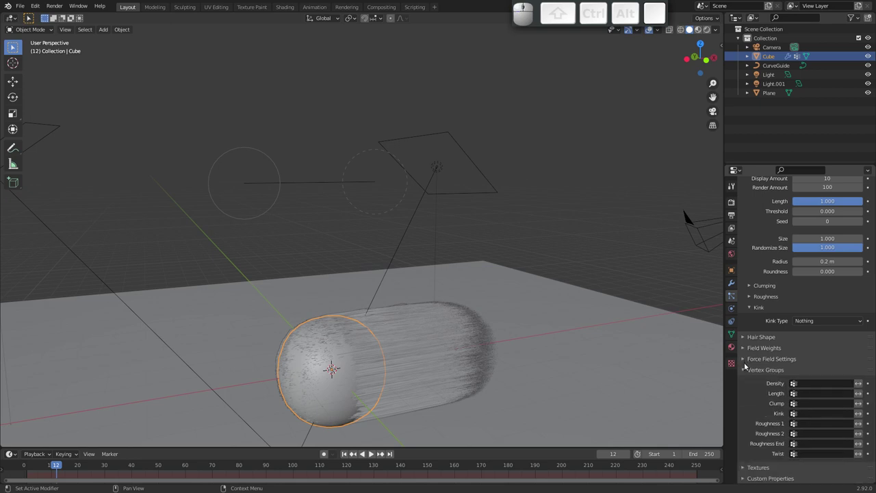
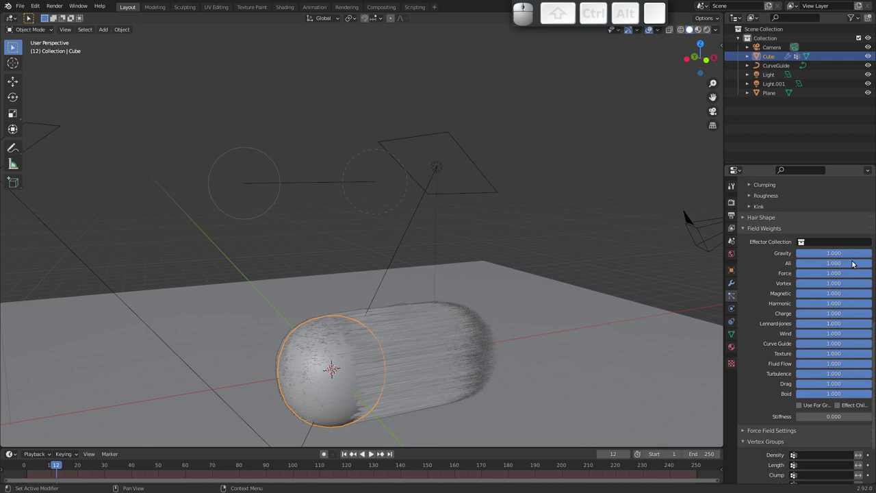
pyautogui.moveTo(858, 263); pyautogui.dragTo(769, 266)
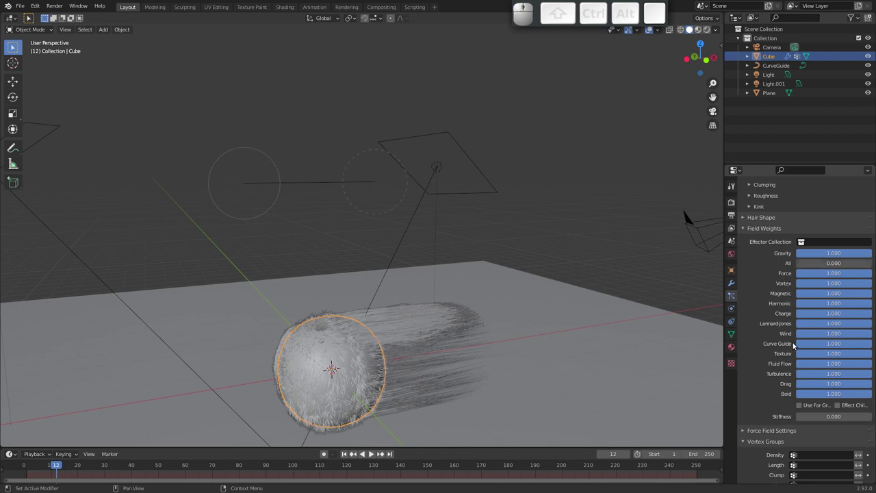
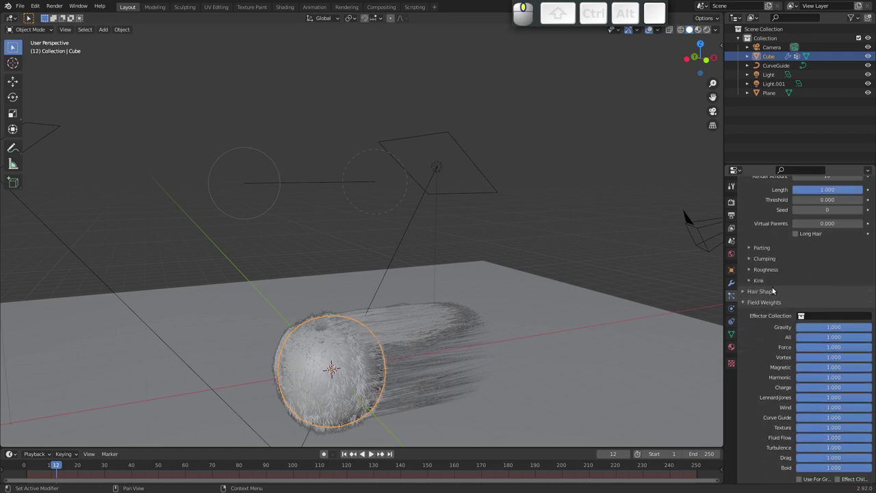
pyautogui.moveTo(857, 363); pyautogui.dragTo(771, 370)
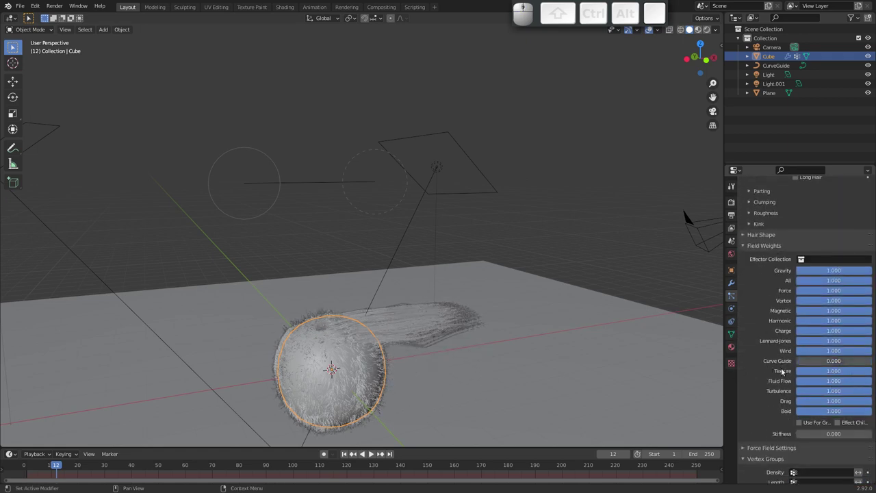
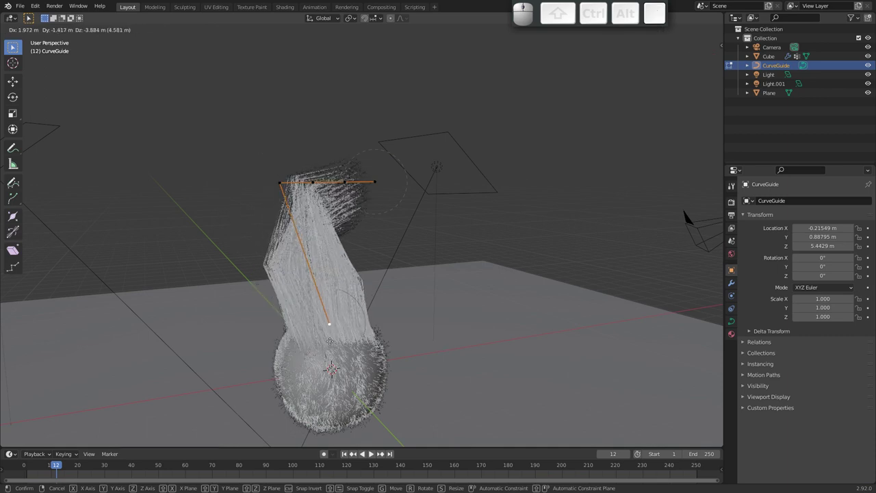
# Move the whole guide curve down toward the sphere.
pyautogui.press('Escape')
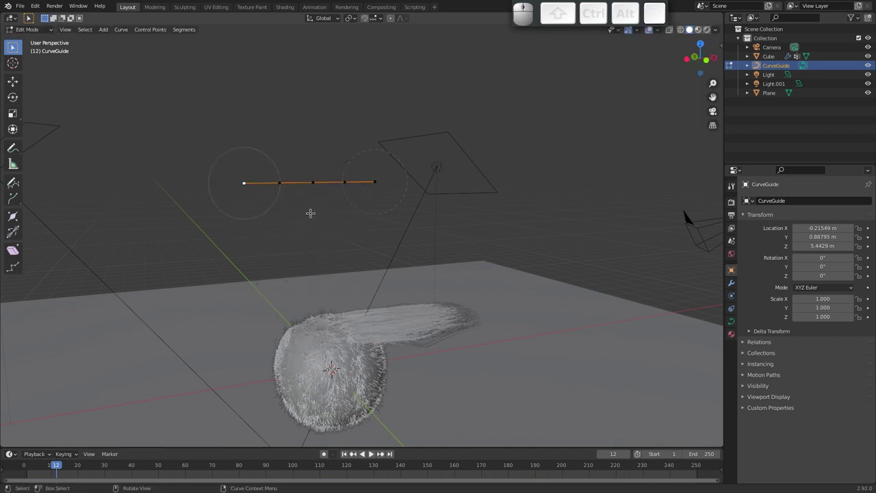
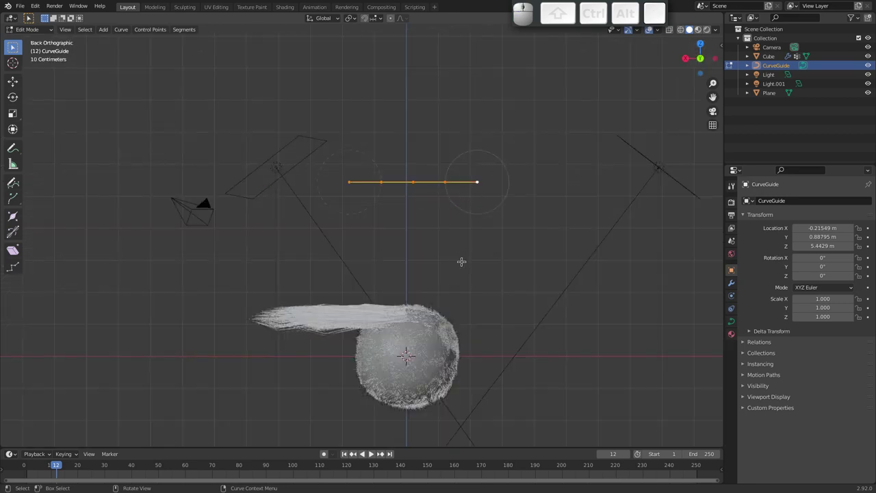
pyautogui.press('g')
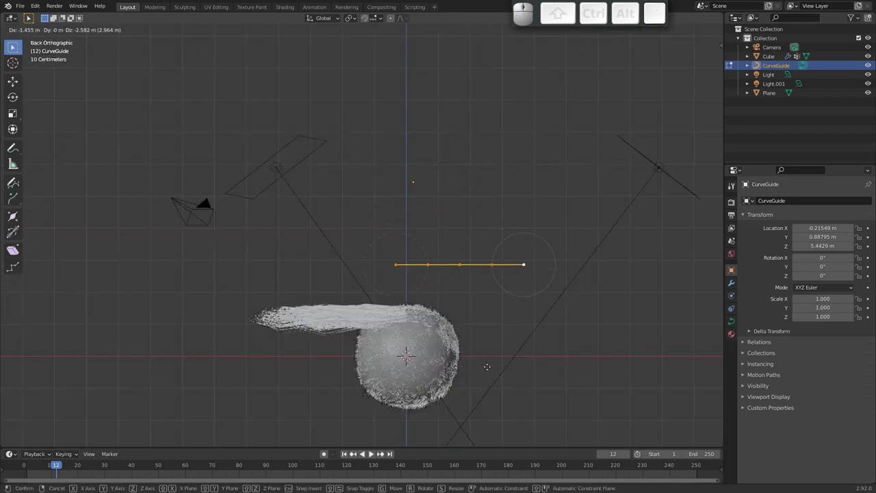
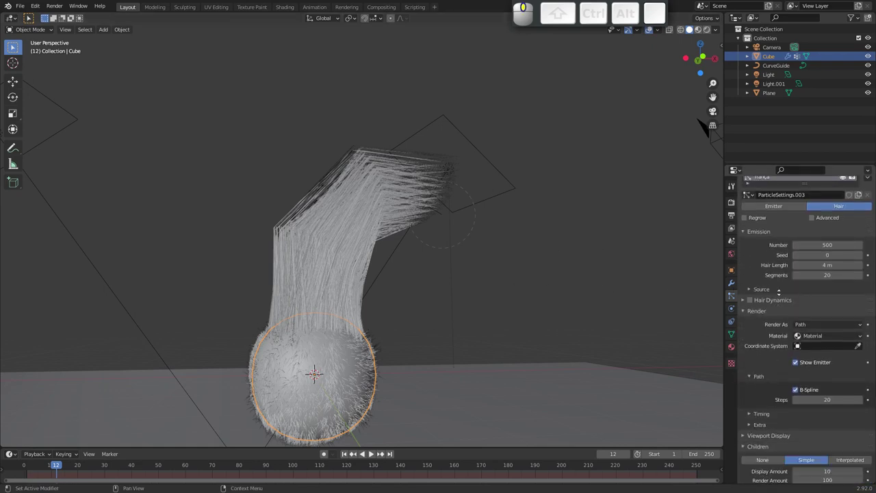
# Adjust the Trança strands' root diameter in the Hair Shape settings.
pyautogui.moveTo(772, 353); pyautogui.dragTo(753, 349)
pyautogui.middleClick(753, 347)
pyautogui.click(749, 331)
pyautogui.click(747, 335)
pyautogui.moveTo(828, 350); pyautogui.dragTo(814, 357)
pyautogui.press('Escape')
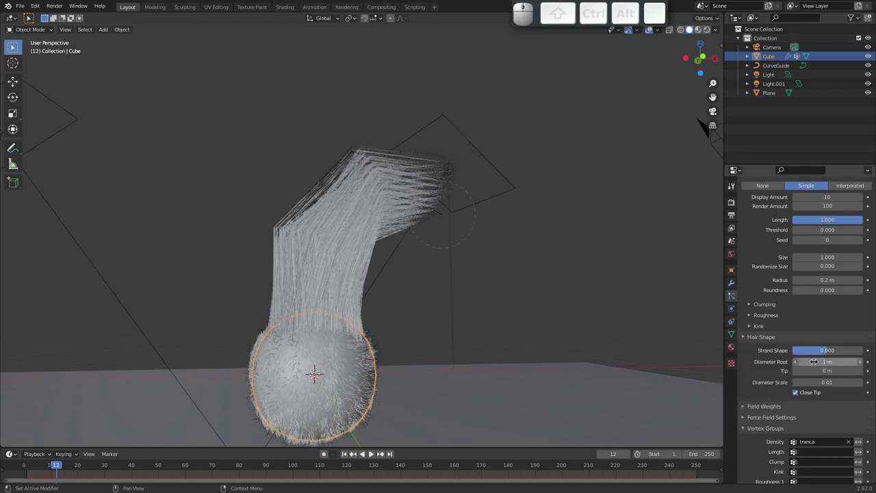
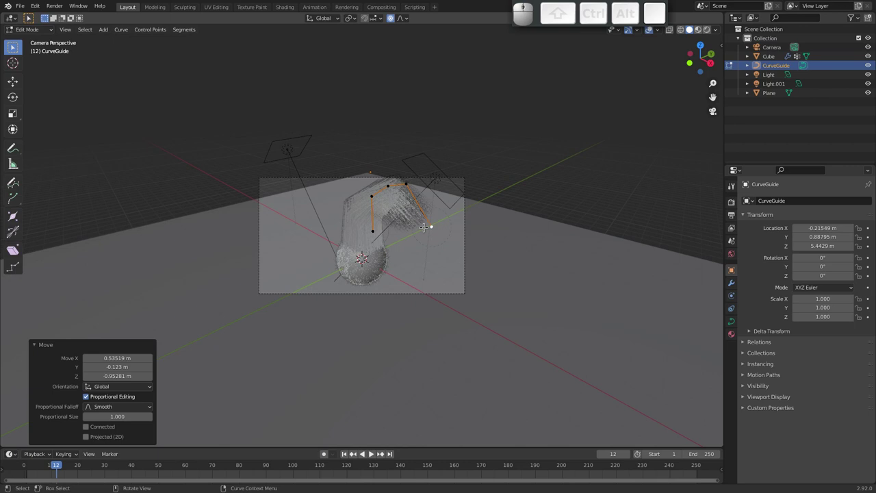
# Pull the guide curve's tip down with proportional editing and a wide falloff.
pyautogui.press('o')
pyautogui.press('o')
pyautogui.press('g')
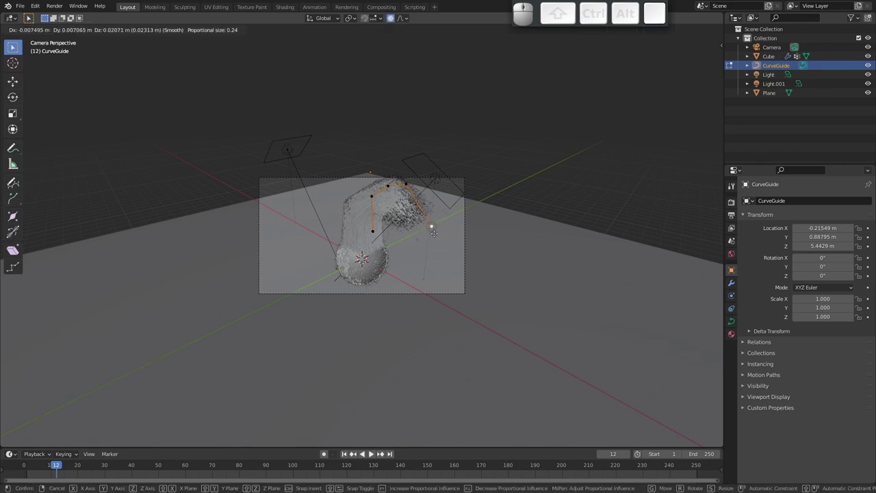
pyautogui.scroll(3)
pyautogui.scroll(-3)
pyautogui.scroll(-3)
pyautogui.scroll(-3)
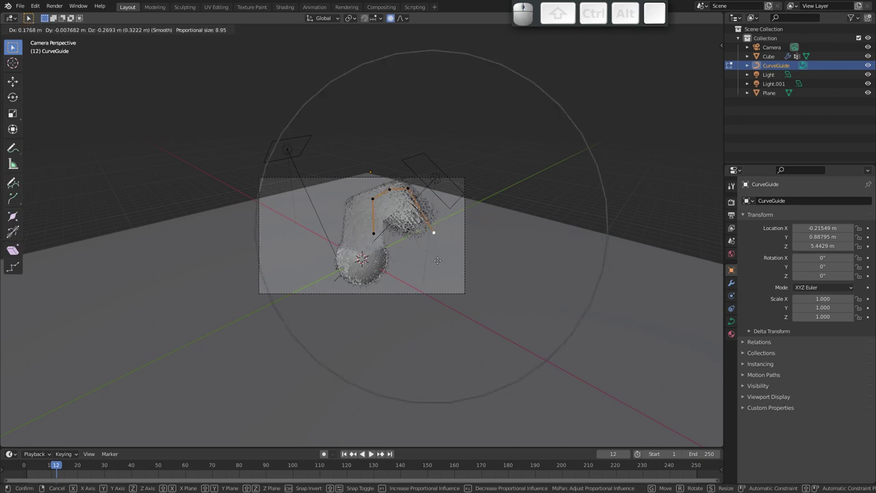
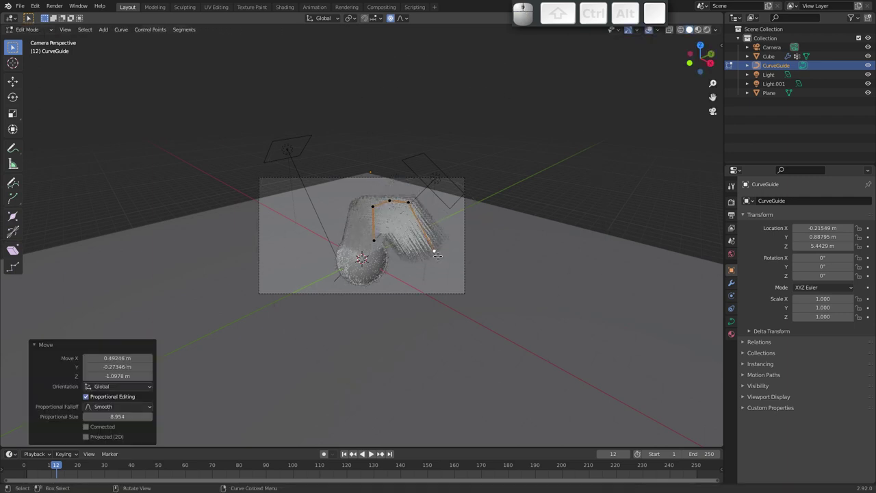
# Leave curve editing, return to Object Mode and select the ground plane.
pyautogui.press('s')
pyautogui.press('Escape')
pyautogui.press('Tab')
pyautogui.middleClick(408, 245)
pyautogui.moveTo(407, 234); pyautogui.dragTo(398, 182)
pyautogui.click(331, 173)
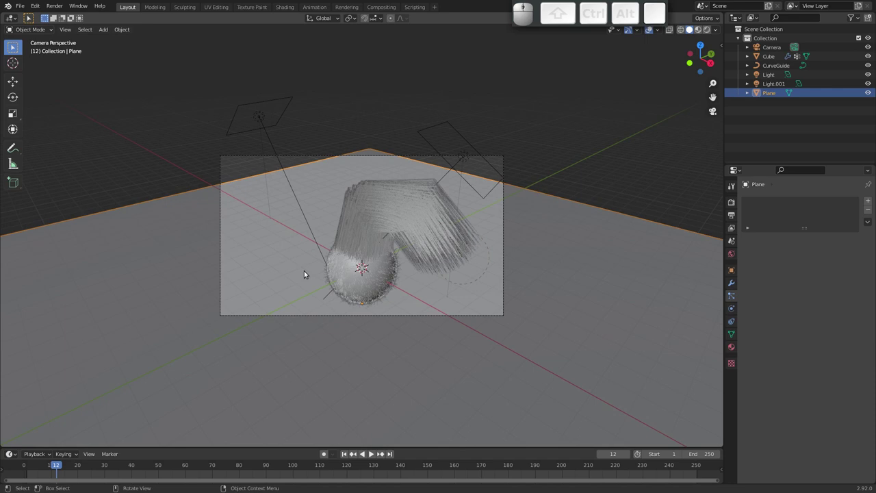
# Scale the ground plane up about 1.5 times and start a render (F12).
pyautogui.press('s')
pyautogui.click(192, 324)
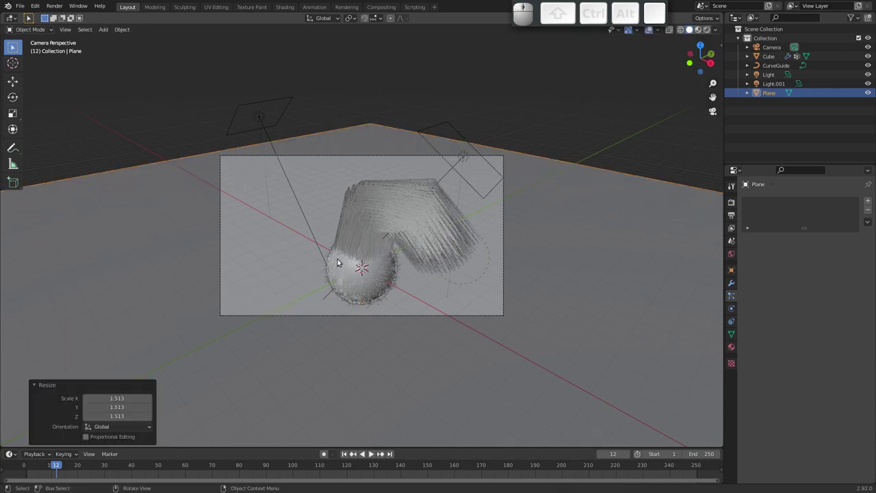
pyautogui.moveTo(356, 249); pyautogui.dragTo(374, 209)
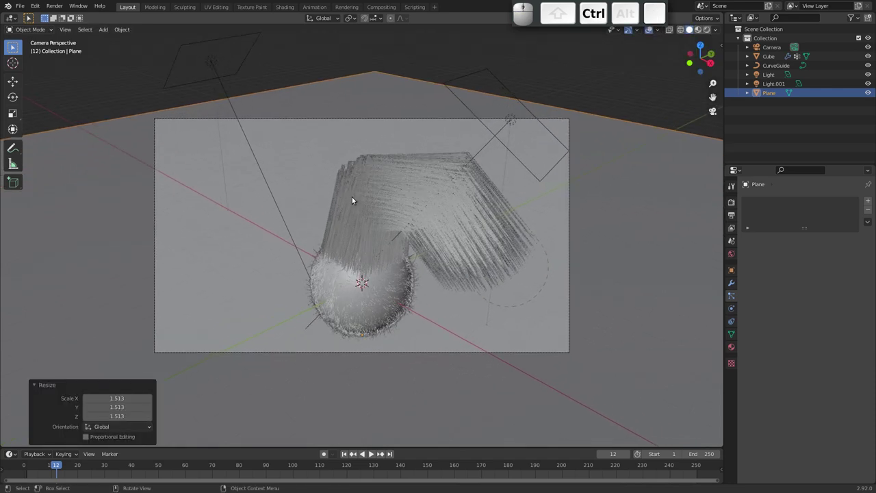
pyautogui.press('F12')
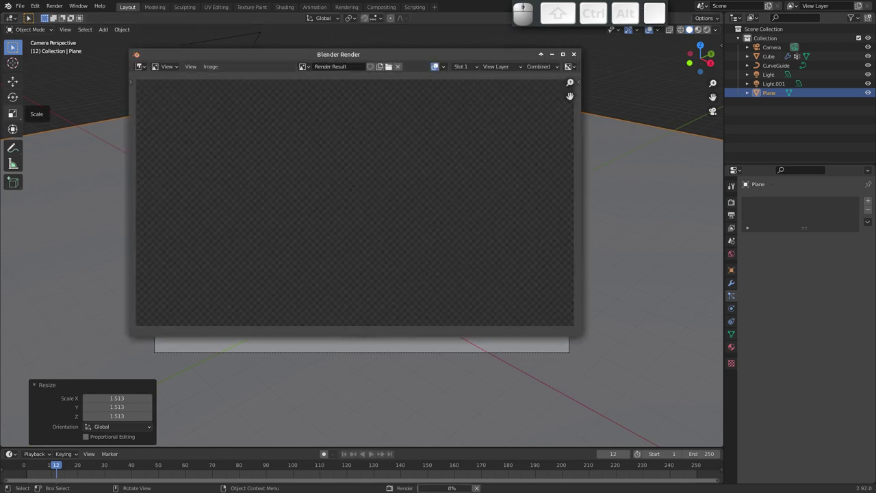
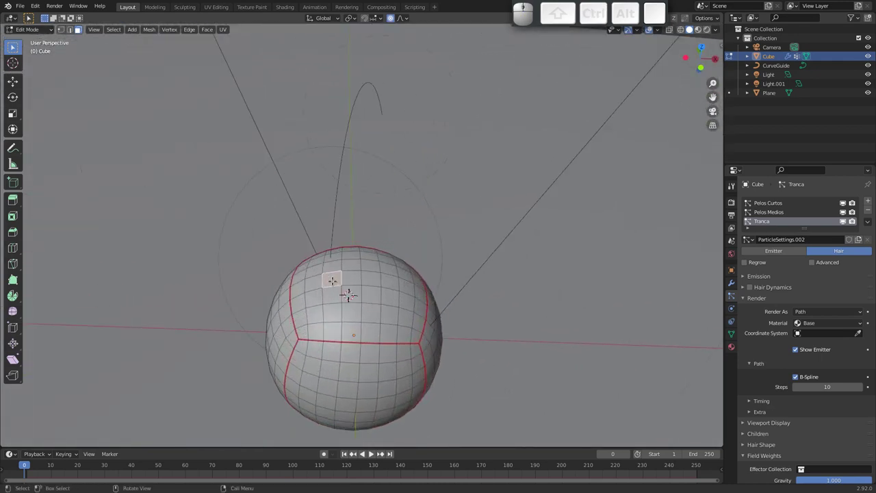
# Resize the sphere's top patch that the braid grows from.
pyautogui.press('s')
pyautogui.press('Escape')
pyautogui.press('s')
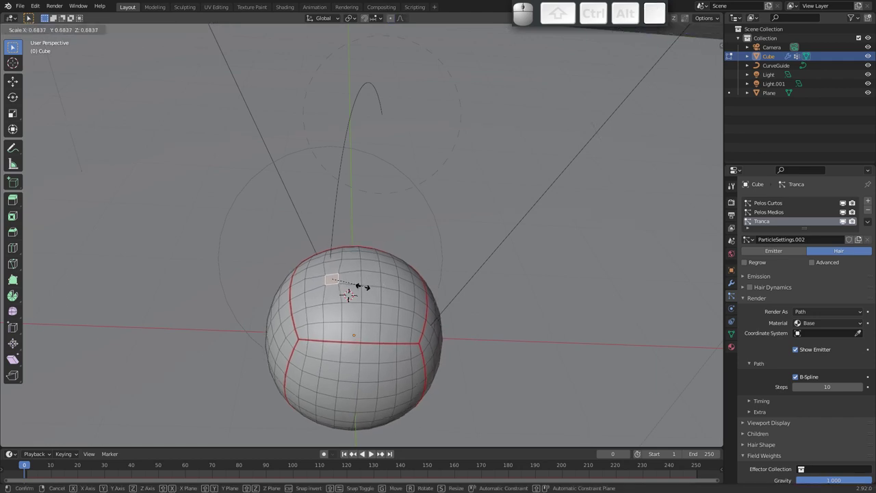
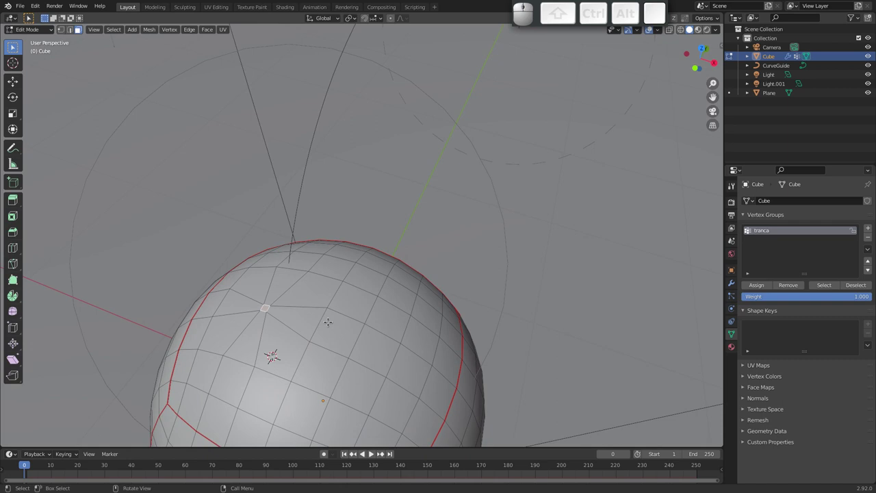
pyautogui.press('s')
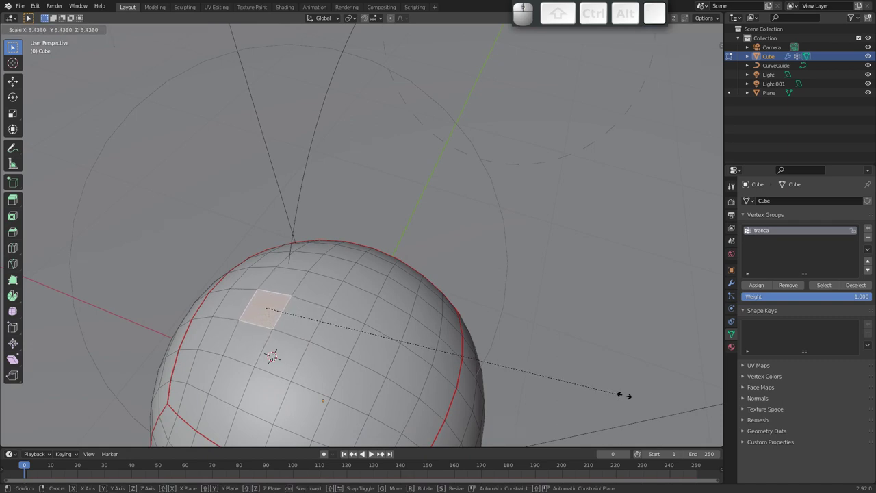
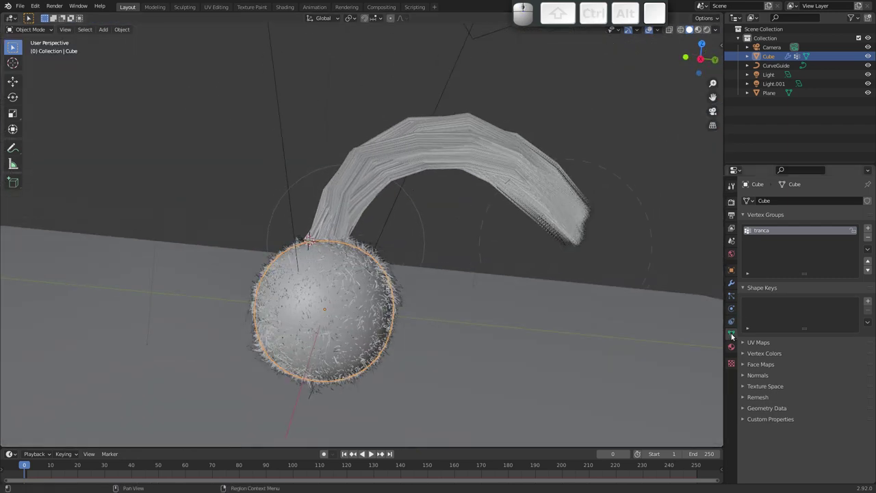
# Orbit and zoom to inspect the braid from several angles.
pyautogui.moveTo(30, 463); pyautogui.dragTo(46, 451)
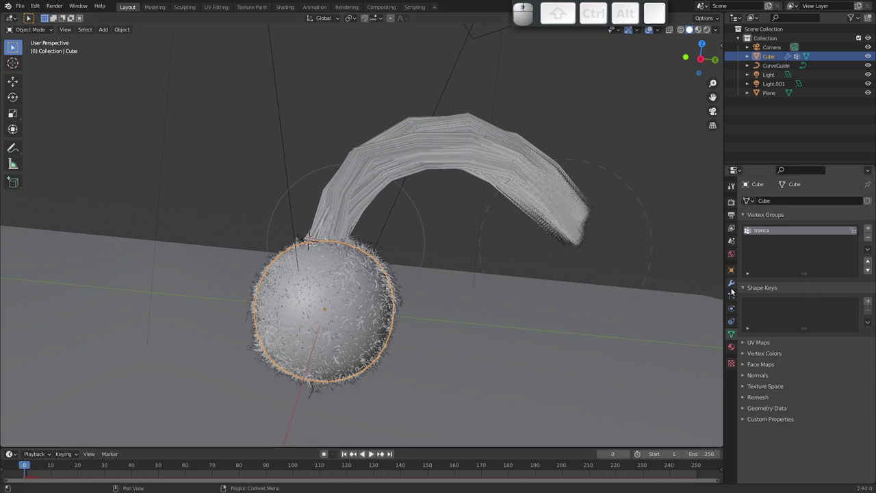
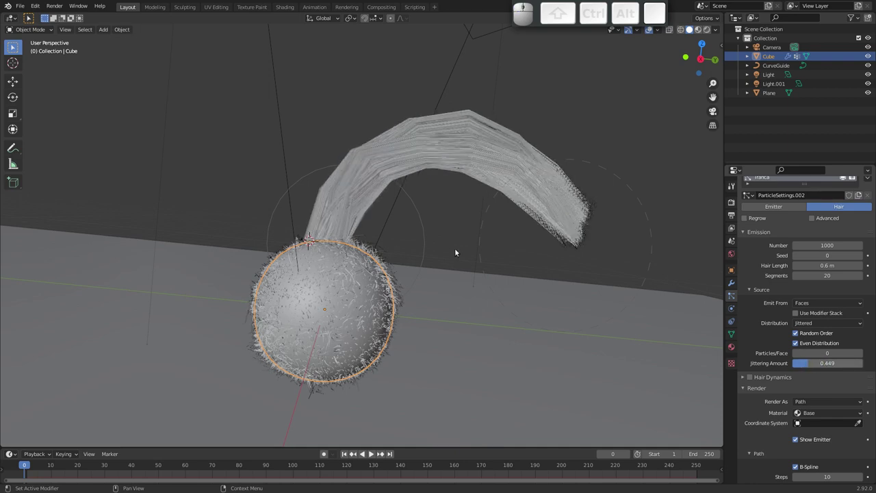
pyautogui.moveTo(464, 243); pyautogui.dragTo(428, 250)
pyautogui.moveTo(431, 254); pyautogui.dragTo(383, 241)
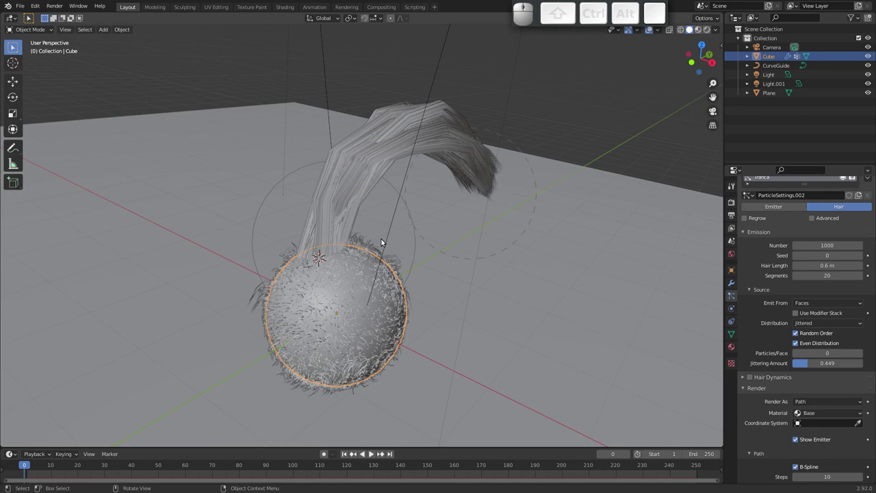
pyautogui.moveTo(331, 293); pyautogui.dragTo(296, 278)
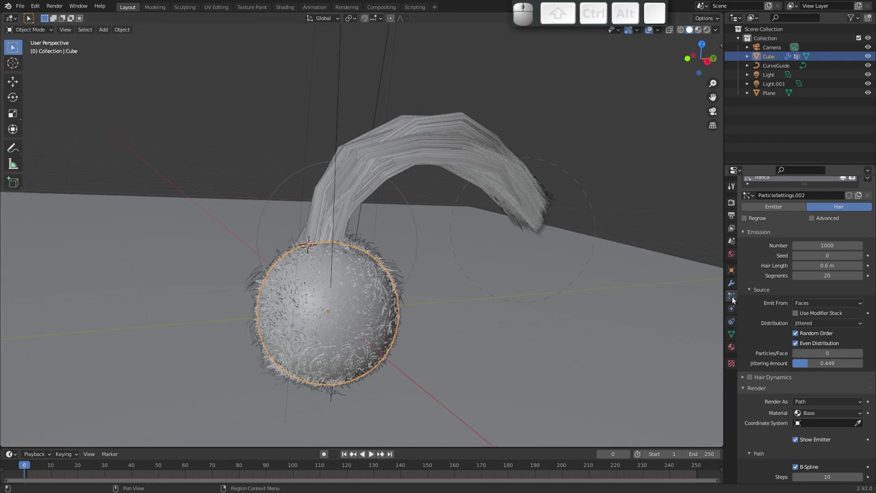
pyautogui.moveTo(375, 288); pyautogui.dragTo(355, 284)
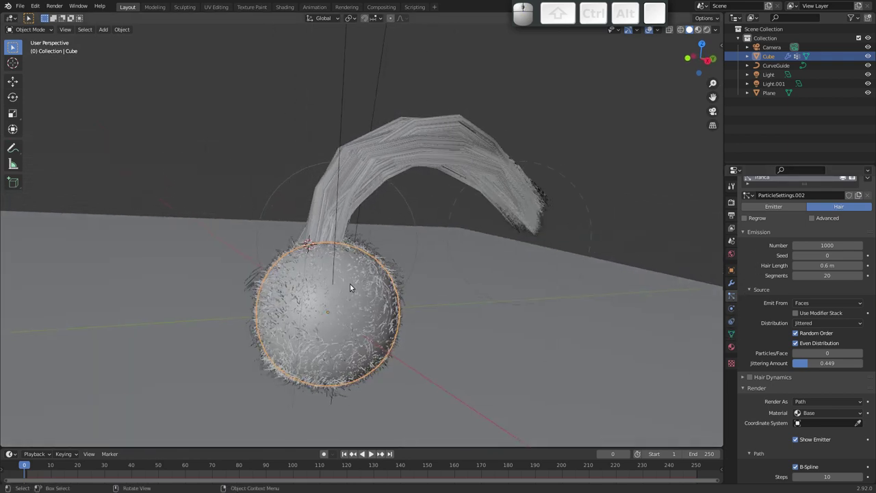
pyautogui.moveTo(295, 310); pyautogui.dragTo(306, 265)
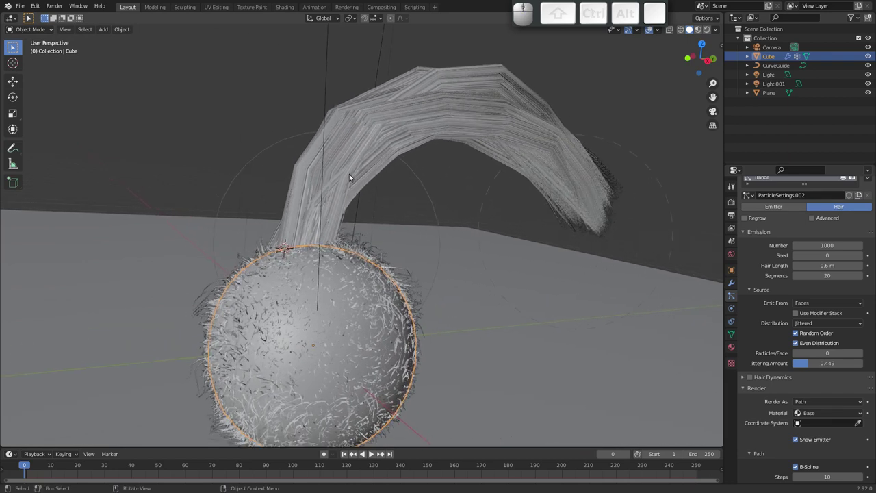
# Select the Curve Guide object and pull back to see the whole sphere.
pyautogui.click(625, 149)
pyautogui.moveTo(494, 177); pyautogui.dragTo(441, 198)
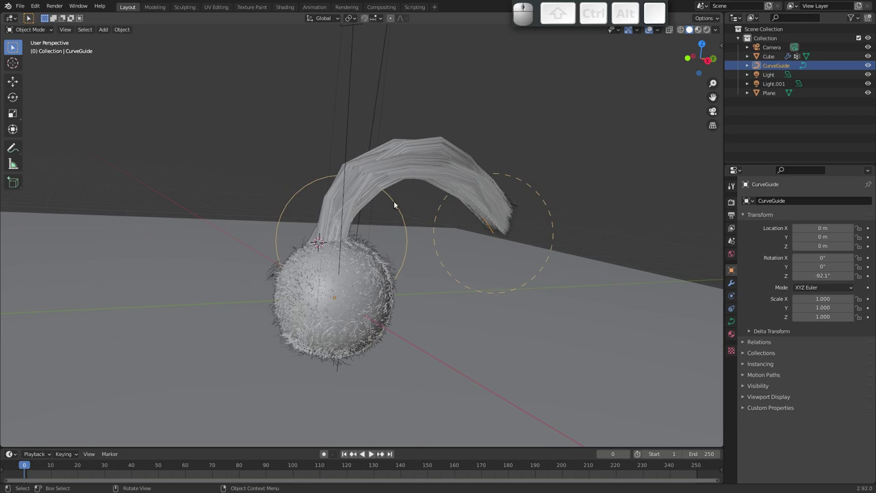
pyautogui.moveTo(304, 248); pyautogui.dragTo(244, 265)
pyautogui.press('shift+a')
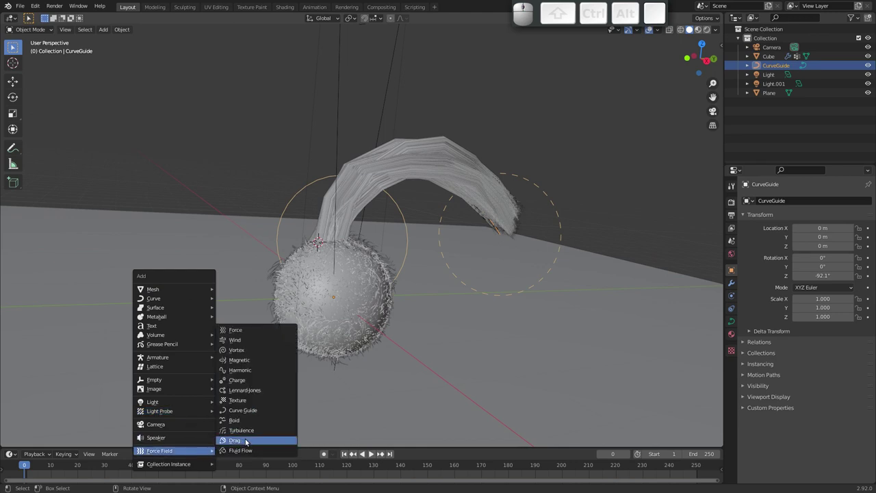
pyautogui.click(250, 342)
pyautogui.press('r')
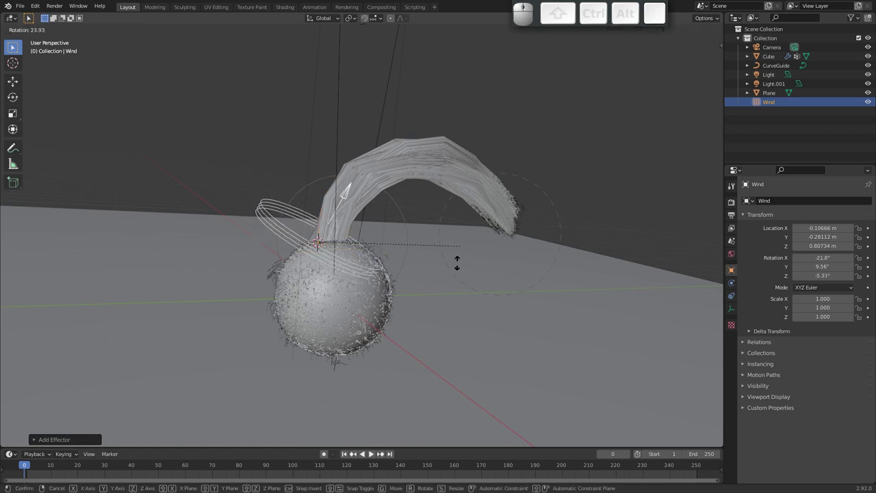
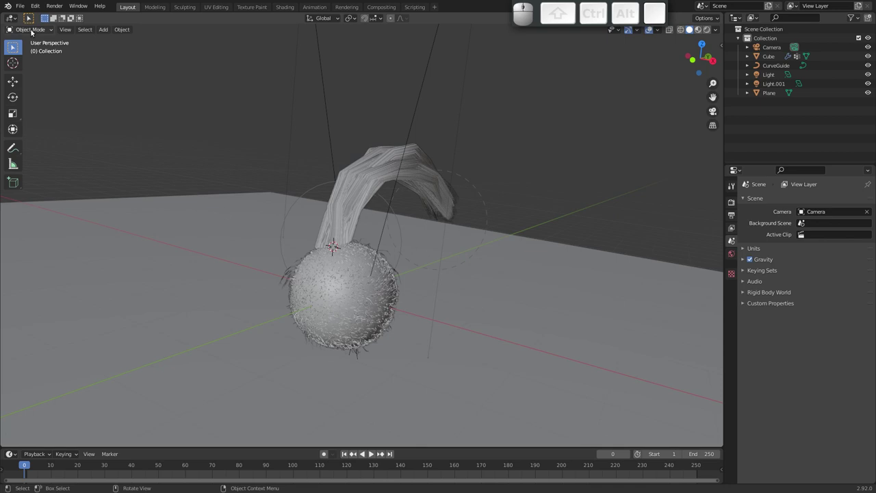
# Start a fresh General scene from File > New.
pyautogui.click(22, 10)
pyautogui.click(123, 18)
pyautogui.click(407, 265)
# Delete the default cube from the new scene.
pyautogui.moveTo(356, 255); pyautogui.dragTo(360, 246)
pyautogui.moveTo(370, 258); pyautogui.dragTo(359, 244)
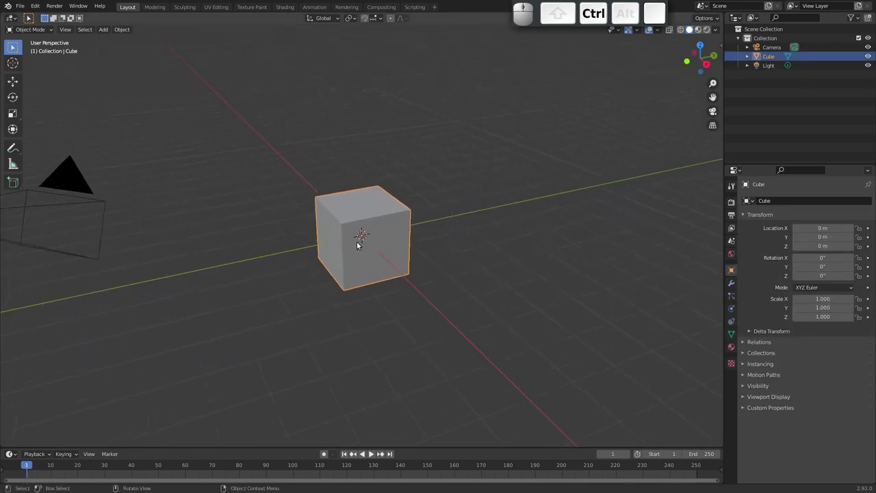
pyautogui.press('x')
pyautogui.click(371, 243)
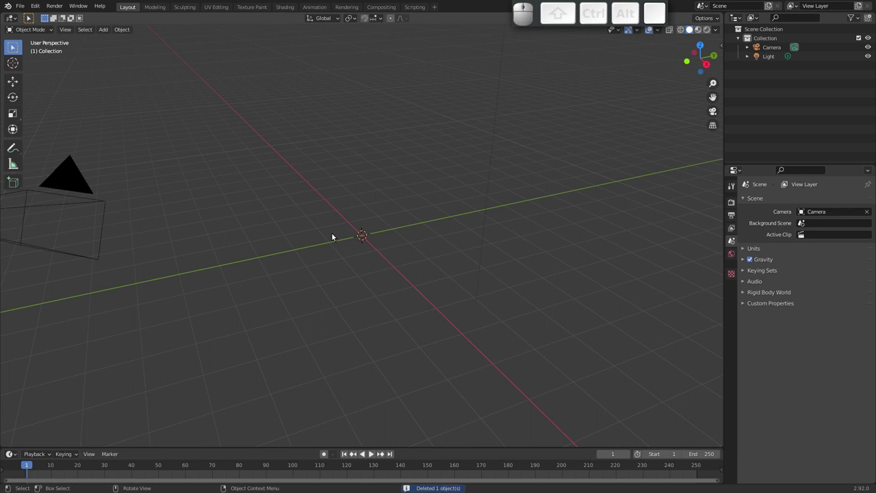
pyautogui.press('shift+a')
# Add a mesh plane and scale it up about ten times as the ground.
pyautogui.click(410, 87)
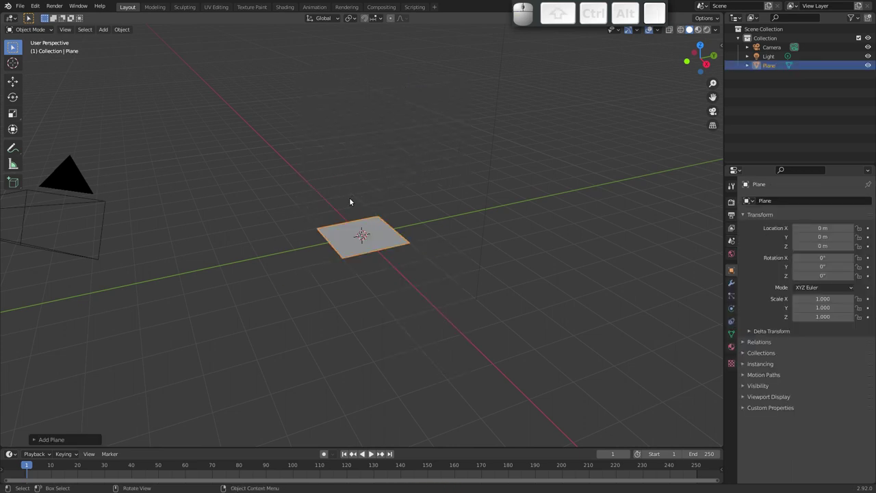
pyautogui.press('Tab')
pyautogui.press('s')
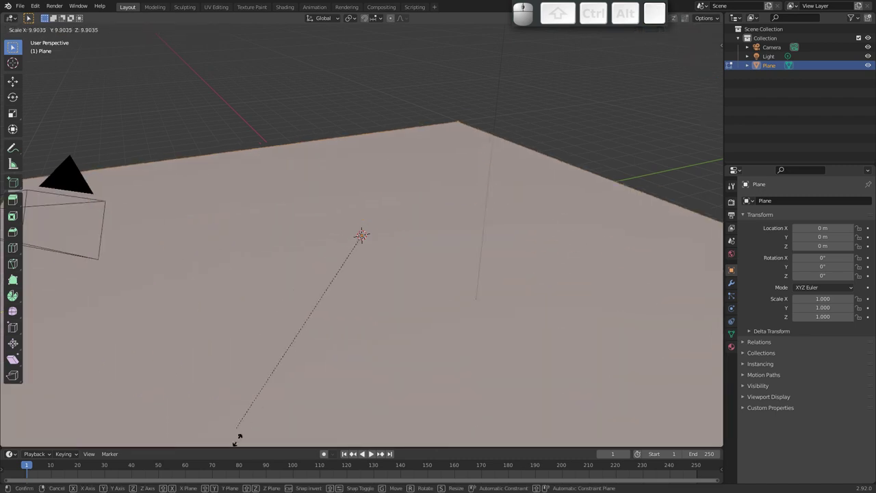
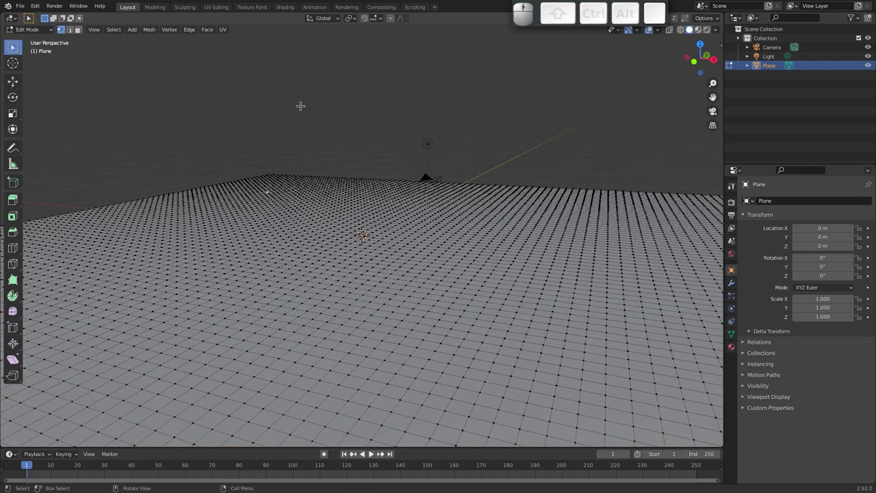
# Raise a vertex along Z with proportional falloff, widening the radius into a broad hill.
pyautogui.press('o')
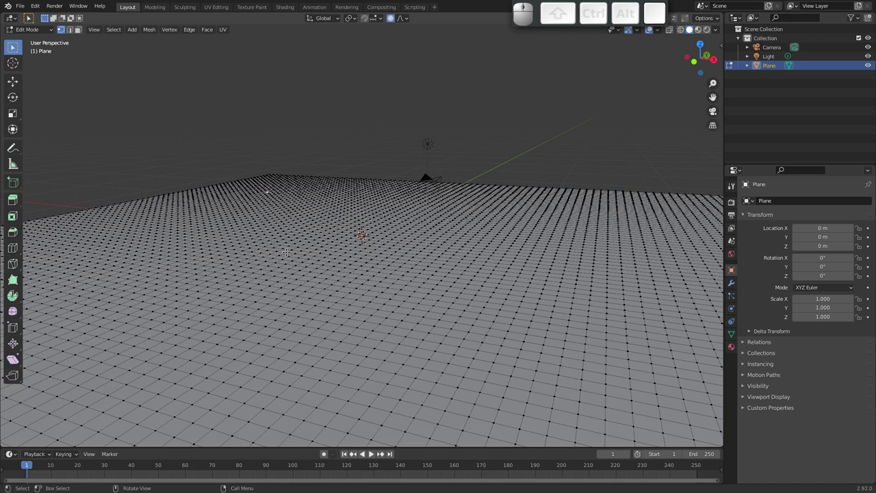
pyautogui.press('g')
pyautogui.press('z')
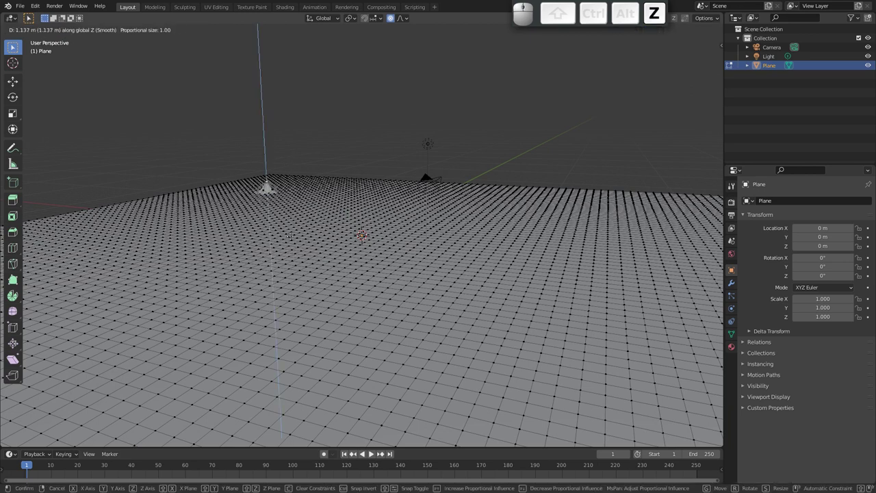
pyautogui.scroll(3)
pyautogui.scroll(-3)
pyautogui.scroll(-3)
pyautogui.scroll(-3)
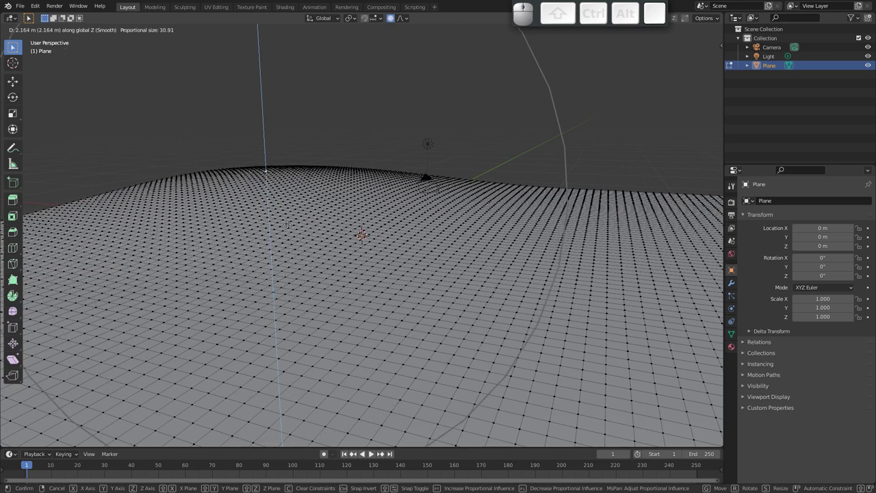
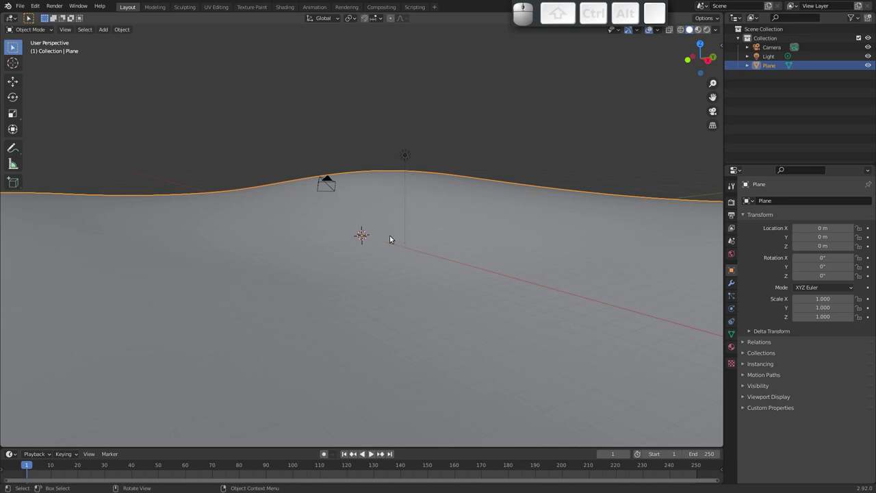
# Add a new particle system to the hilly plane and set it to Hair.
pyautogui.moveTo(412, 257); pyautogui.dragTo(412, 236)
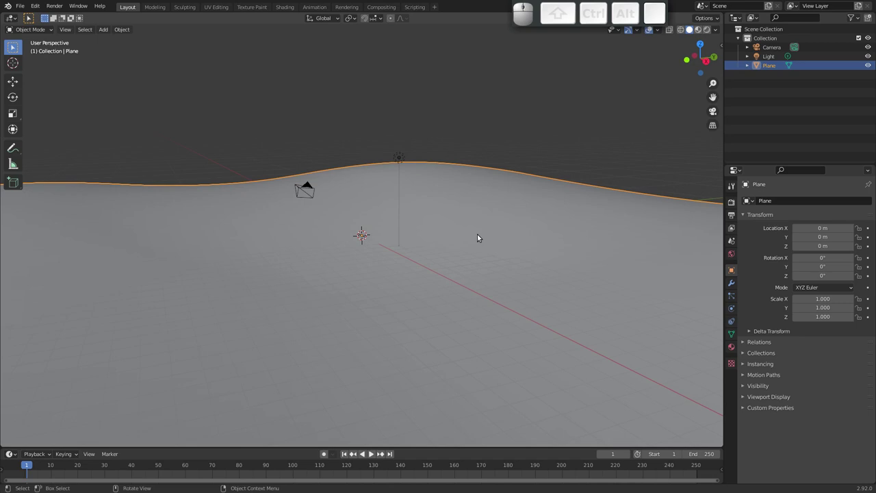
pyautogui.moveTo(357, 253); pyautogui.dragTo(366, 245)
pyautogui.moveTo(366, 244); pyautogui.dragTo(353, 249)
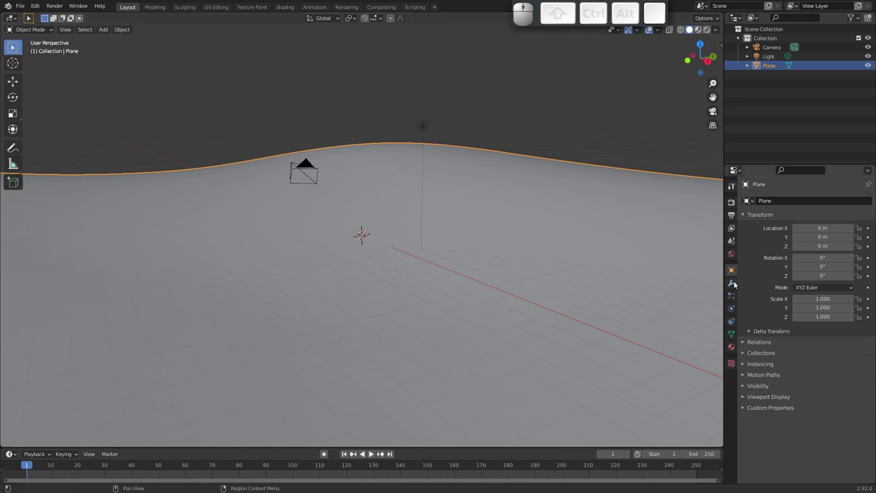
pyautogui.click(734, 295)
pyautogui.click(868, 203)
pyautogui.click(836, 252)
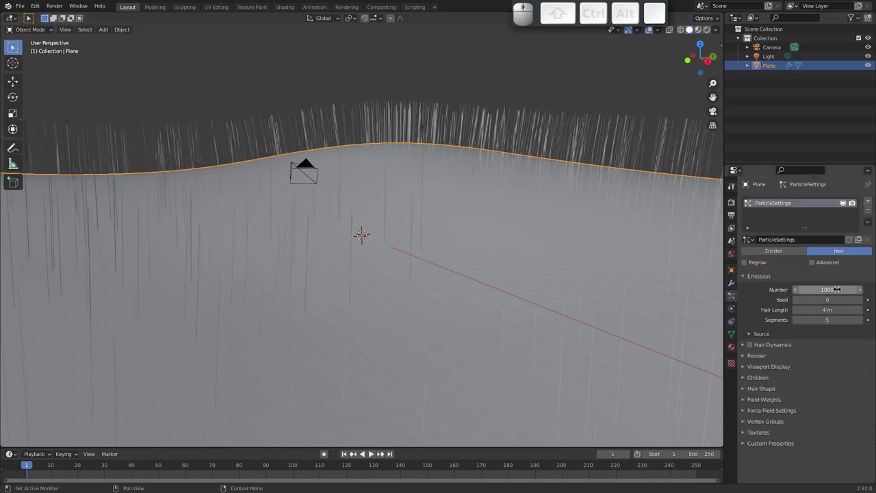
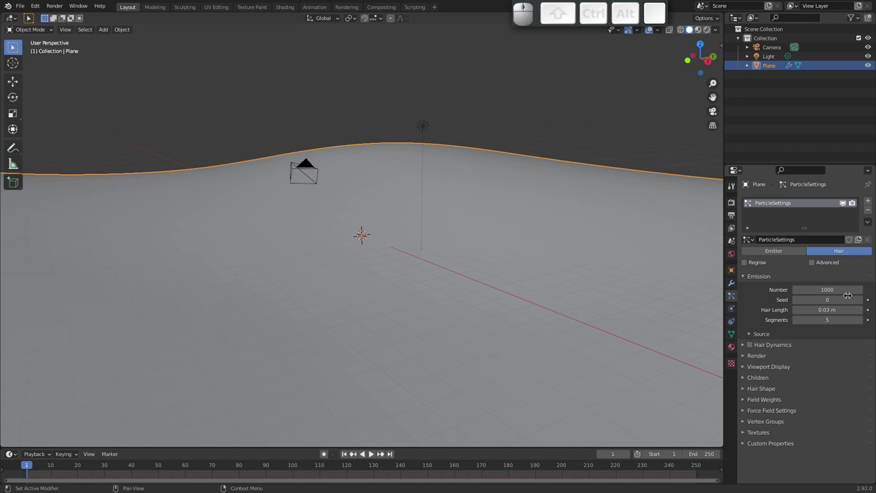
# Give the hairs interpolated children with 100 shown in the viewport.
pyautogui.click(749, 378)
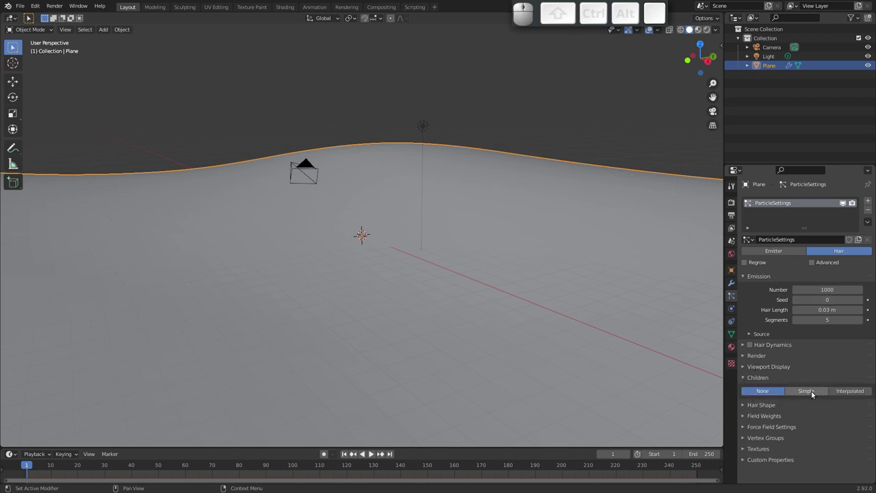
pyautogui.click(815, 392)
pyautogui.moveTo(366, 295); pyautogui.dragTo(348, 279)
pyautogui.moveTo(348, 274); pyautogui.dragTo(425, 268)
pyautogui.click(859, 389)
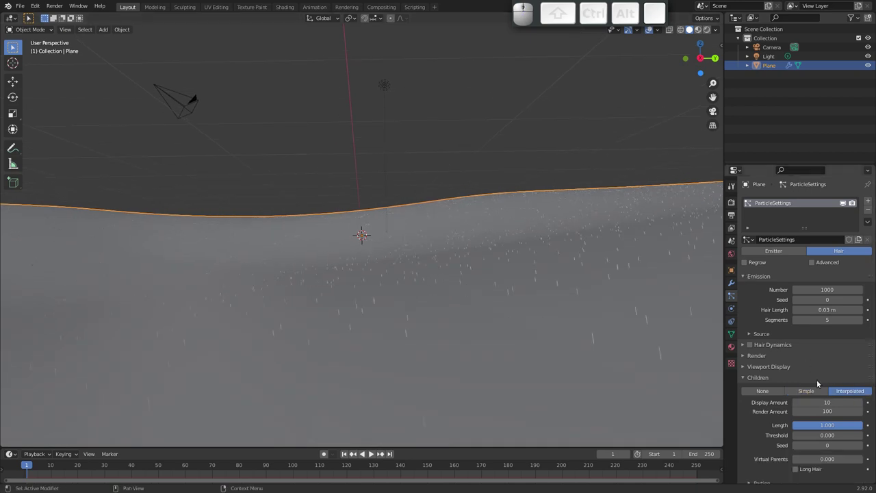
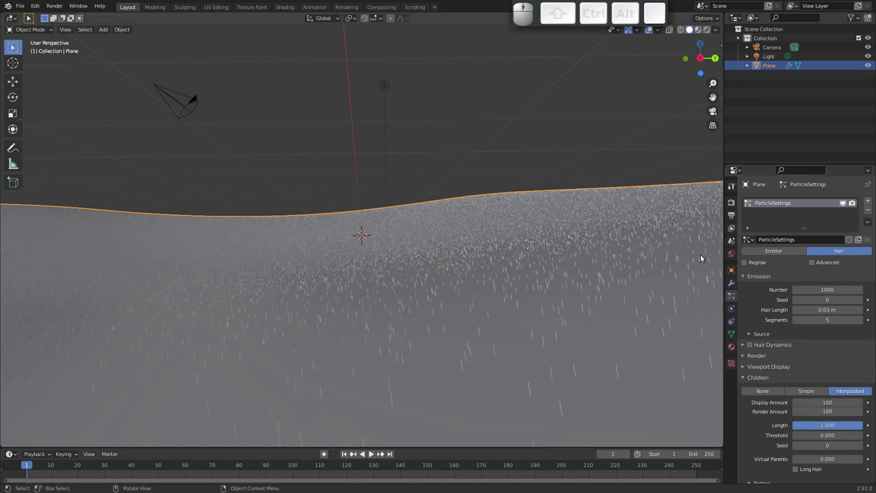
pyautogui.moveTo(467, 276); pyautogui.dragTo(550, 270)
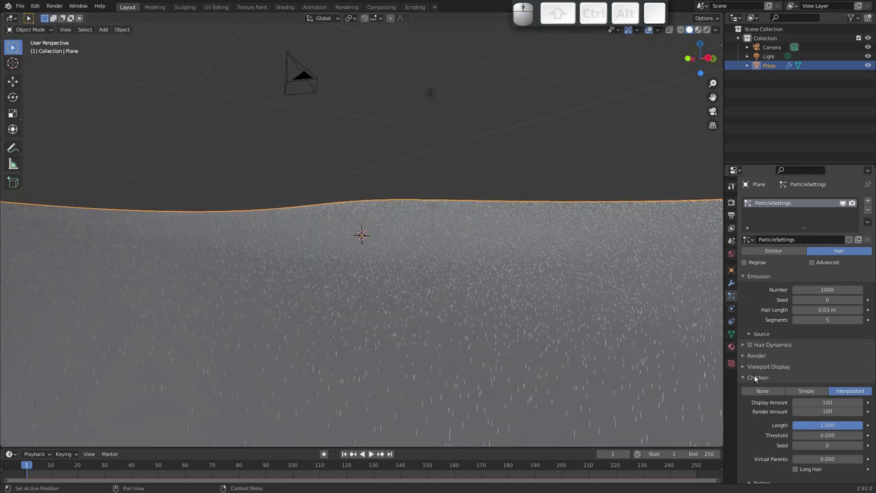
pyautogui.click(742, 357)
pyautogui.middleClick(769, 375)
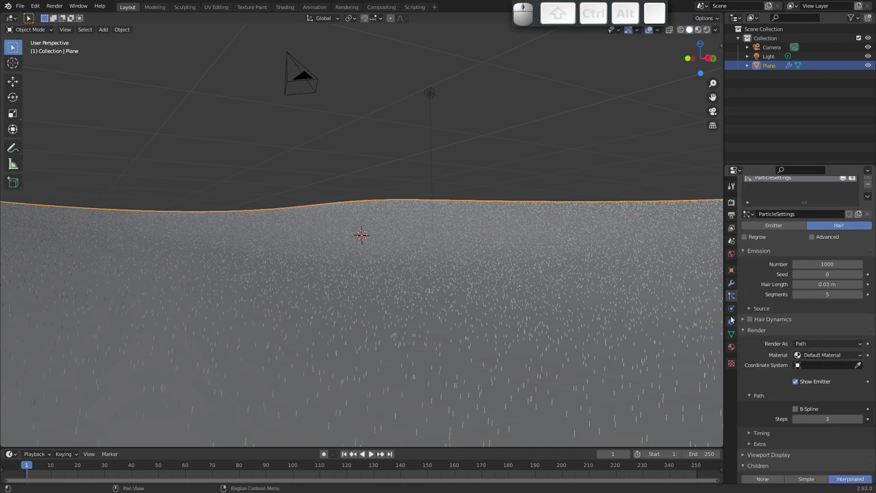
# Rename the plane's material to chao.
pyautogui.click(734, 349)
pyautogui.click(818, 241)
pyautogui.click(773, 206)
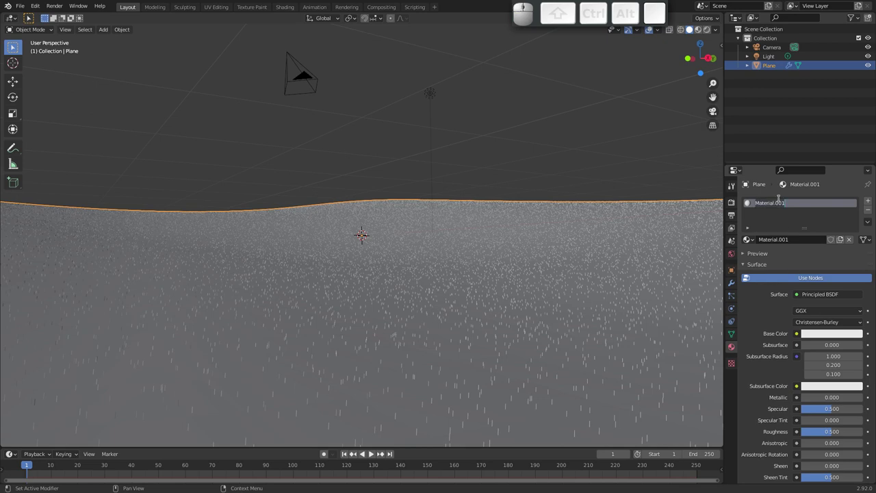
pyautogui.press('c')
pyautogui.press('h')
pyautogui.press('a')
pyautogui.press('o')
pyautogui.press('Return')
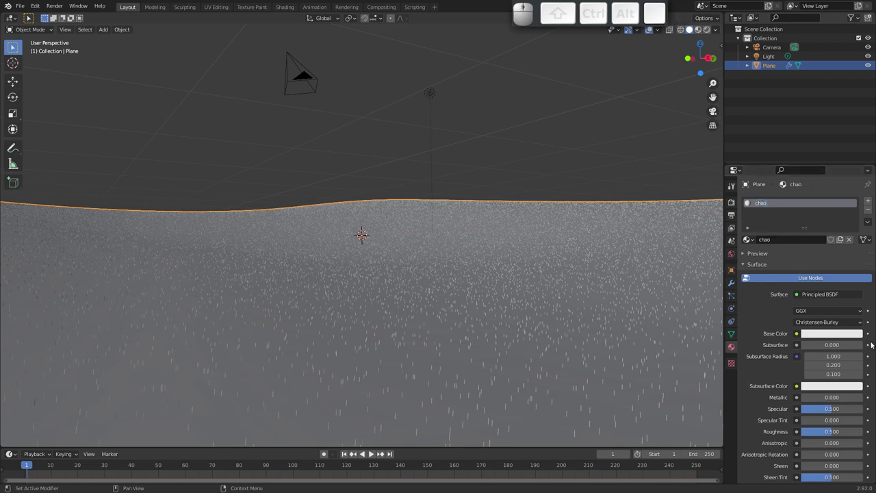
# Set chao's base colour to dark brown and add a second material slot.
pyautogui.click(819, 332)
pyautogui.moveTo(817, 251); pyautogui.dragTo(852, 225)
pyautogui.moveTo(856, 224); pyautogui.dragTo(813, 260)
pyautogui.click(811, 262)
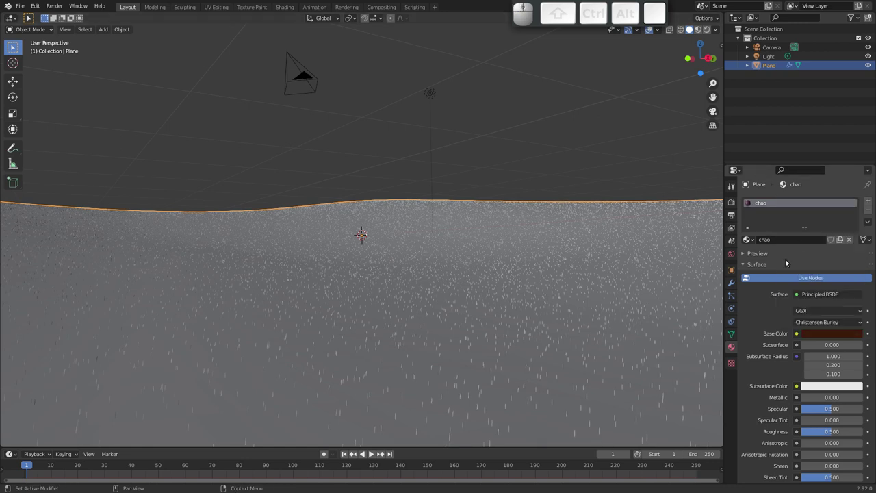
pyautogui.click(871, 198)
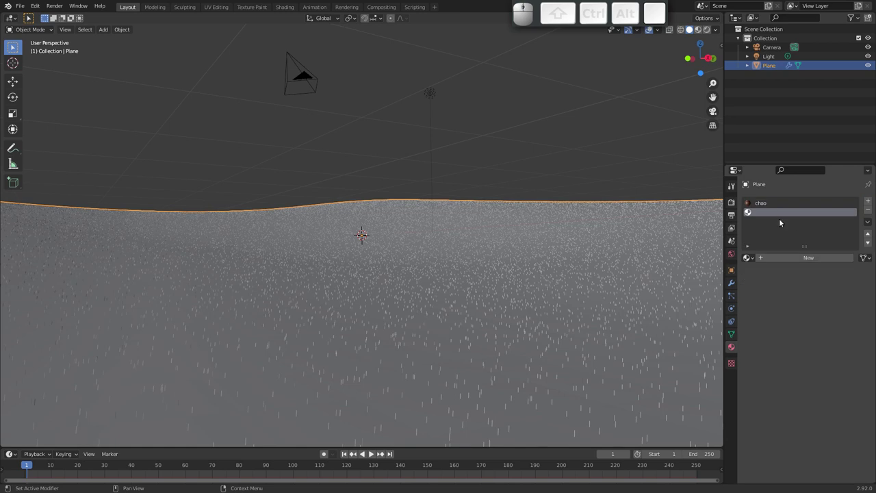
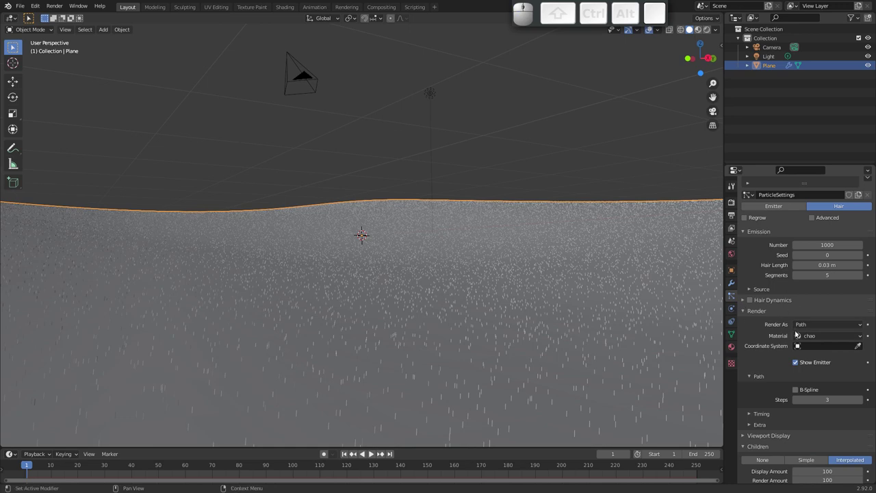
# Assign the grama material to the hair in the particle render settings.
pyautogui.click(803, 336)
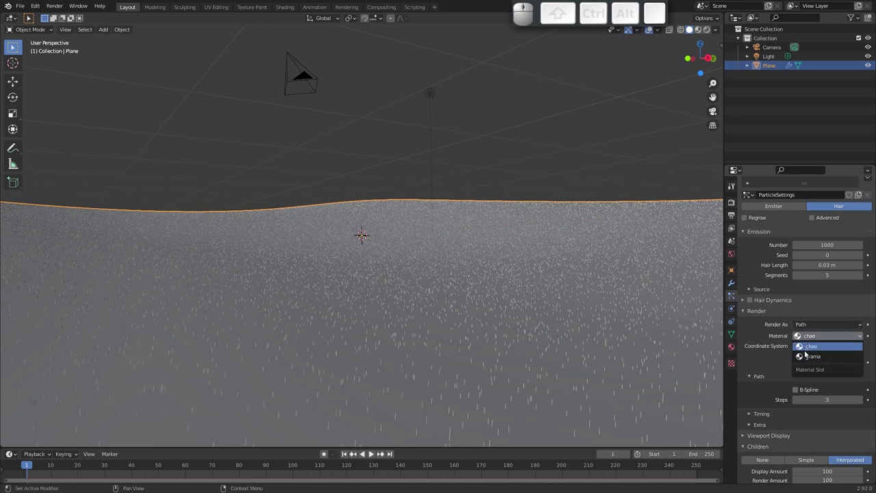
pyautogui.click(805, 355)
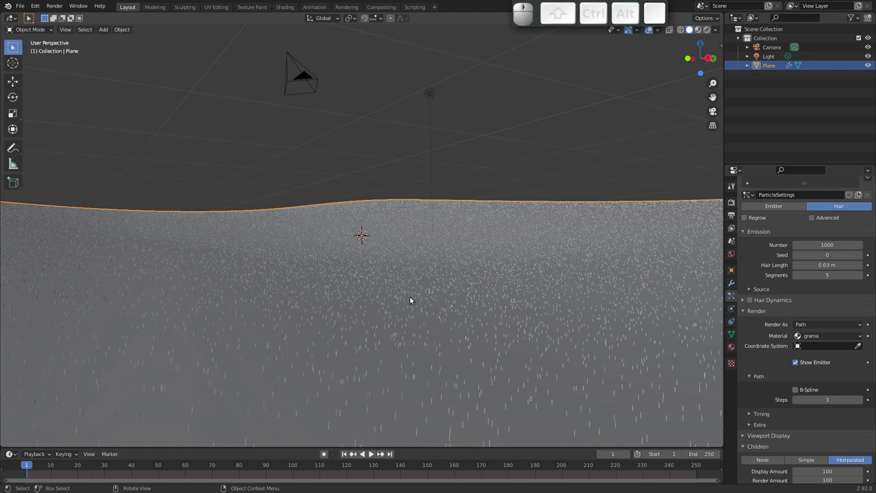
pyautogui.moveTo(381, 336); pyautogui.dragTo(424, 287)
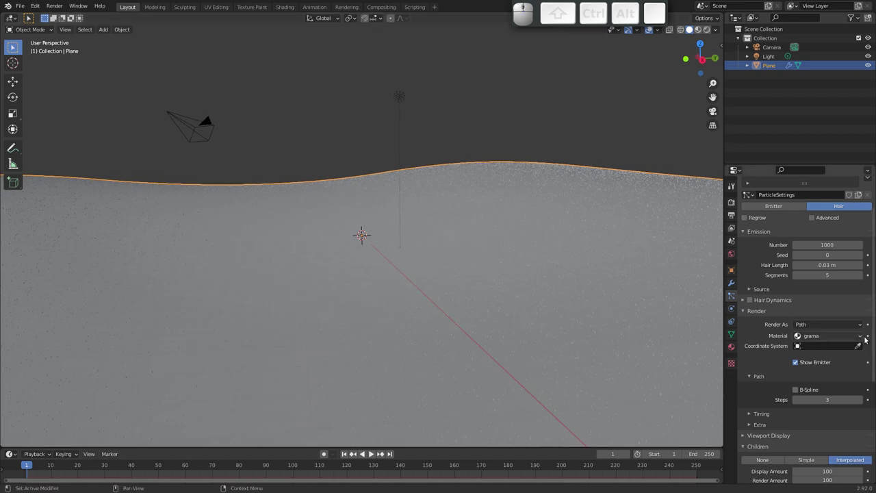
pyautogui.moveTo(406, 269); pyautogui.dragTo(399, 266)
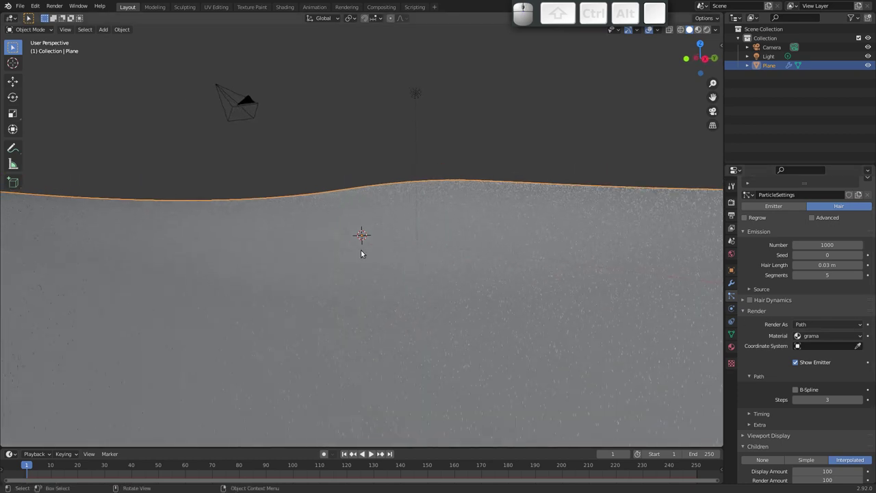
# Select the camera and move it to a new position.
pyautogui.click(237, 105)
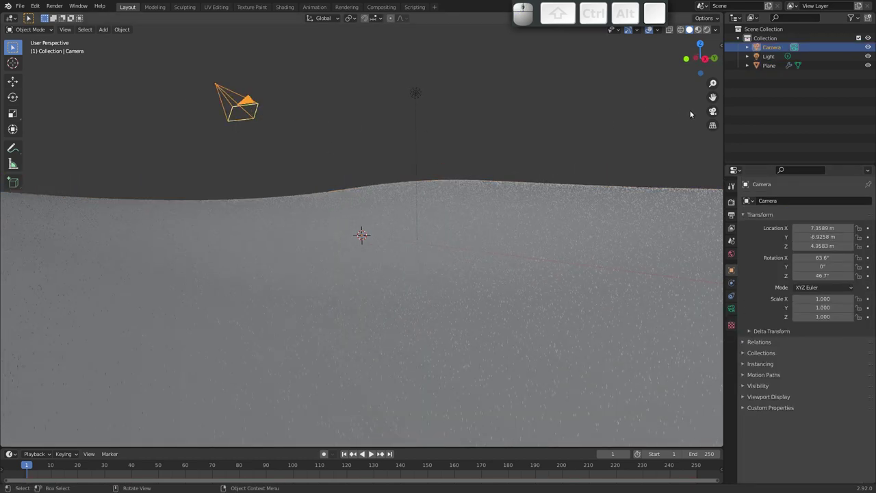
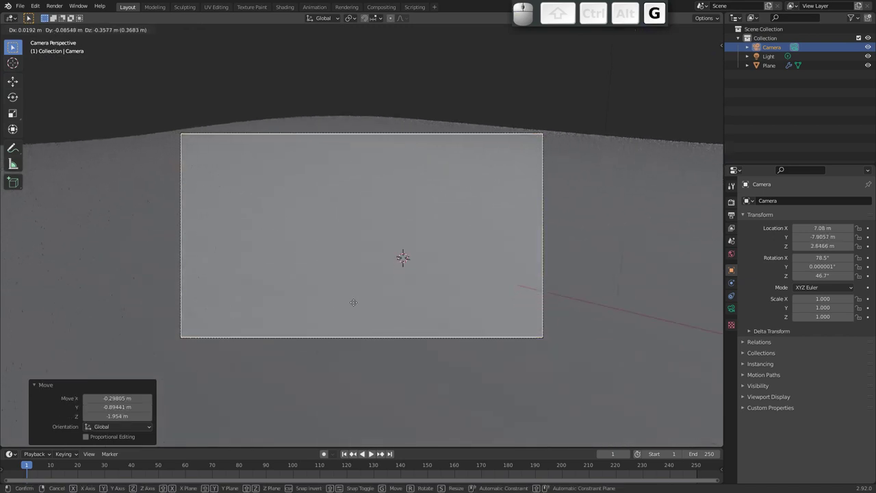
pyautogui.click(356, 307)
pyautogui.press('ctrl+s')
pyautogui.press('Escape')
# Lower the camera numerically in the properties to frame the terrain.
pyautogui.click(734, 229)
pyautogui.click(732, 206)
pyautogui.click(733, 217)
pyautogui.click(831, 230)
pyautogui.press('3')
pyautogui.press('9')
pyautogui.press('BackSpace')
pyautogui.press('0')
pyautogui.press('Return')
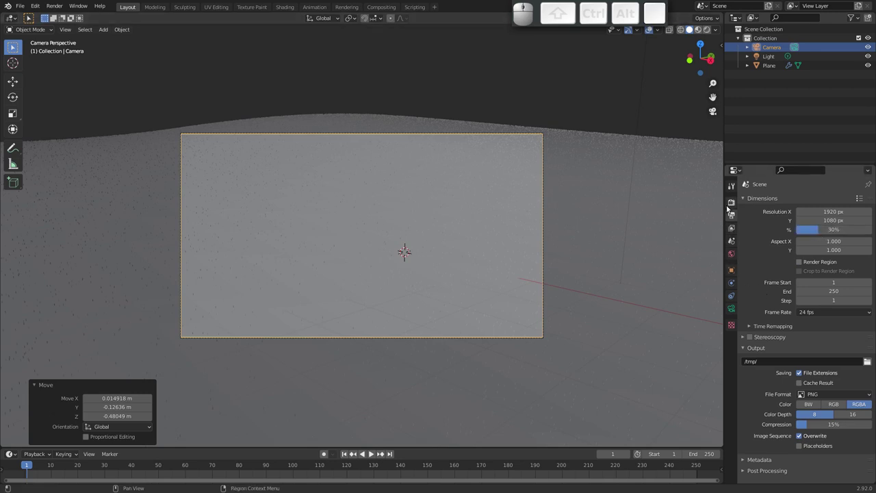
# Set render hair shape to Strip and start a render with F12.
pyautogui.click(730, 201)
pyautogui.click(750, 266)
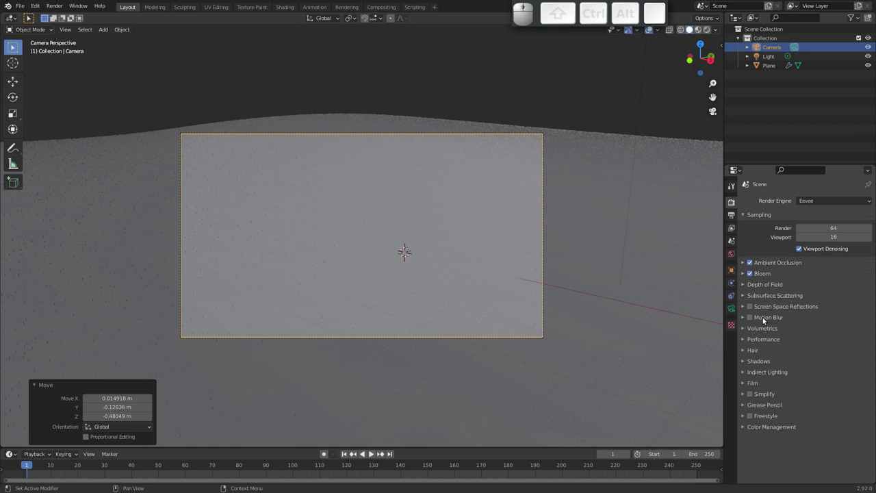
pyautogui.click(744, 351)
pyautogui.click(849, 363)
pyautogui.moveTo(330, 257); pyautogui.dragTo(335, 252)
pyautogui.press('F12')
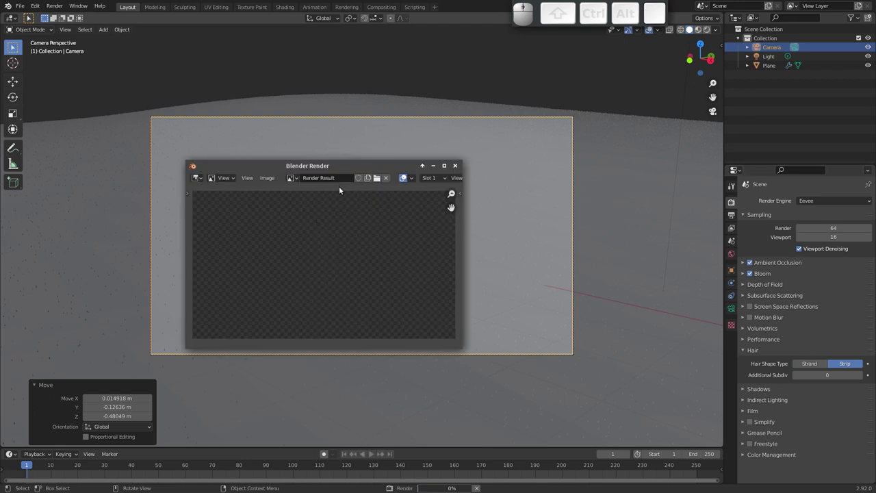
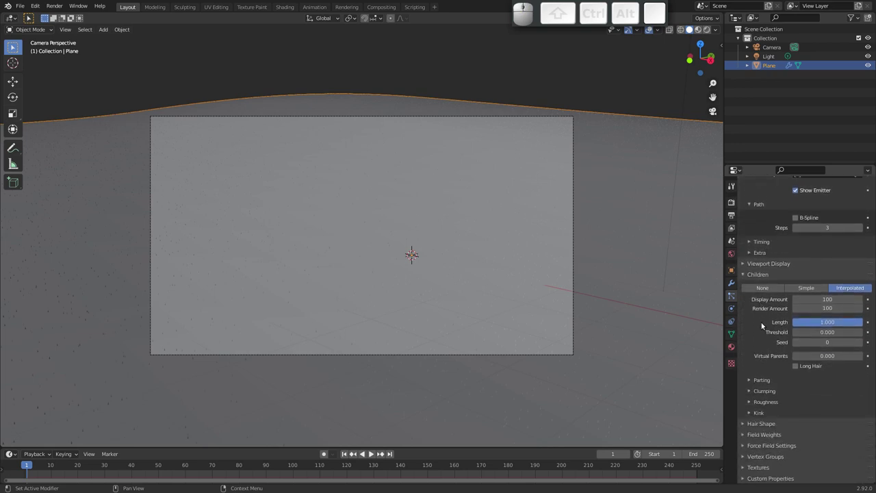
# Set hair shape root 1.4 m, tip 0.48 m, diameter scale 0.03 and render.
pyautogui.click(748, 420)
pyautogui.middleClick(779, 401)
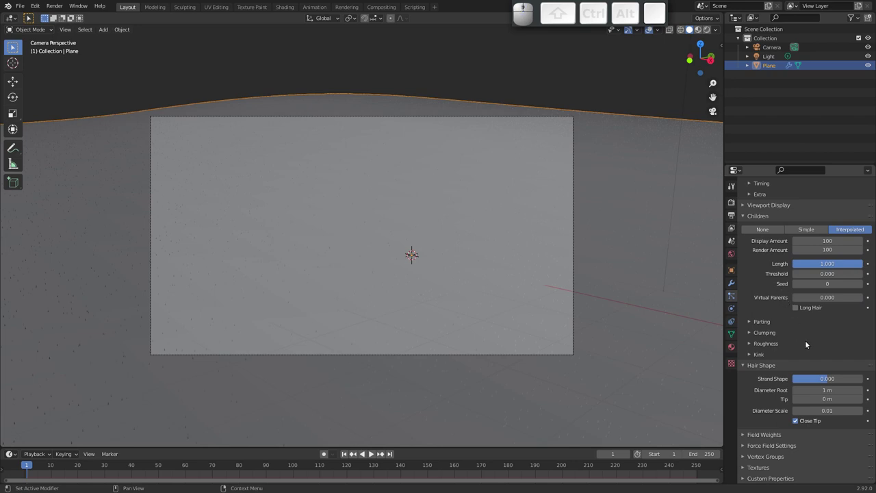
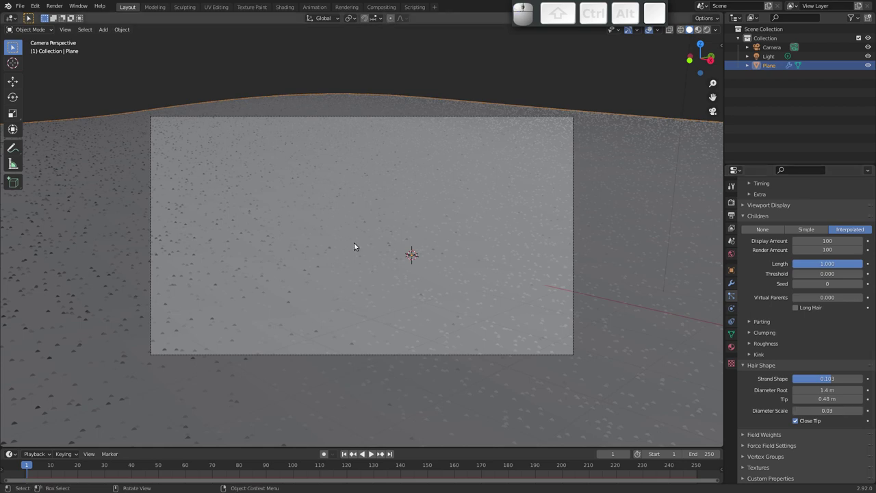
pyautogui.press('F12')
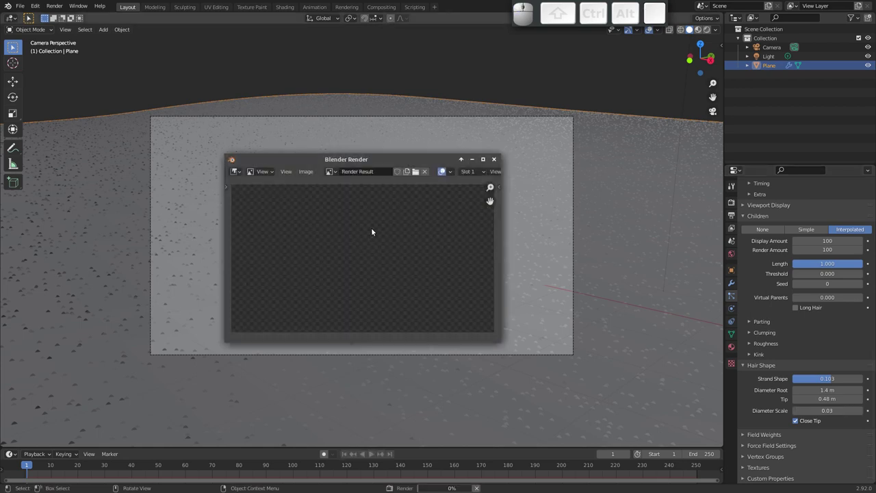
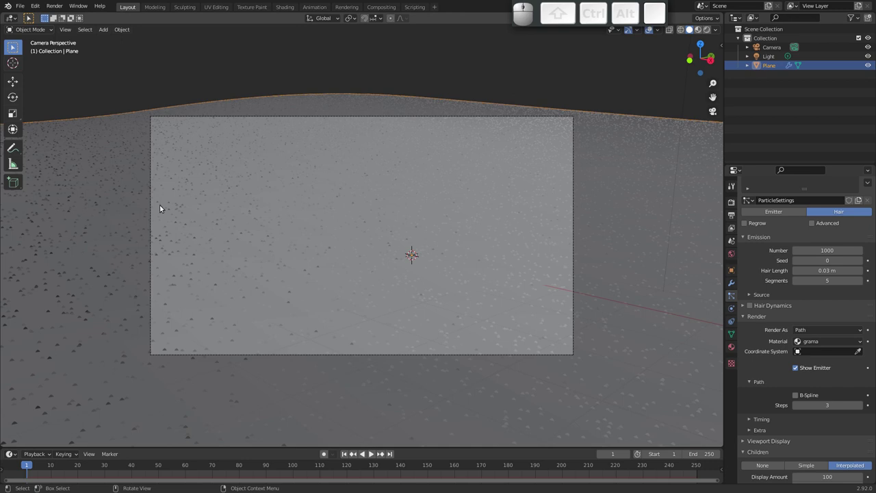
# Scale the terrain plane down to about 0.44 so the grass looks denser.
pyautogui.click(614, 247)
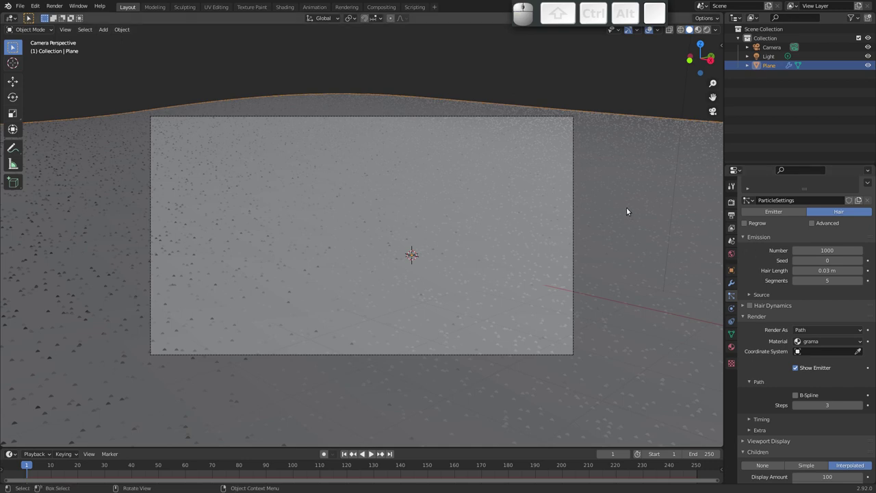
pyautogui.click(663, 347)
pyautogui.press('s')
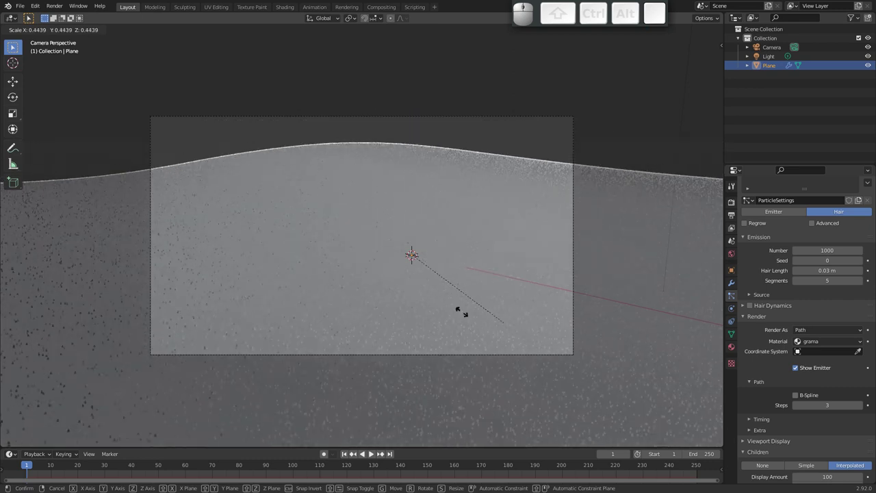
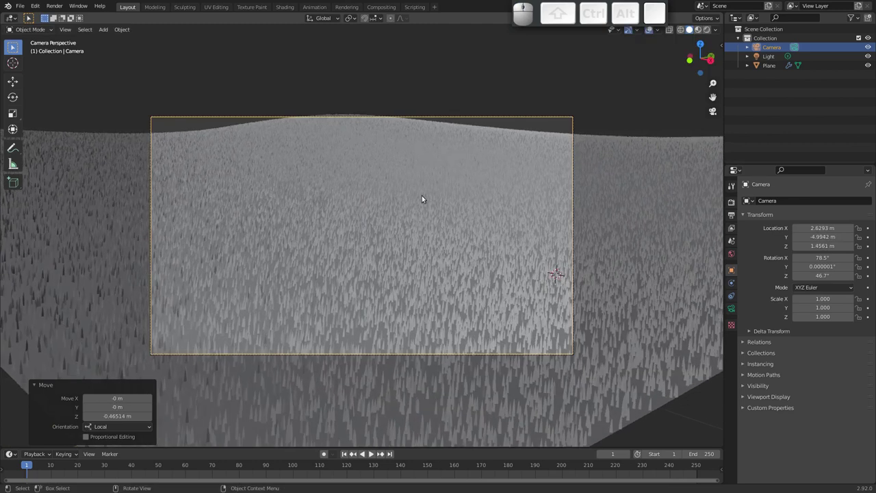
# Render the dense grass, close the render window and orbit out of camera view.
pyautogui.press('F12')
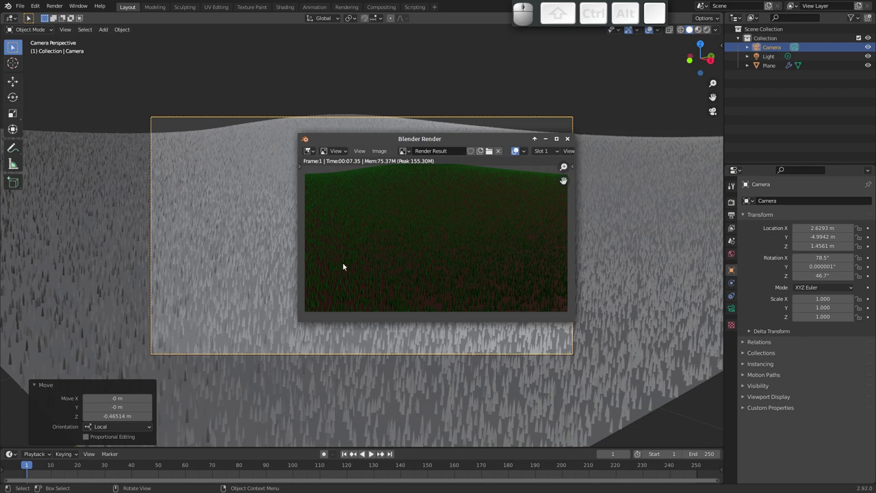
pyautogui.click(571, 143)
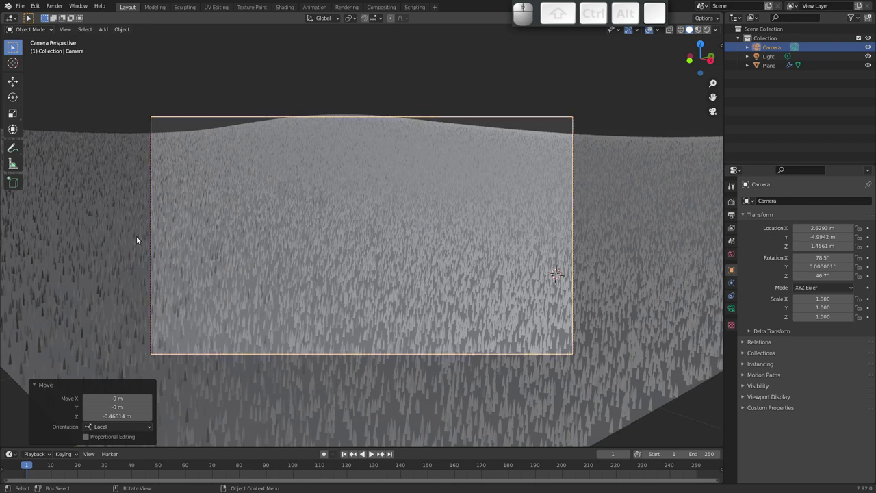
pyautogui.moveTo(210, 225); pyautogui.dragTo(268, 214)
pyautogui.middleClick(259, 237)
pyautogui.middleClick(278, 288)
pyautogui.click(553, 289)
# Bring up the Add menu to start a new mesh for the rock beside the terrain.
pyautogui.press('shift+a')
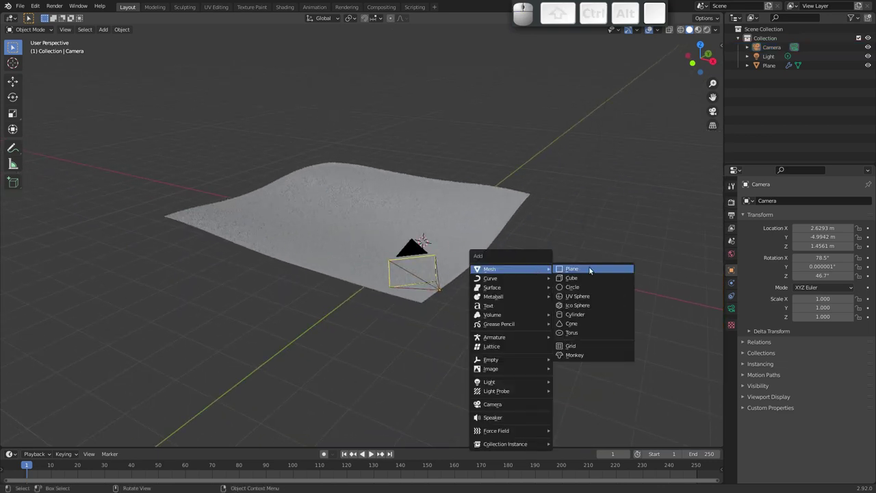
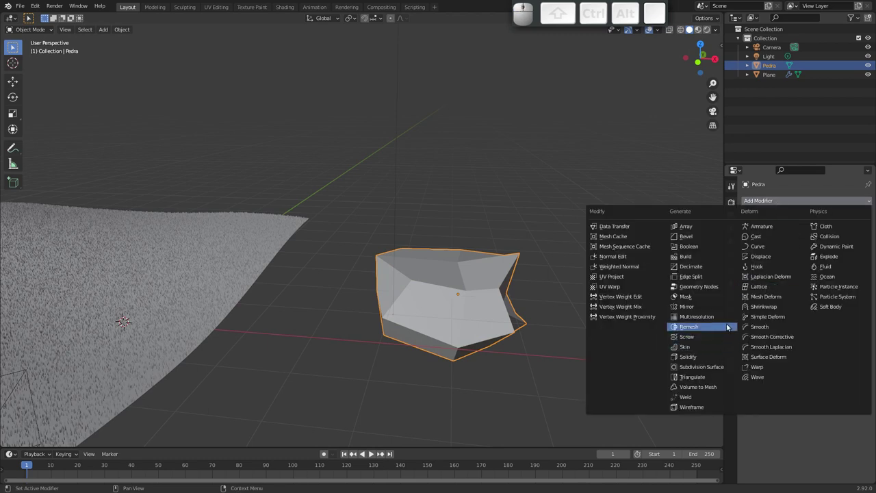
# Give Pedra a Displace modifier driven by a new Clouds texture.
pyautogui.click(760, 256)
pyautogui.moveTo(470, 287); pyautogui.dragTo(453, 265)
pyautogui.click(779, 232)
pyautogui.click(731, 360)
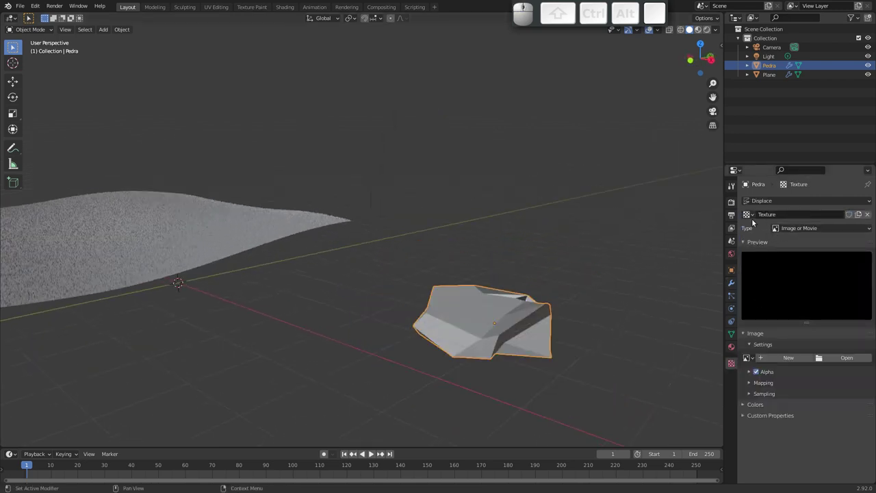
pyautogui.click(804, 231)
pyautogui.click(805, 258)
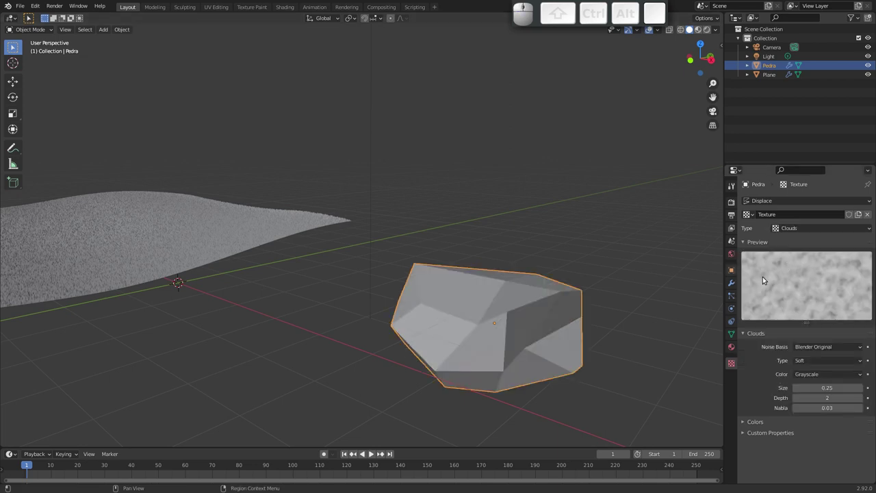
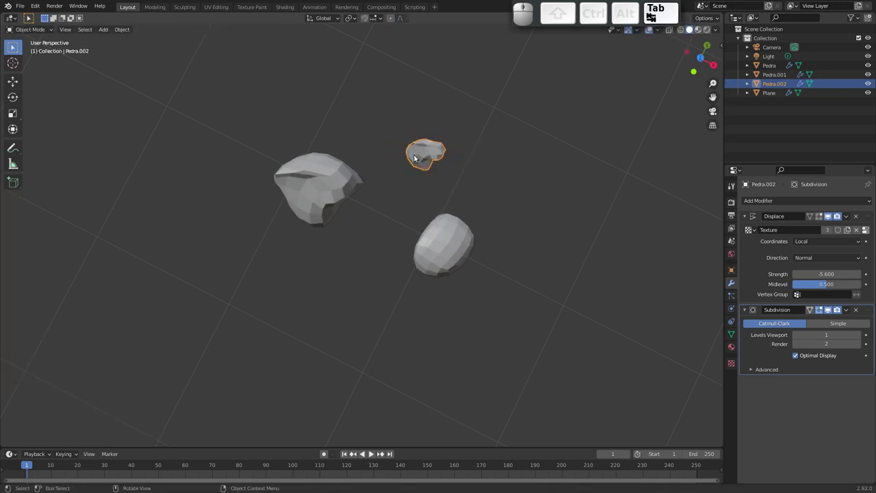
# Move Pedra, Pedra.001 and Pedra.002 into a new collection named Pedras.
pyautogui.moveTo(437, 182); pyautogui.dragTo(434, 159)
pyautogui.moveTo(340, 219); pyautogui.dragTo(469, 364)
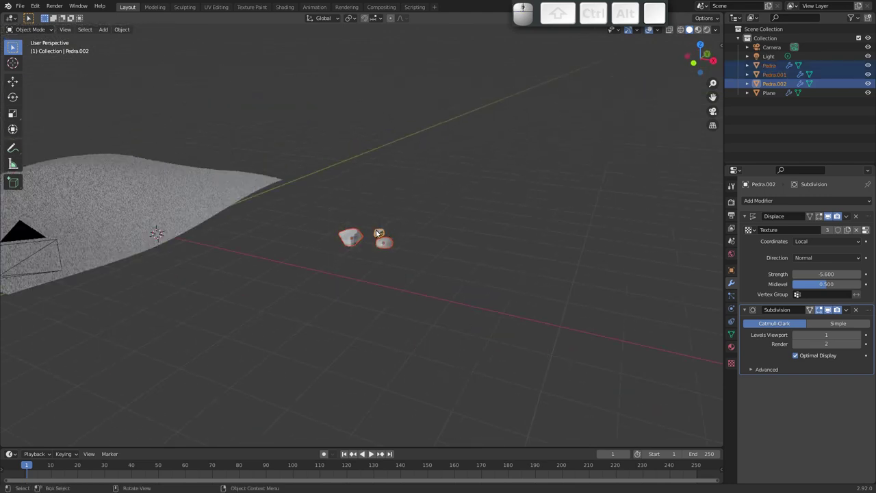
pyautogui.press('m')
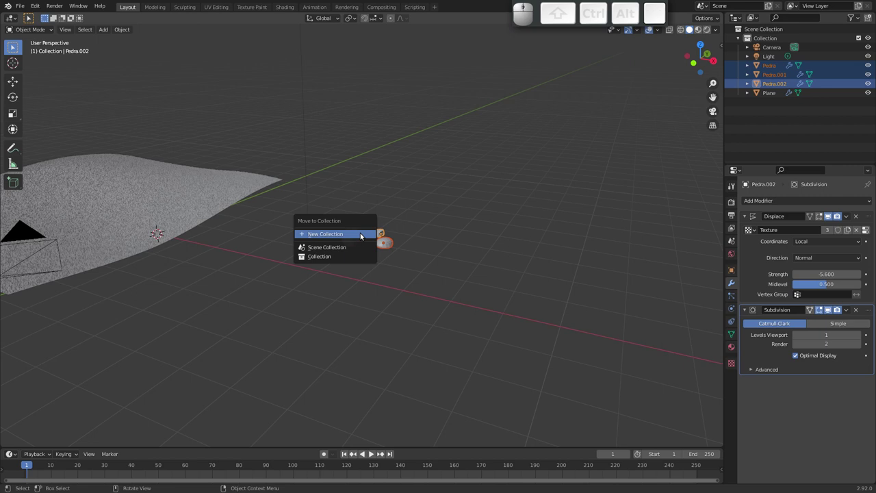
pyautogui.press('Return')
pyautogui.press('shift+p')
pyautogui.press('shift+e')
pyautogui.press('shift+d')
pyautogui.press('r')
pyautogui.press('s')
pyautogui.press('Return')
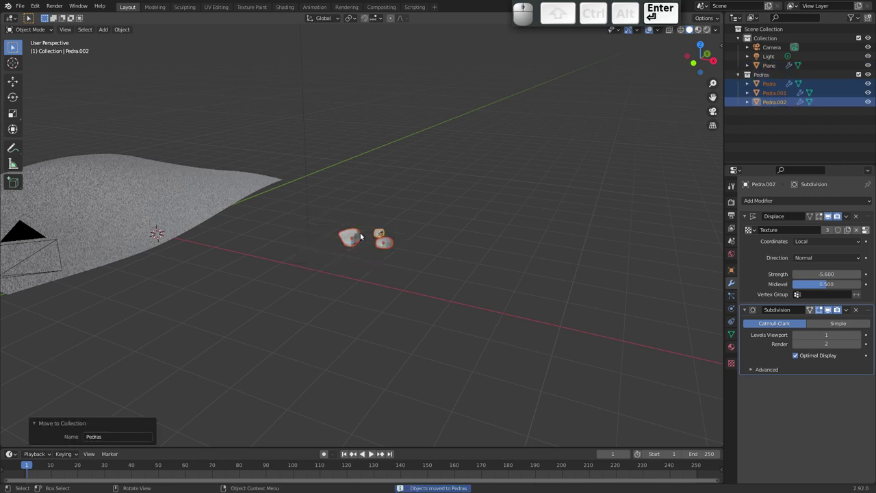
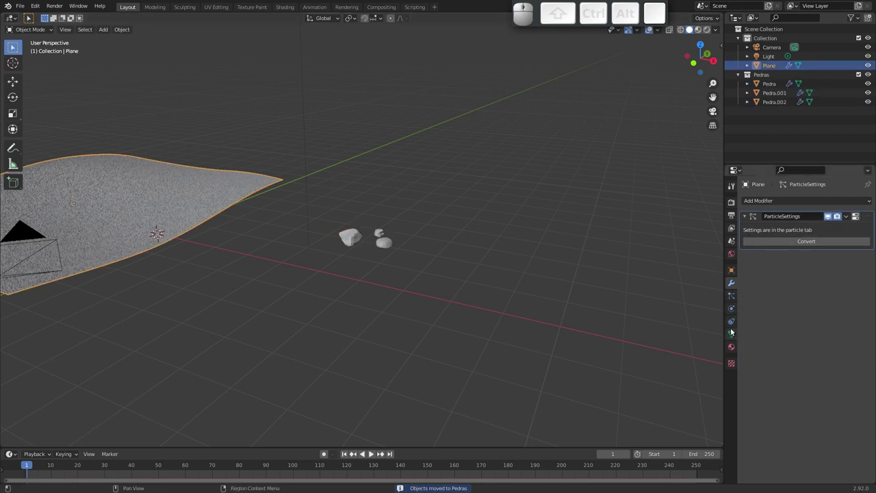
# Rename the plane's existing grass particle system to Grama.
pyautogui.click(733, 296)
pyautogui.click(788, 204)
pyautogui.press('shift+g')
pyautogui.press('shift+r')
pyautogui.press('shift+a')
pyautogui.press('shift+m')
pyautogui.press('shift+Return')
# Add a second particle system on the plane and name it Pedras.
pyautogui.click(873, 199)
pyautogui.click(775, 215)
pyautogui.press('shift+p')
pyautogui.press('shift+e')
pyautogui.press('shift+r')
pyautogui.press('shift+BackSpace')
pyautogui.press('shift+d')
pyautogui.press('shift+r')
pyautogui.press('shift+s')
pyautogui.press('shift+d')
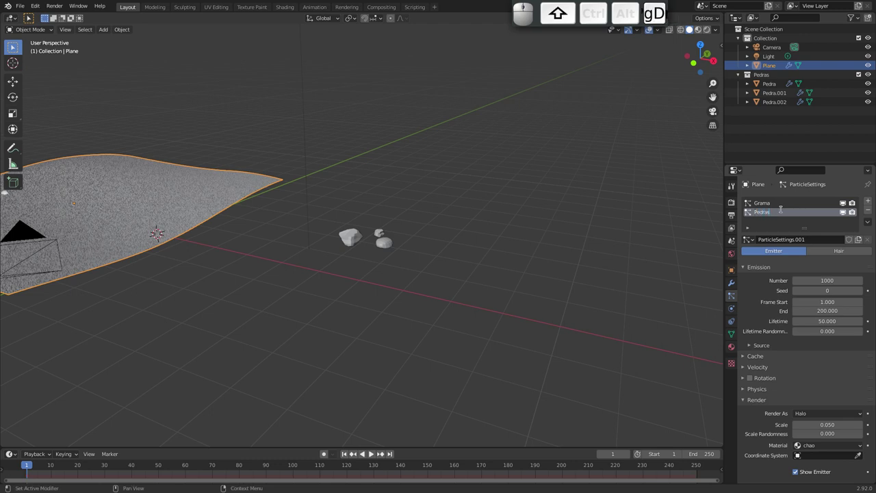
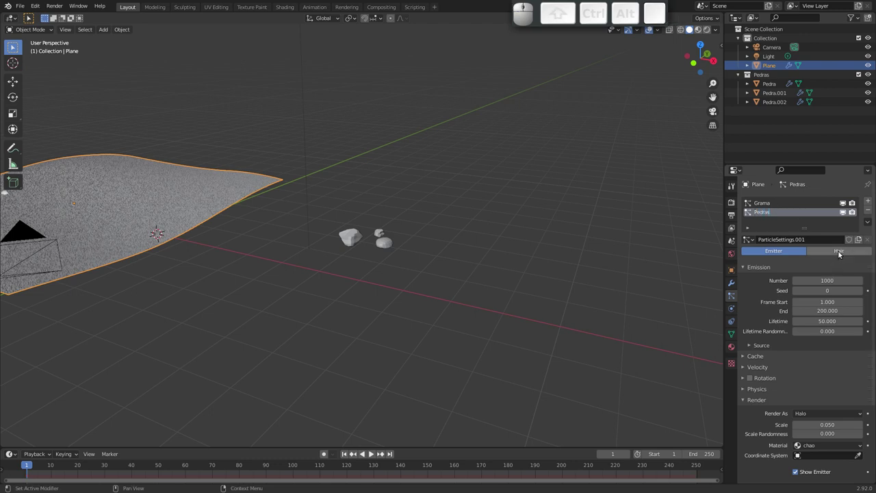
# Make the Pedras system Hair type and choose how its particles render.
pyautogui.click(841, 253)
pyautogui.moveTo(774, 366); pyautogui.dragTo(758, 294)
pyautogui.click(814, 303)
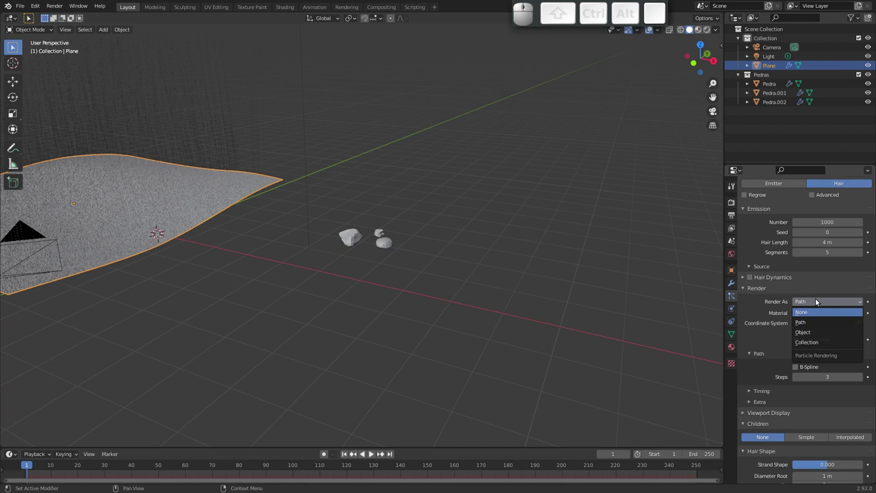
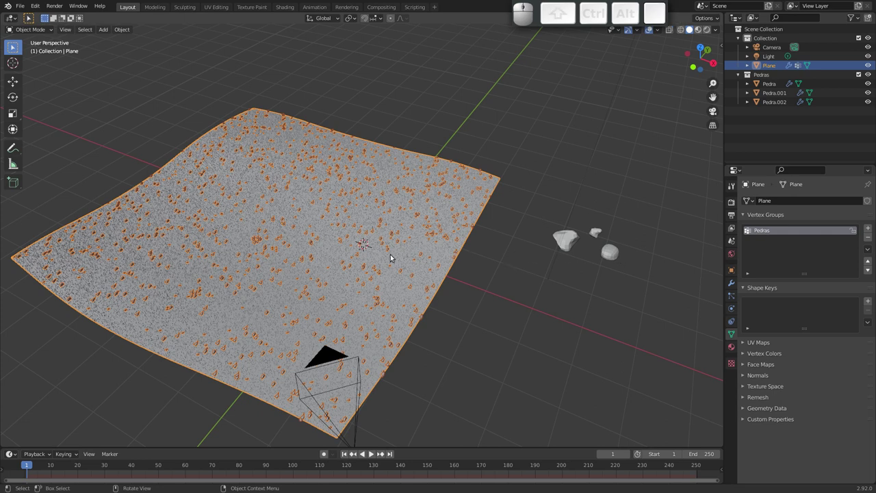
# Orbit the view around the terrain to check the scattered rocks.
pyautogui.moveTo(376, 267); pyautogui.dragTo(490, 277)
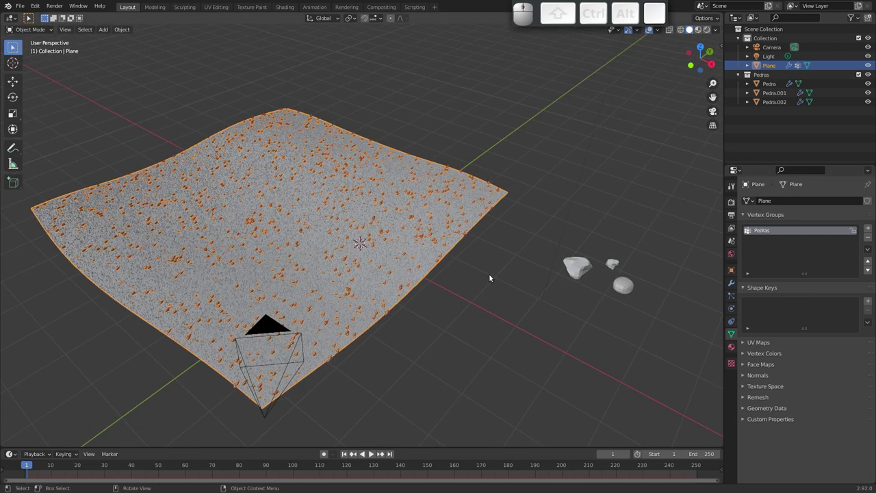
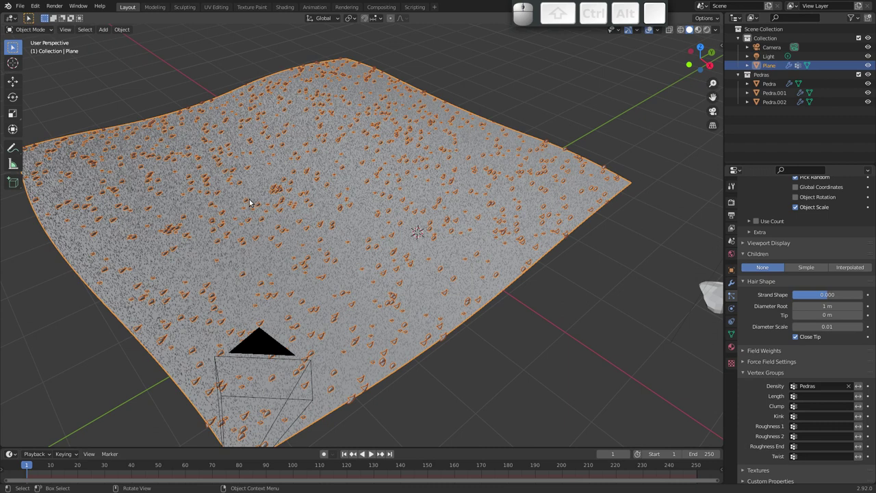
# Cut the rock count to 50 and weight-paint Pedras patches with an enlarged brush.
pyautogui.press('ctrl+Tab')
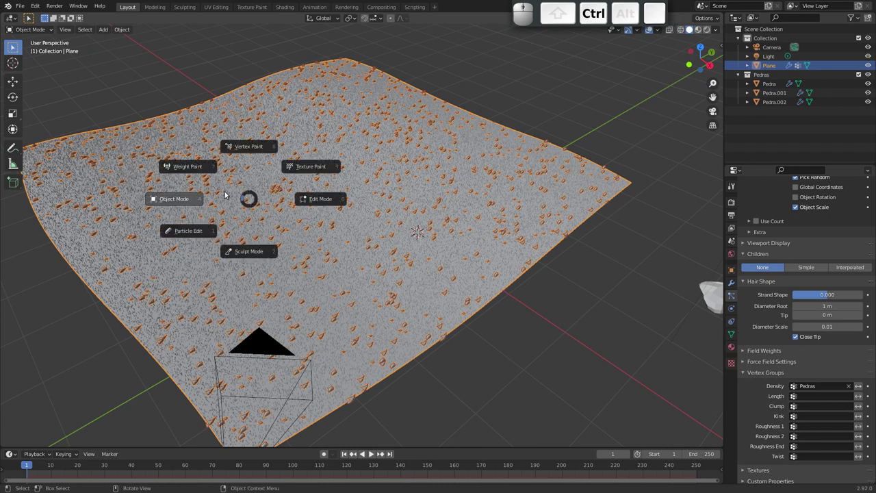
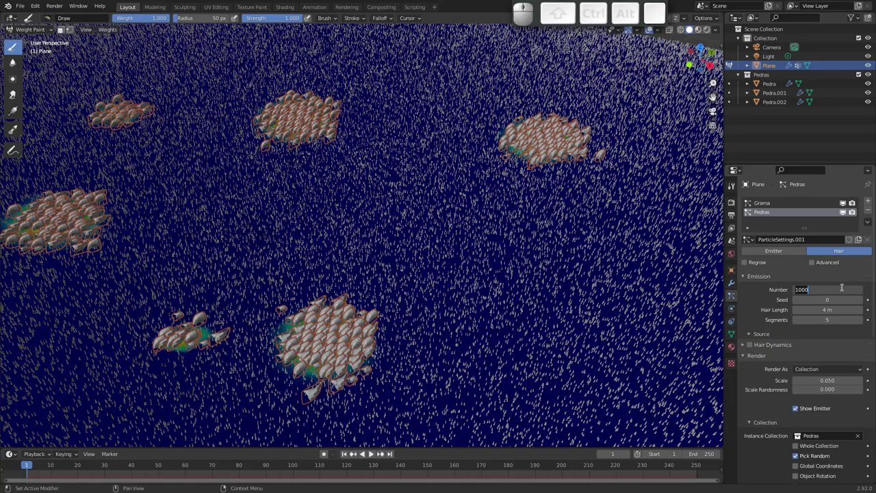
pyautogui.press('5')
pyautogui.press('0')
pyautogui.press('Return')
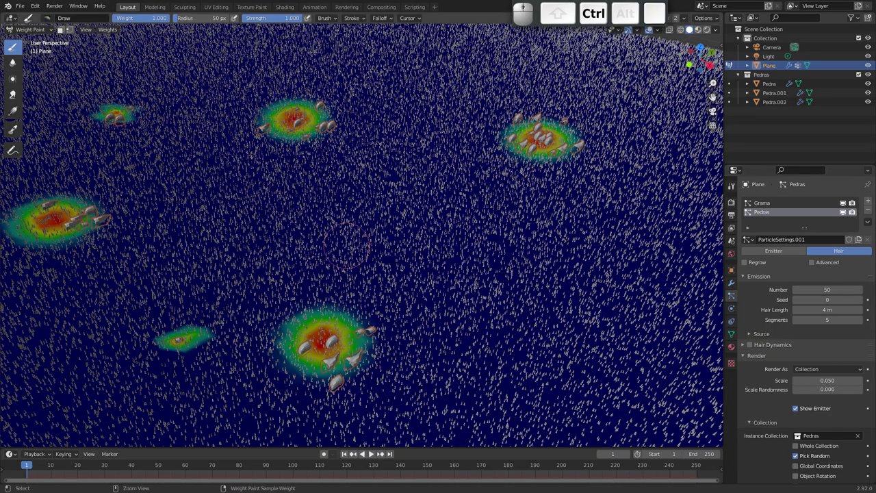
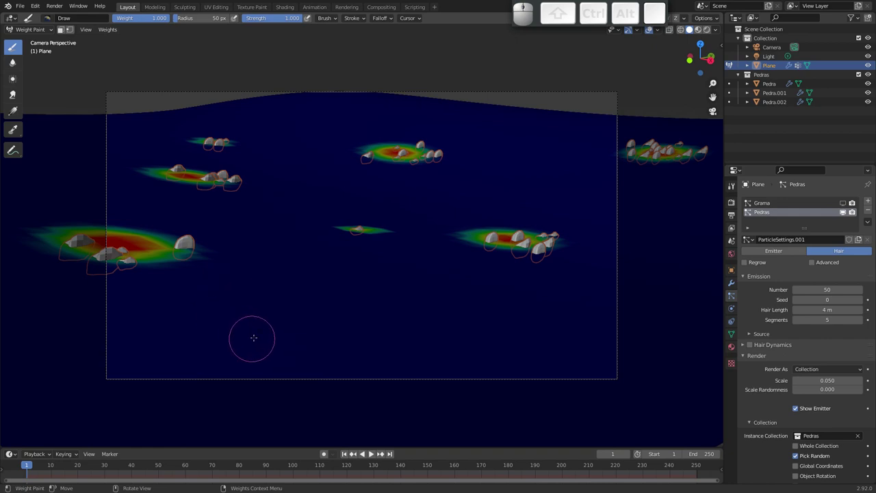
pyautogui.press('f')
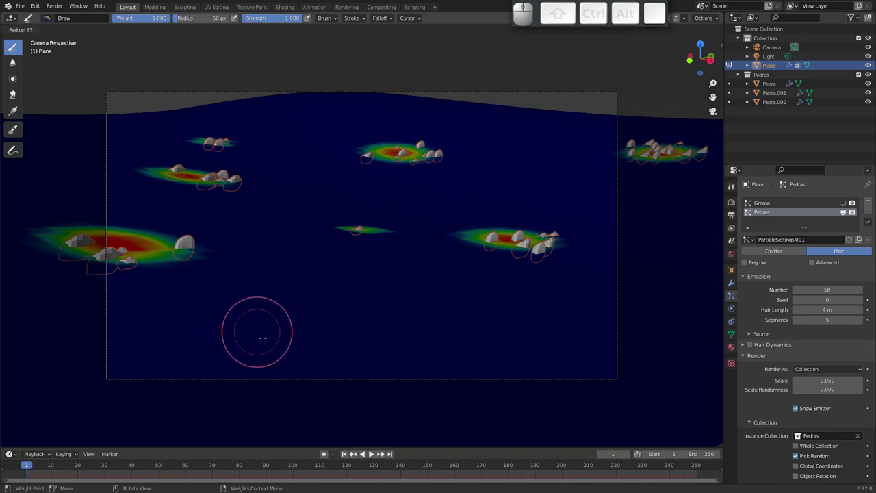
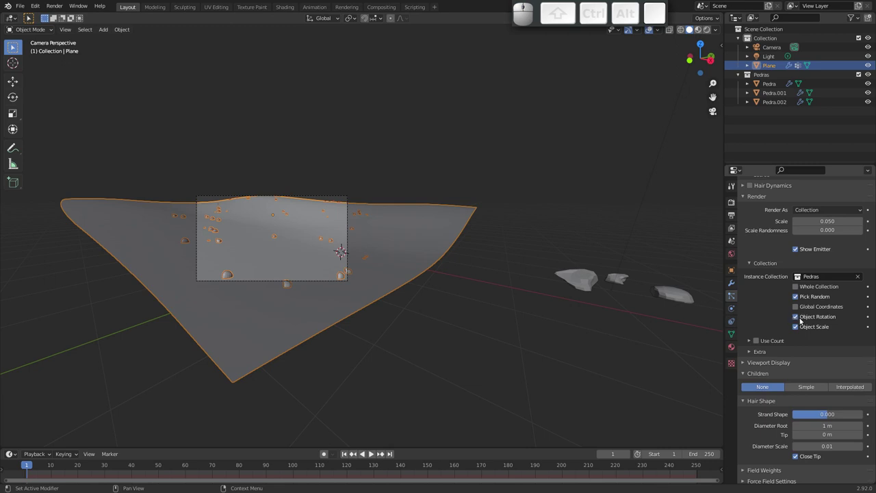
# Rotate the three rocks so the scattered copies lie flat on the terrain.
pyautogui.moveTo(545, 255); pyautogui.dragTo(661, 320)
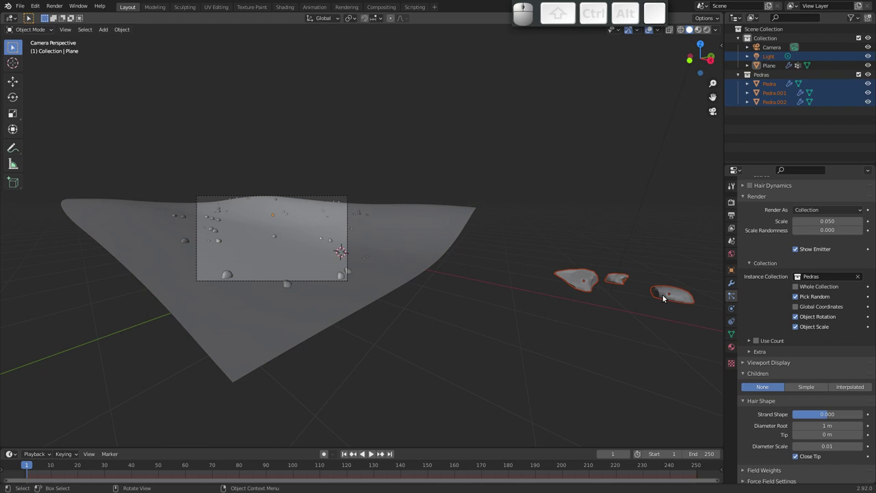
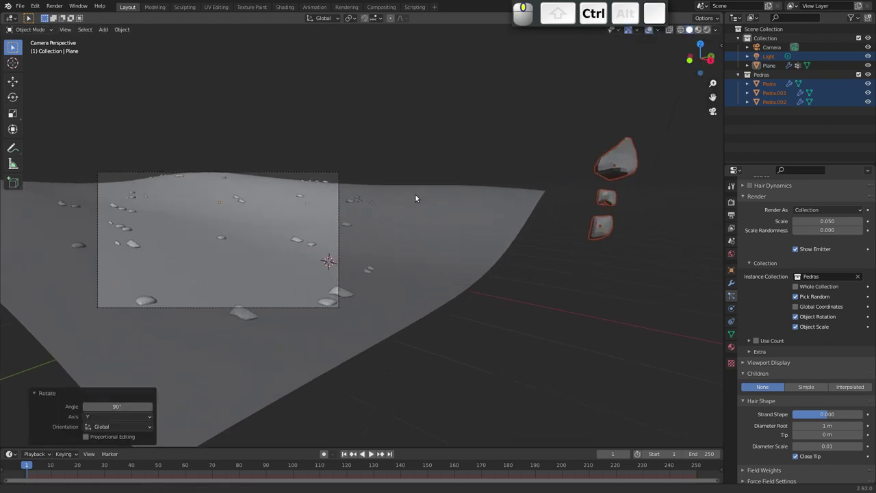
pyautogui.press('r')
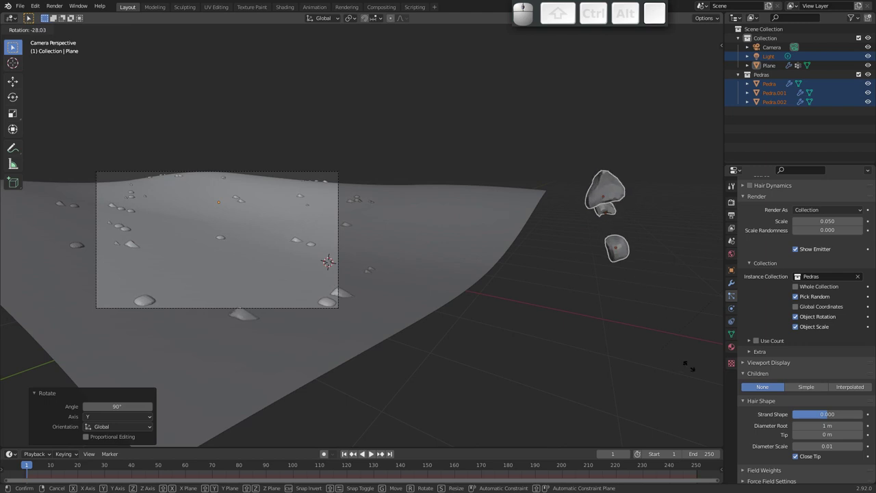
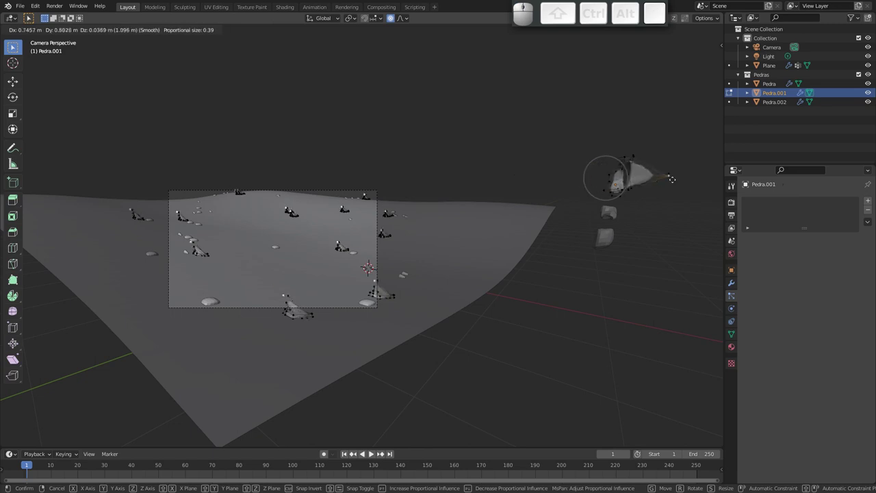
pyautogui.press('Escape')
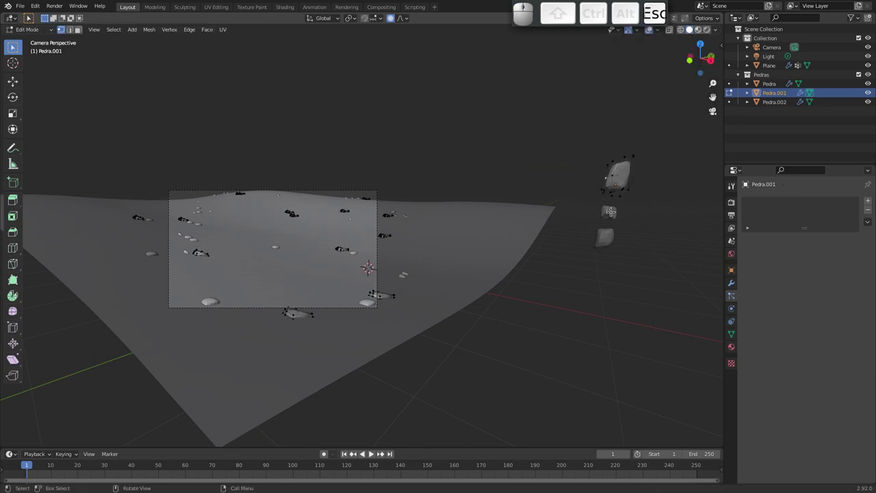
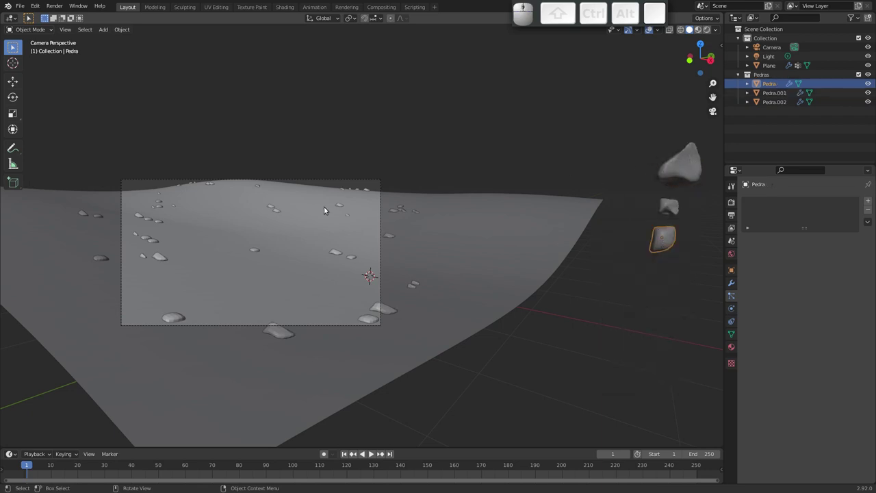
pyautogui.moveTo(251, 254); pyautogui.dragTo(361, 234)
pyautogui.moveTo(362, 229); pyautogui.dragTo(242, 199)
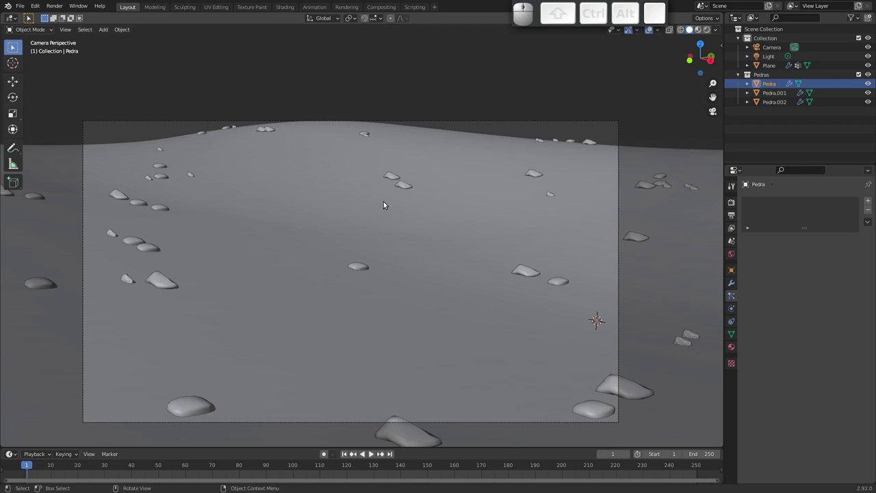
pyautogui.moveTo(533, 213); pyautogui.dragTo(497, 238)
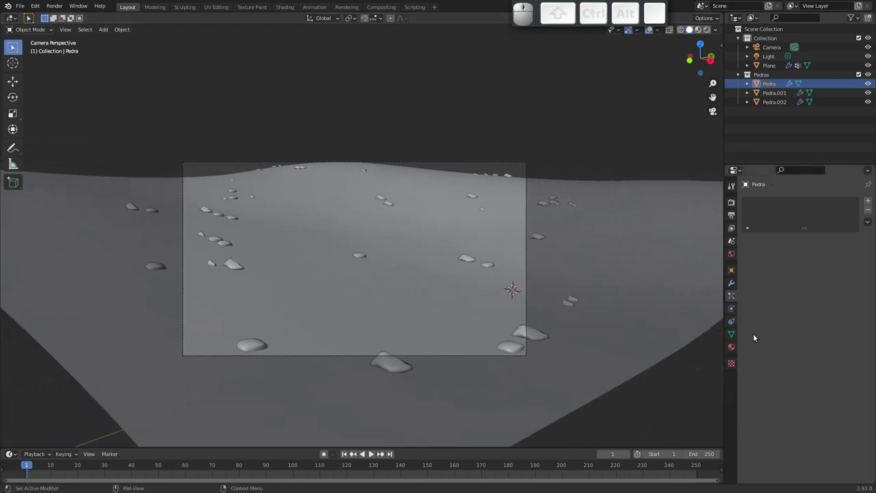